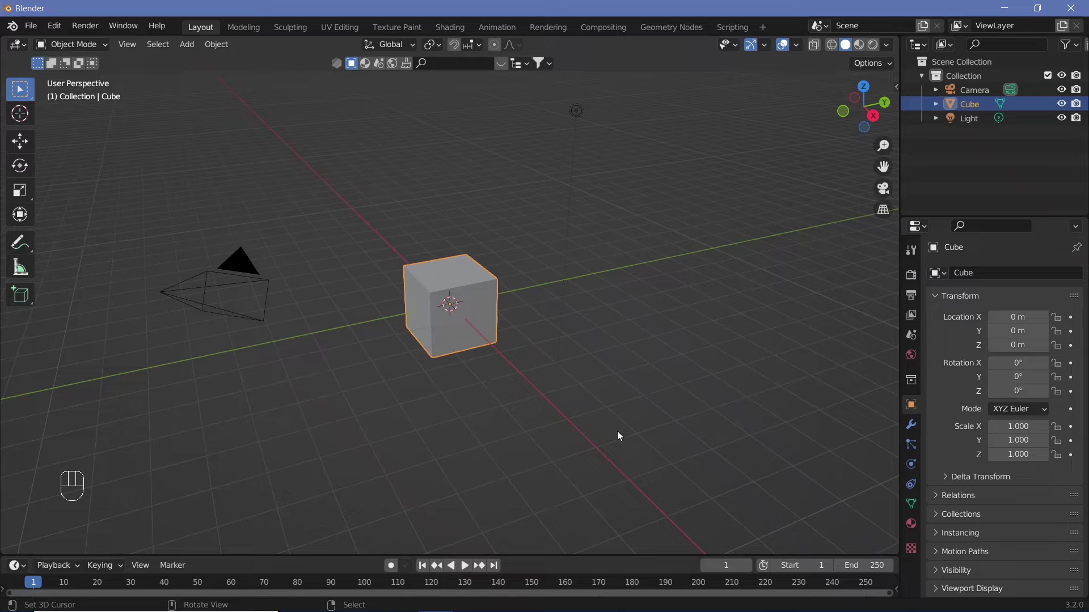
Delete the default cube and add a cylinder at the origin
{"action": "left_click_drag", "start_coordinate": [472, 411], "coordinate": [549, 402]}
{"action": "key", "text": "x"}
{"action": "left_click_drag", "start_coordinate": [450, 352], "coordinate": [466, 352]}
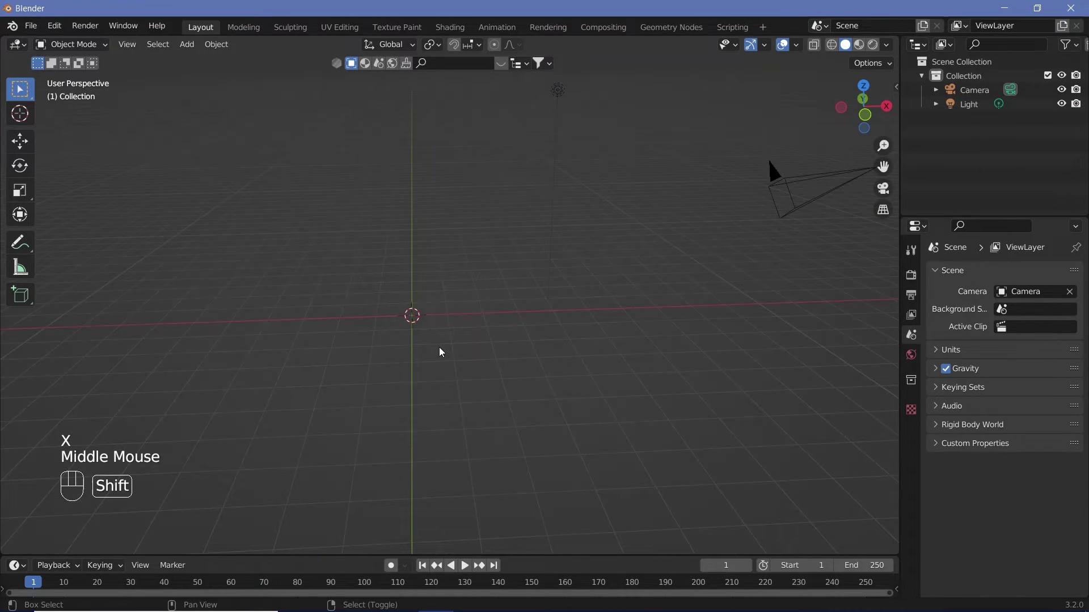
{"action": "key", "text": "shift+a"}
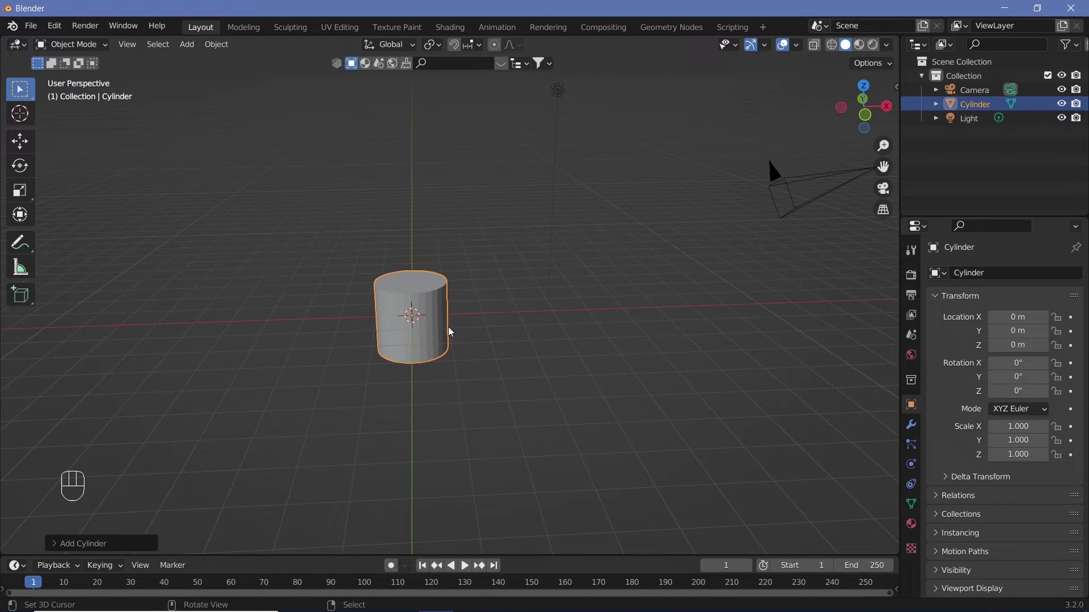
Scale the cylinder to 0.4 overall, then stretch it 20 times taller along Z
{"action": "key", "text": "s"}
{"action": "key", "text": "0"}
{"action": "key", "text": "."}
{"action": "key", "text": "4"}
{"action": "key", "text": "Return"}
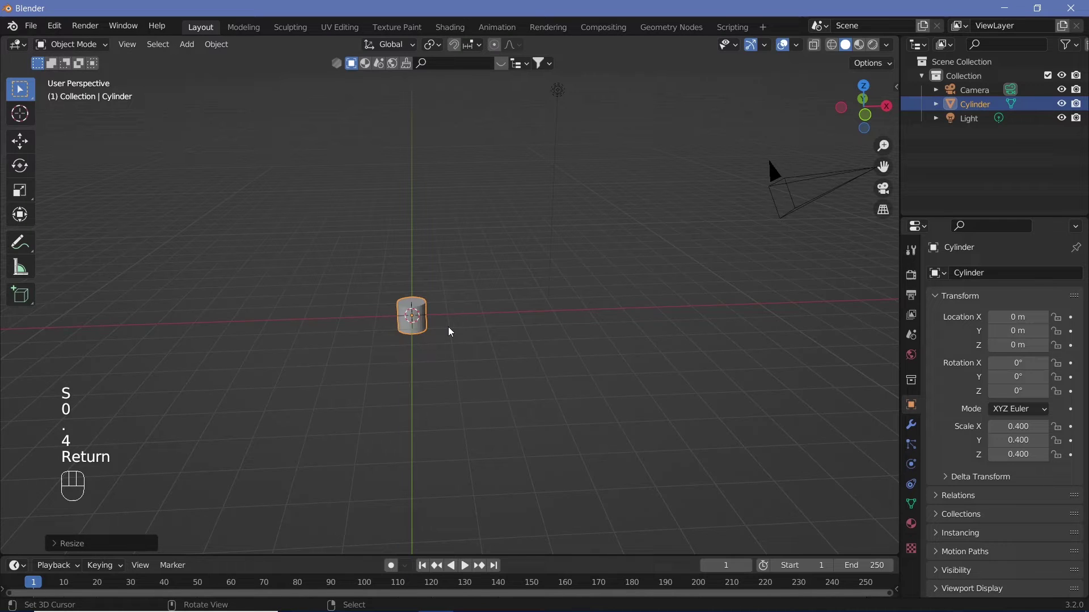
{"action": "key", "text": "s"}
{"action": "key", "text": "z"}
{"action": "key", "text": "2"}
{"action": "key", "text": "0"}
{"action": "key", "text": "Return"}
{"action": "left_click_drag", "start_coordinate": [434, 362], "coordinate": [440, 397]}
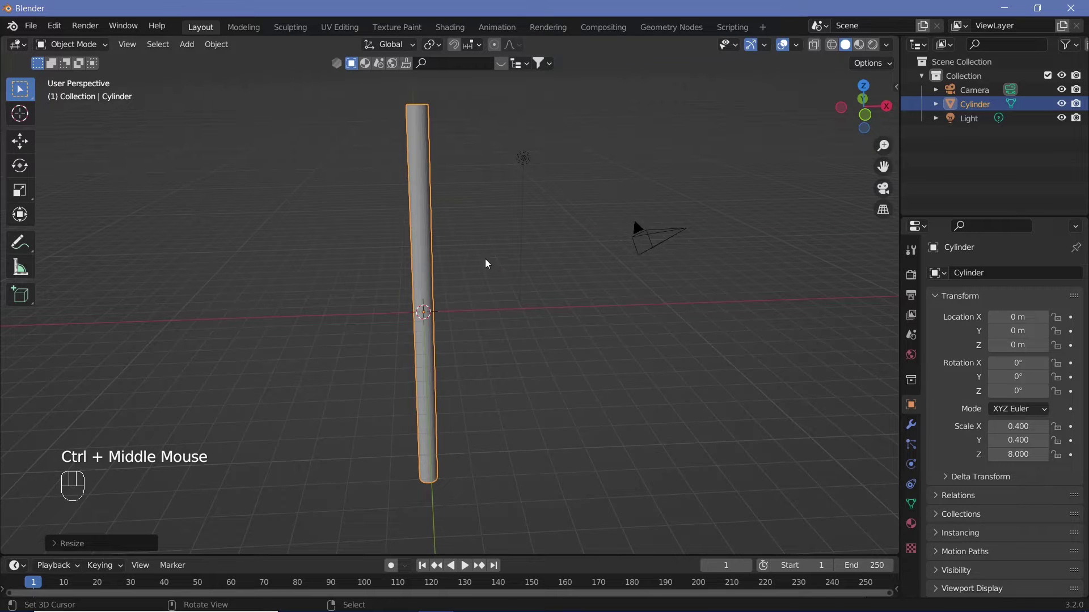
{"action": "left_click_drag", "start_coordinate": [559, 288], "coordinate": [576, 287]}
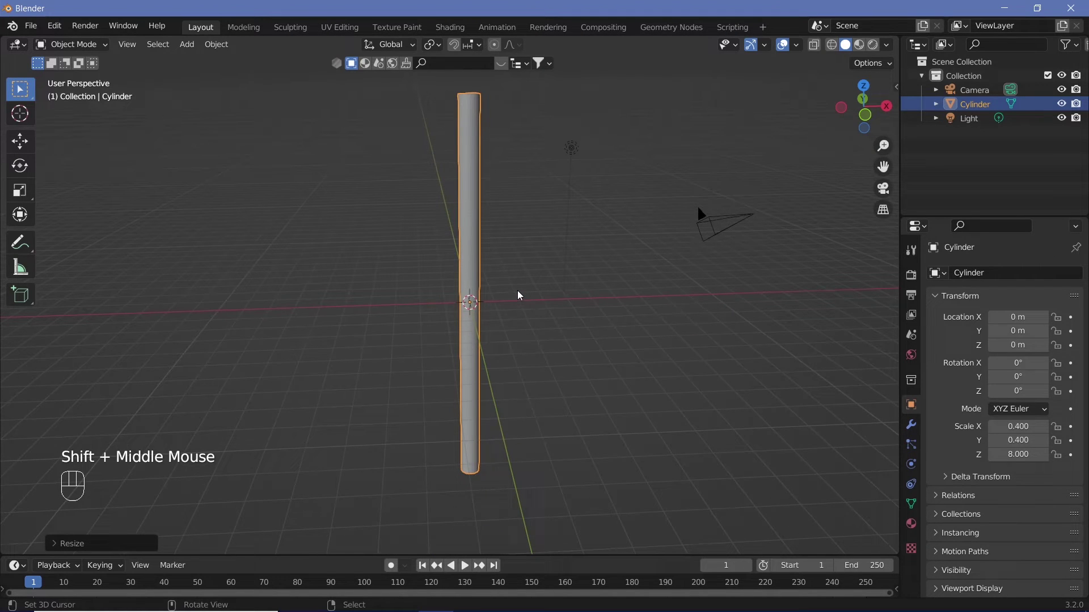
Loop-cut the cylinder into many evenly spaced horizontal rings and return to Object Mode
{"action": "key", "text": "Tab"}
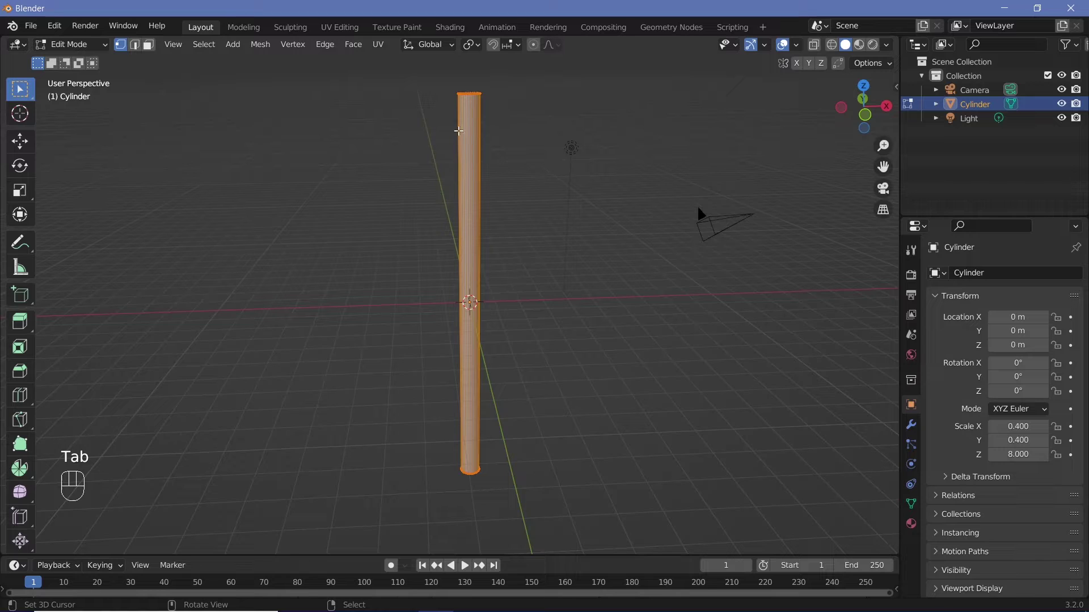
{"action": "left_click", "coordinate": [98, 47]}
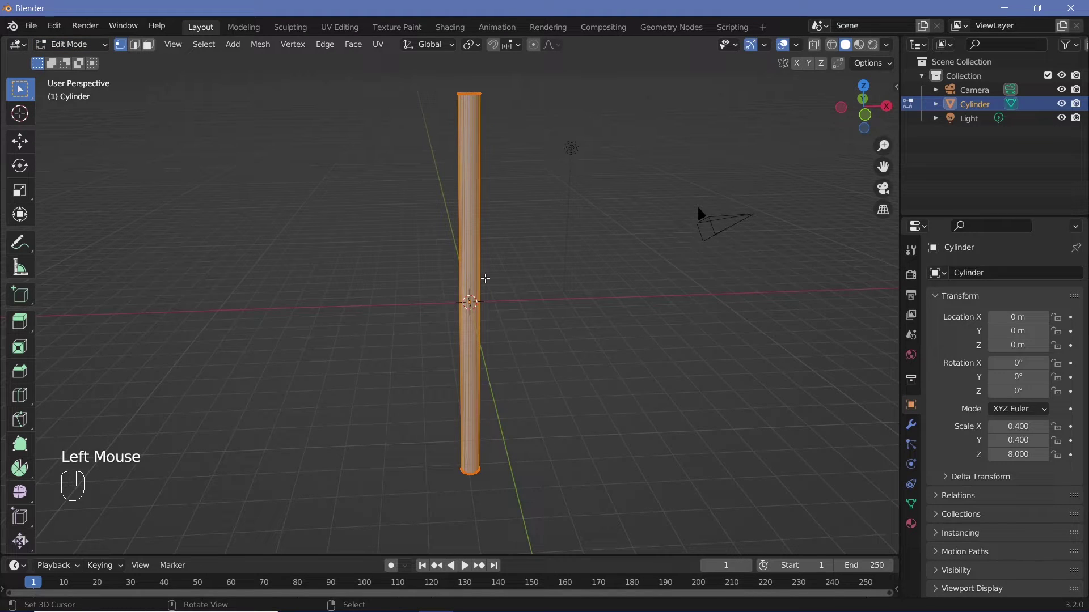
{"action": "key", "text": "ctrl+r"}
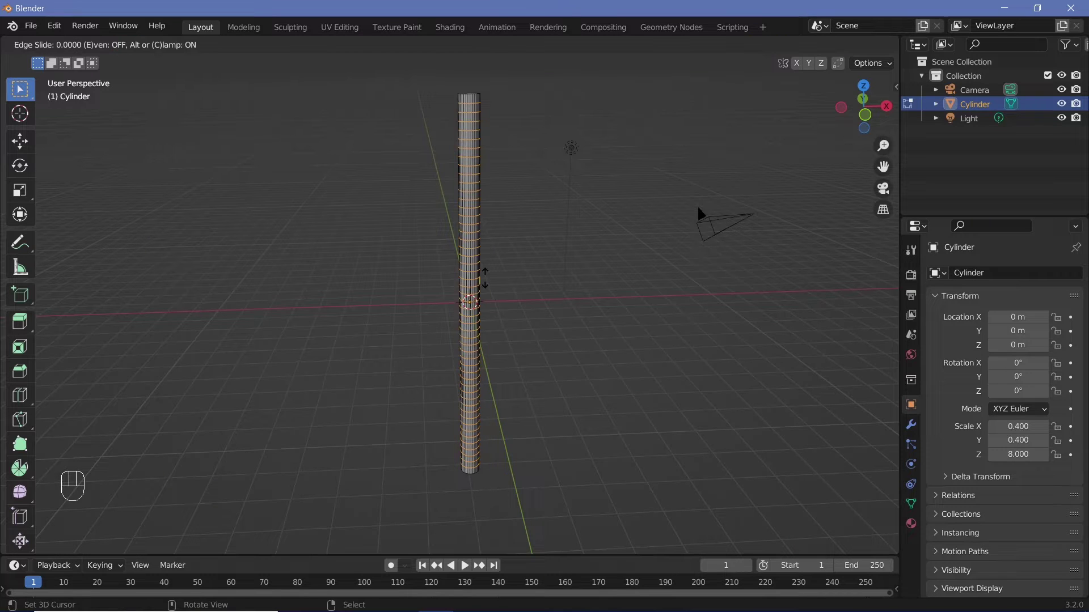
{"action": "key", "text": "Return"}
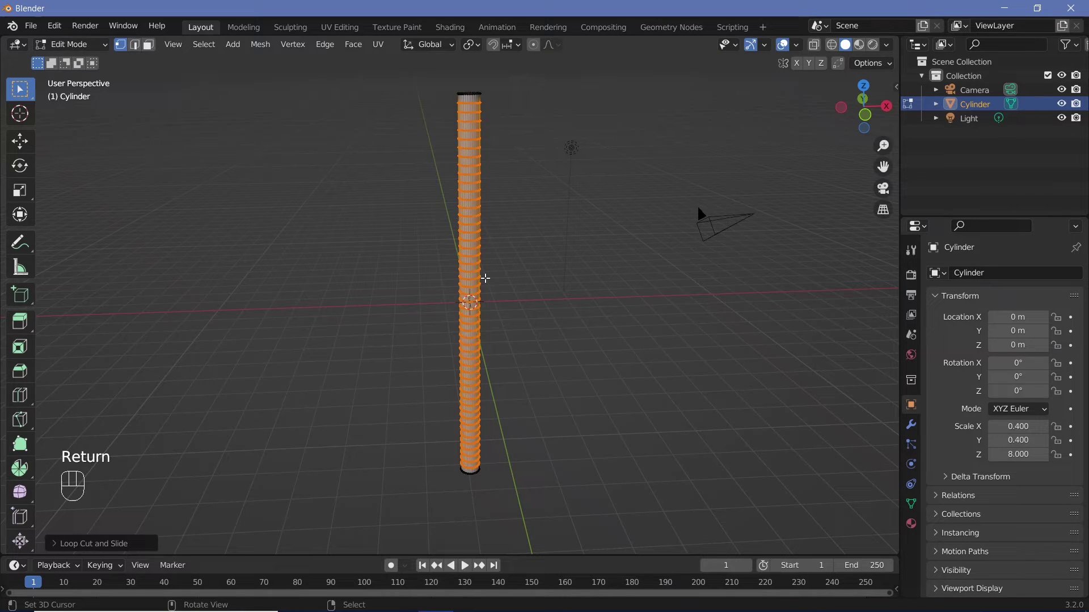
{"action": "key", "text": "Tab"}
{"action": "key", "text": "Tab"}
{"action": "key", "text": "Tab"}
Add a Subdivision Surface modifier with viewport level 4 and render level 3
{"action": "left_click", "coordinate": [912, 427]}
{"action": "left_click_drag", "start_coordinate": [961, 277], "coordinate": [824, 529]}
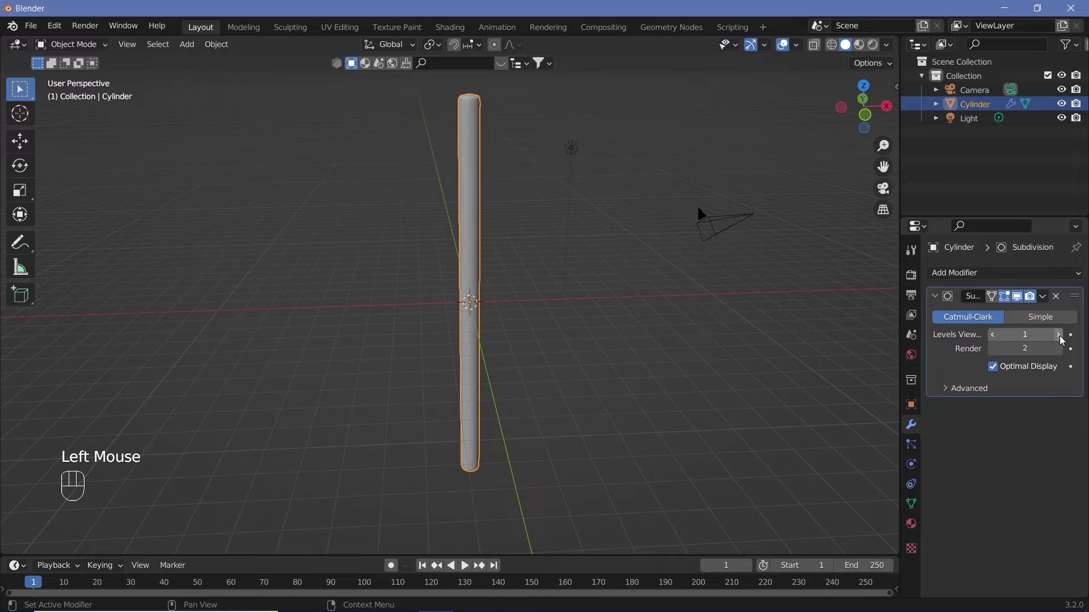
{"action": "left_click", "coordinate": [1062, 339]}
{"action": "left_click_drag", "start_coordinate": [1063, 337], "coordinate": [1062, 351]}
{"action": "left_click", "coordinate": [1063, 351]}
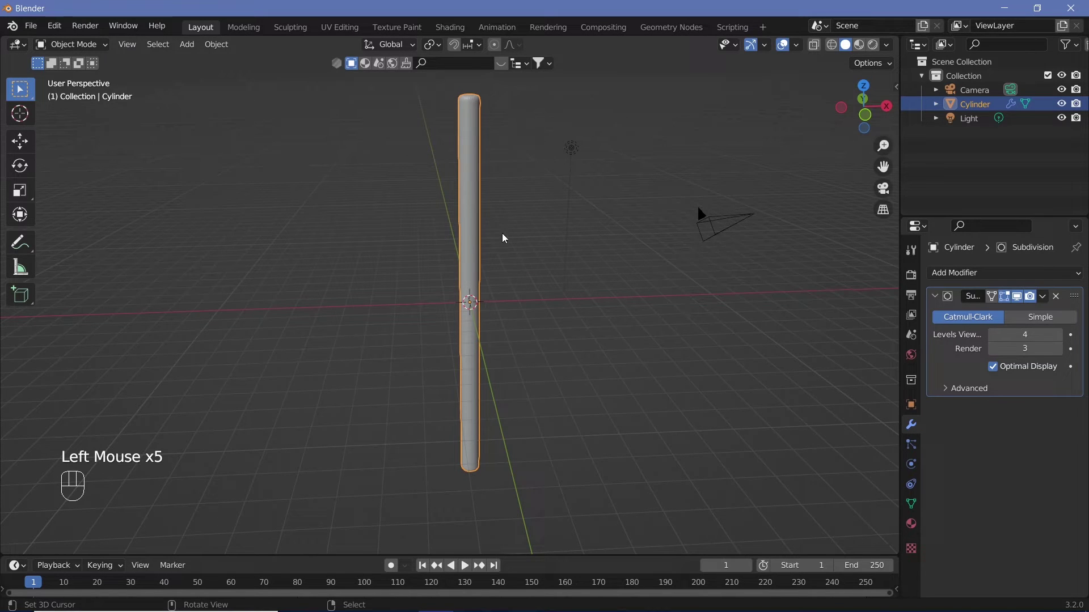
Zoom in on the rounded top end of the cylinder
{"action": "left_click_drag", "start_coordinate": [510, 227], "coordinate": [508, 283]}
{"action": "left_click_drag", "start_coordinate": [506, 261], "coordinate": [507, 202]}
{"action": "left_click_drag", "start_coordinate": [547, 252], "coordinate": [539, 344]}
{"action": "left_click_drag", "start_coordinate": [537, 342], "coordinate": [501, 471]}
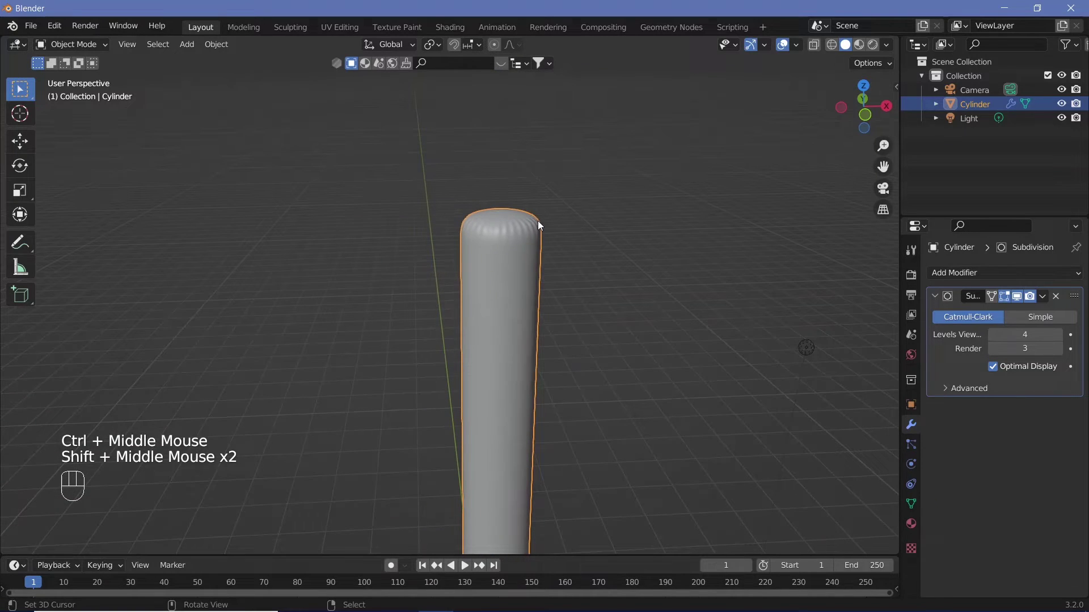
In edge select mode, extrude the top rim loop by a tiny 0.001 to keep the end flat
{"action": "key", "text": "Tab"}
{"action": "left_click", "coordinate": [134, 49]}
{"action": "right_click", "coordinate": [473, 195]}
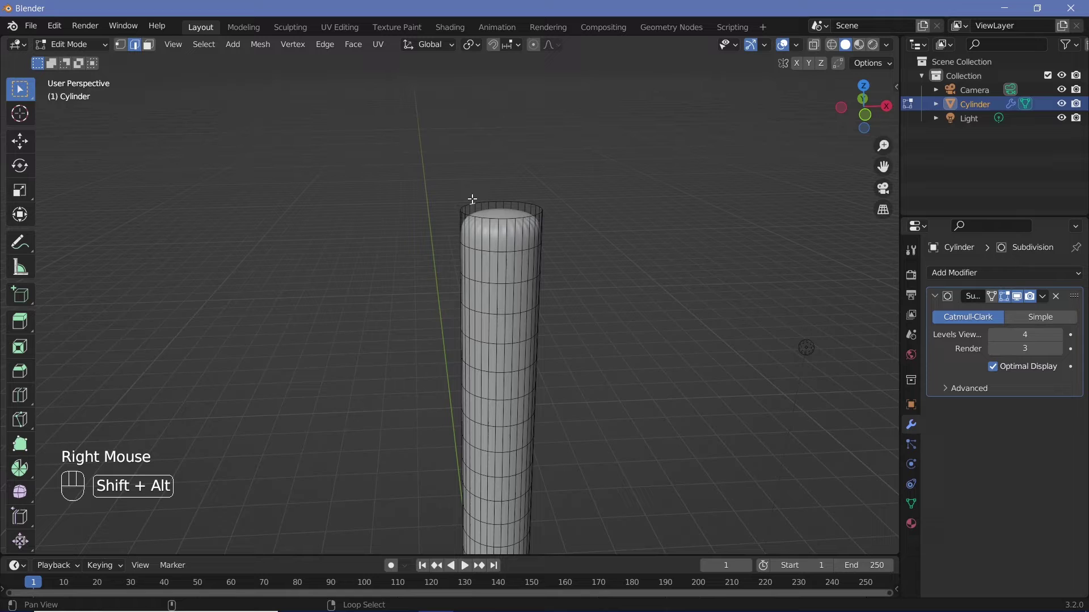
{"action": "left_click", "coordinate": [473, 198]}
{"action": "right_click", "coordinate": [474, 198]}
{"action": "left_click", "coordinate": [473, 198]}
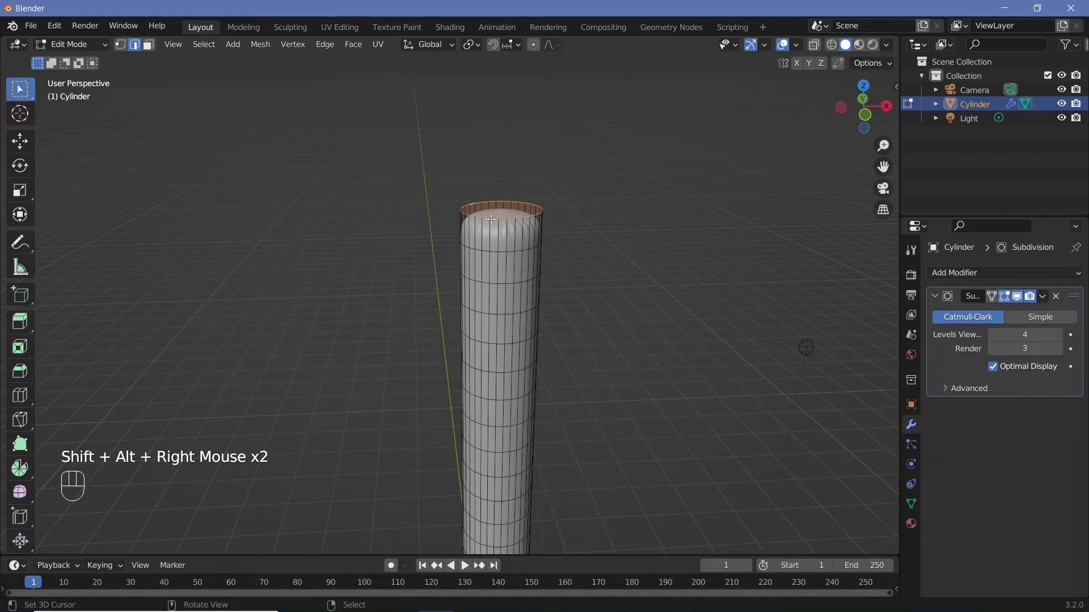
{"action": "key", "text": "e"}
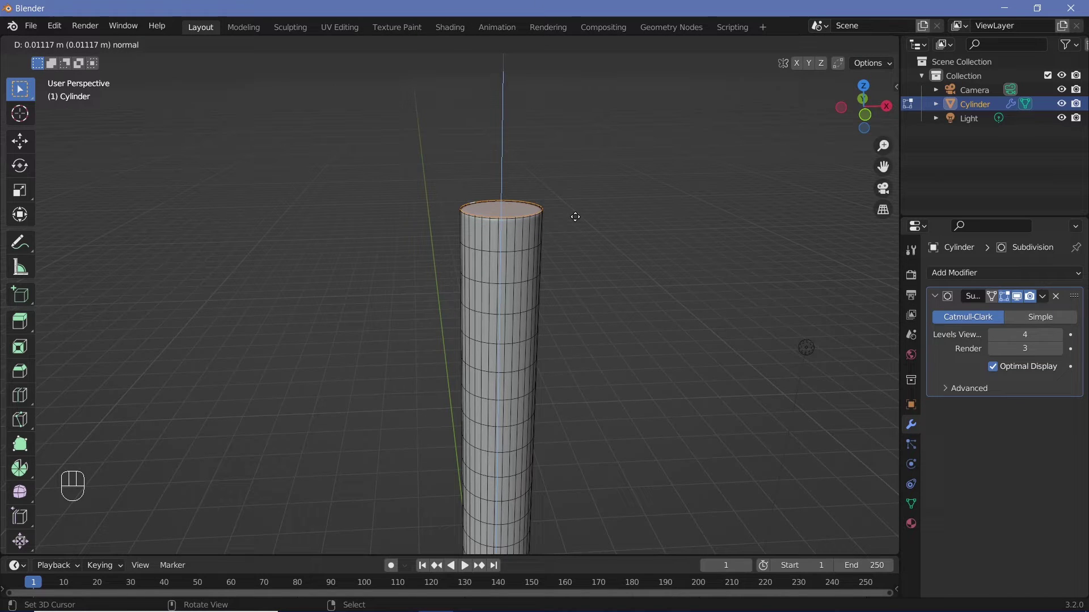
{"action": "key", "text": "0"}
{"action": "key", "text": "."}
{"action": "key", "text": "0"}
{"action": "key", "text": "1"}
{"action": "key", "text": "Return"}
{"action": "key", "text": "Return"}
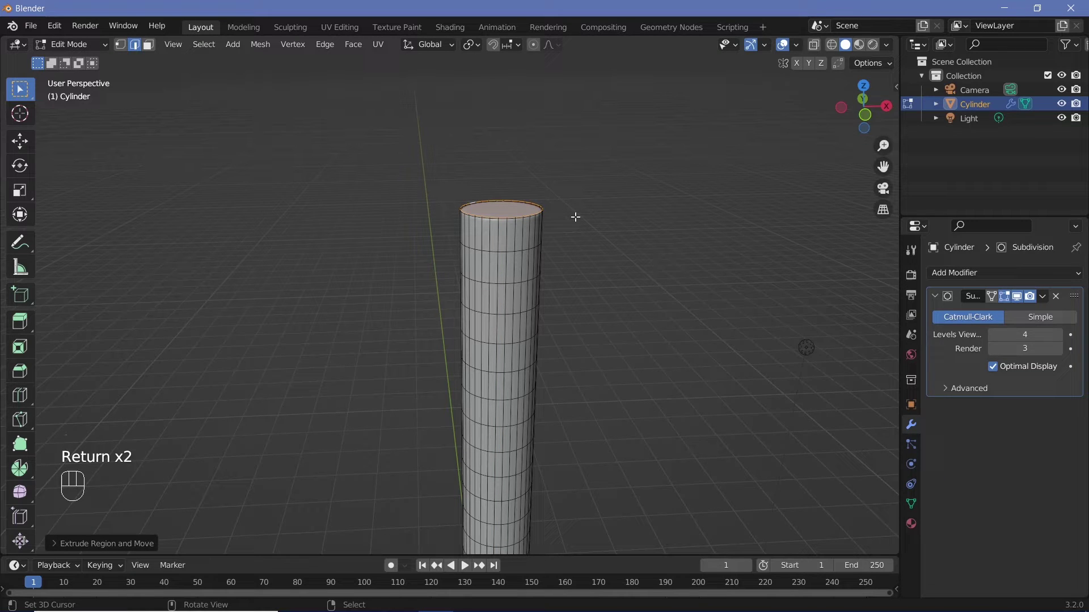
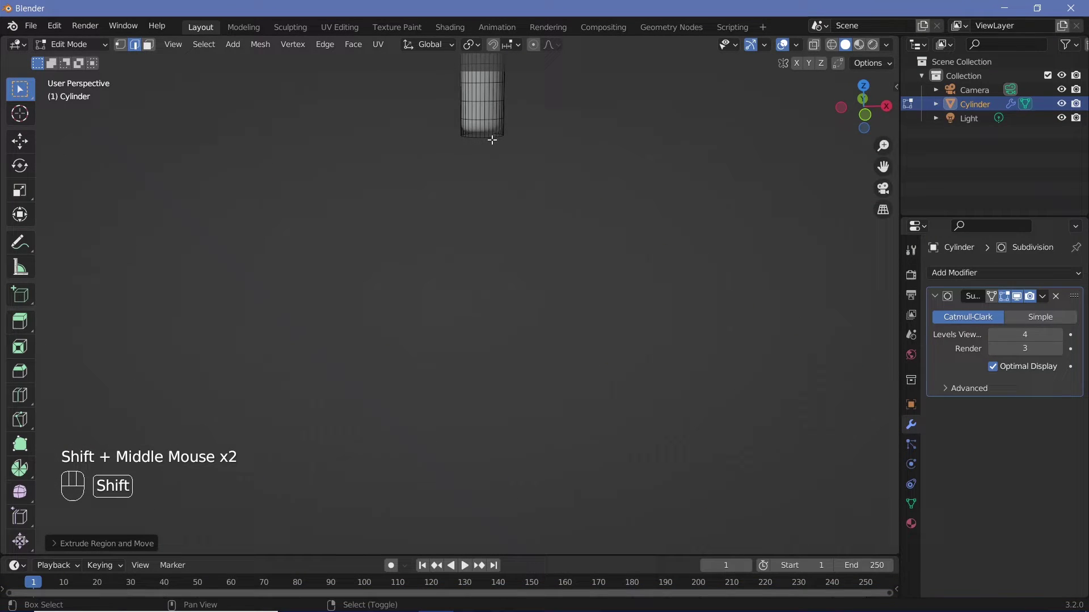
Extrude the bottom rim loop -0.01 along global Z
{"action": "right_click", "coordinate": [492, 135]}
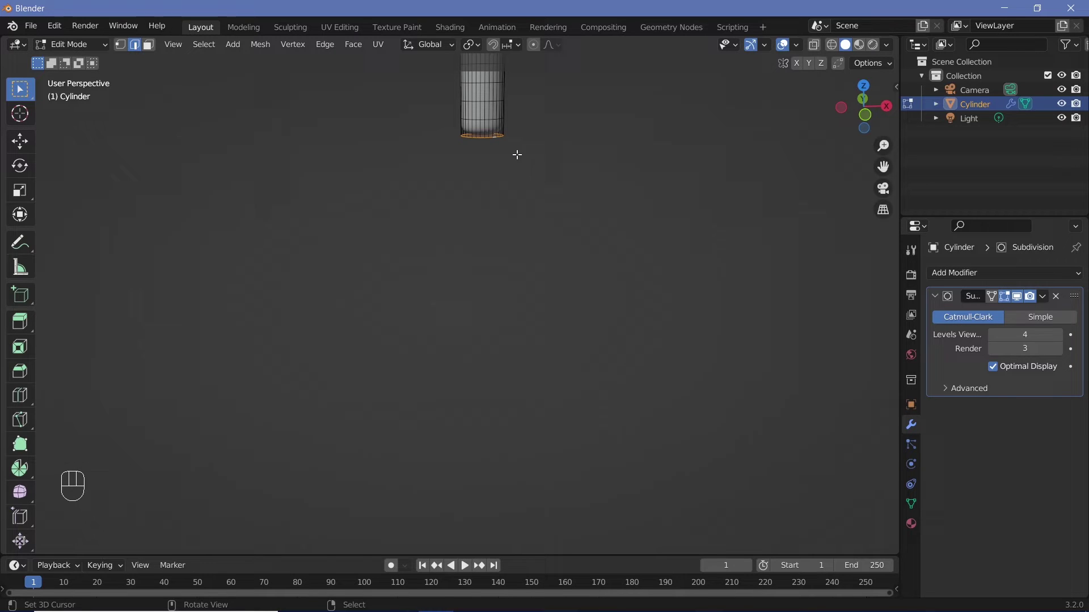
{"action": "key", "text": "e"}
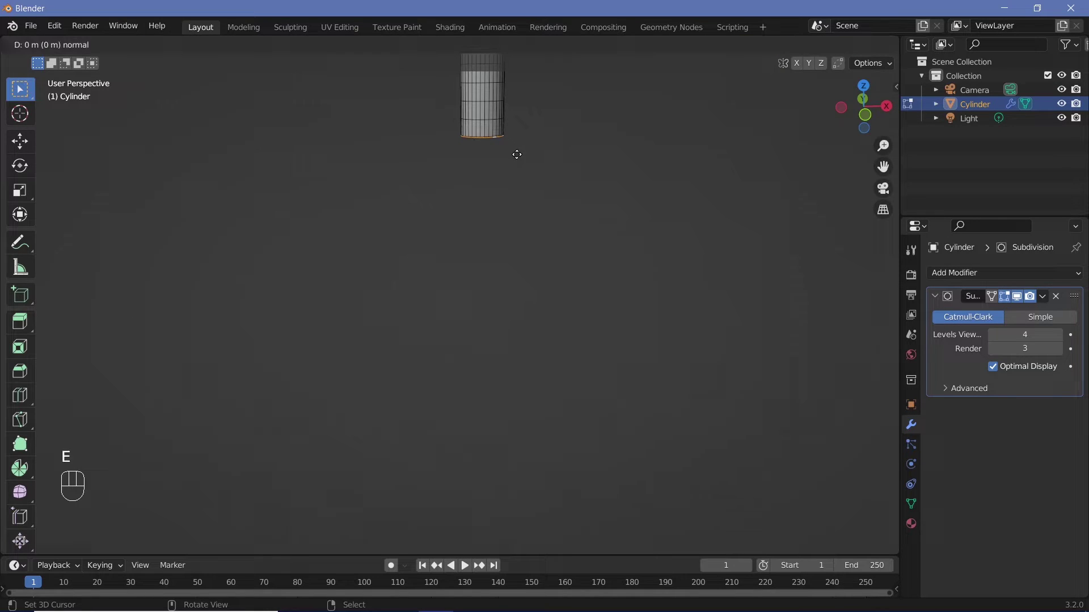
{"action": "key", "text": "0"}
{"action": "key", "text": "."}
{"action": "key", "text": "0"}
{"action": "key", "text": "1"}
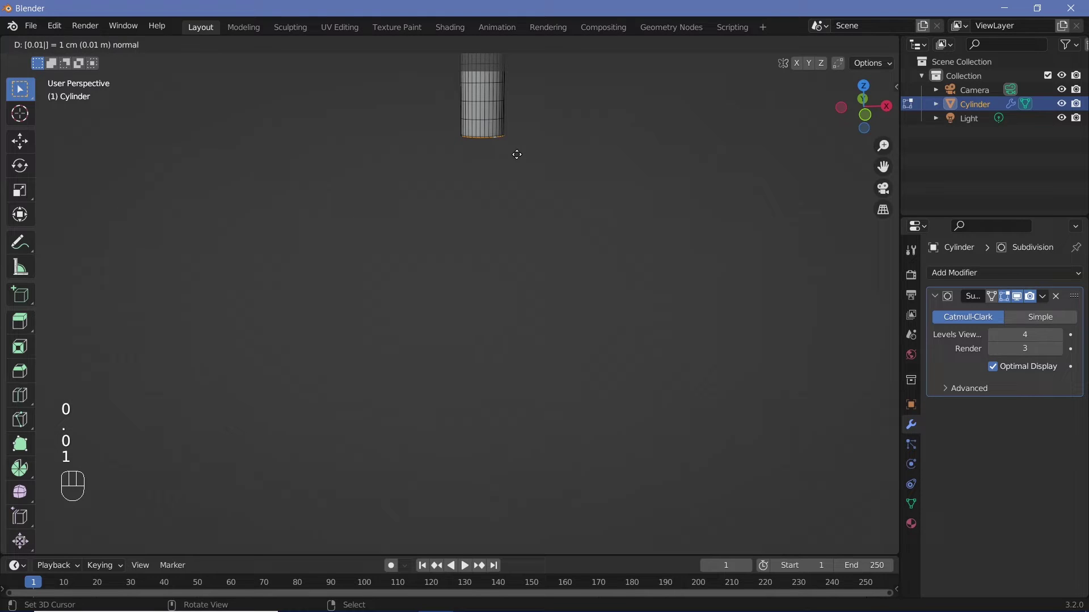
{"action": "key", "text": "-"}
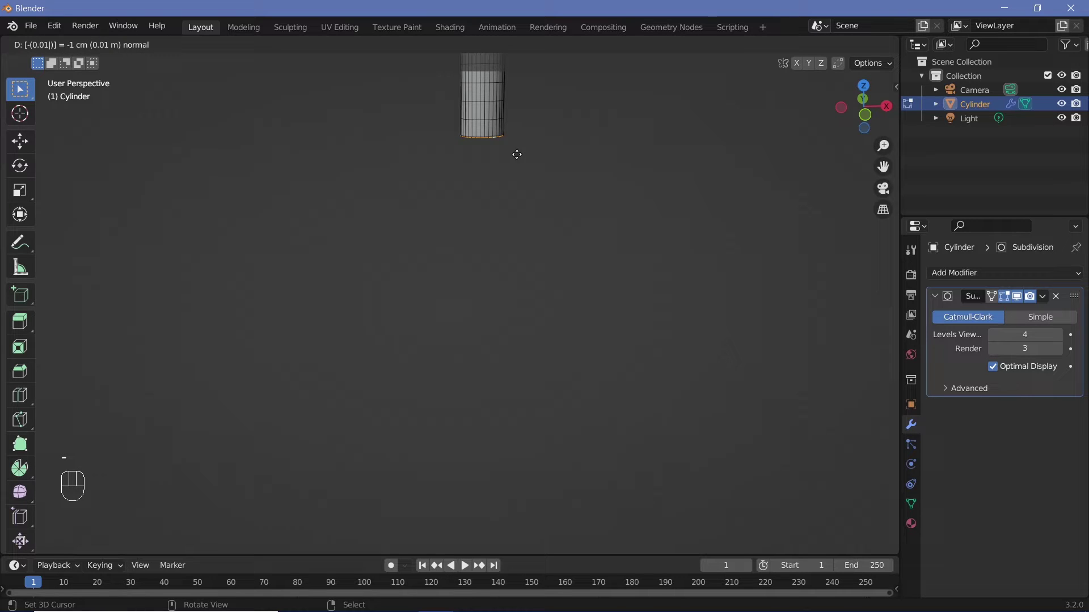
{"action": "key", "text": "z"}
{"action": "key", "text": "z"}
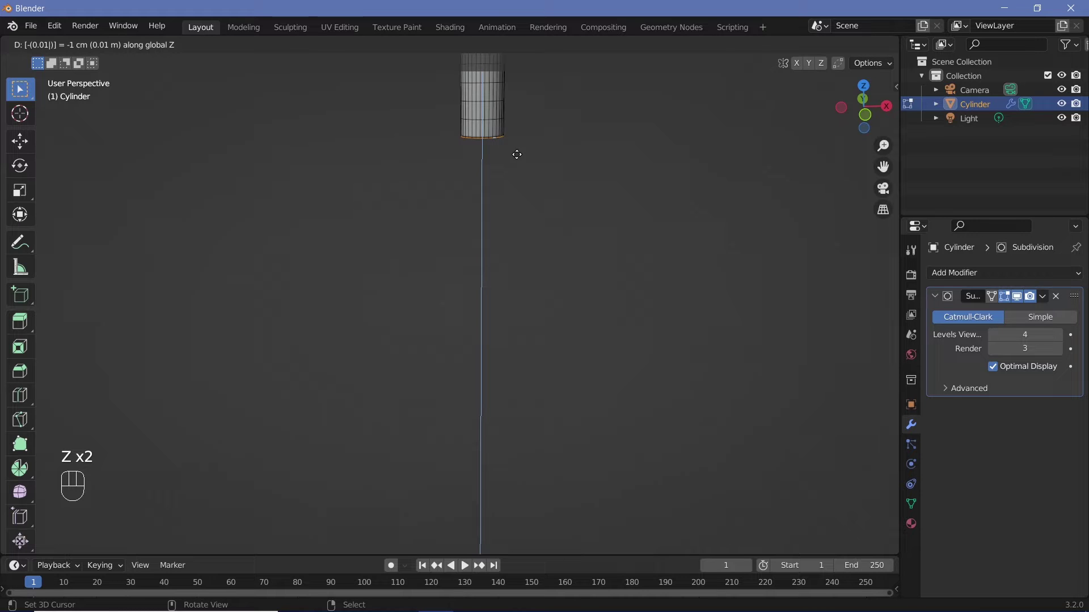
{"action": "key", "text": "Return"}
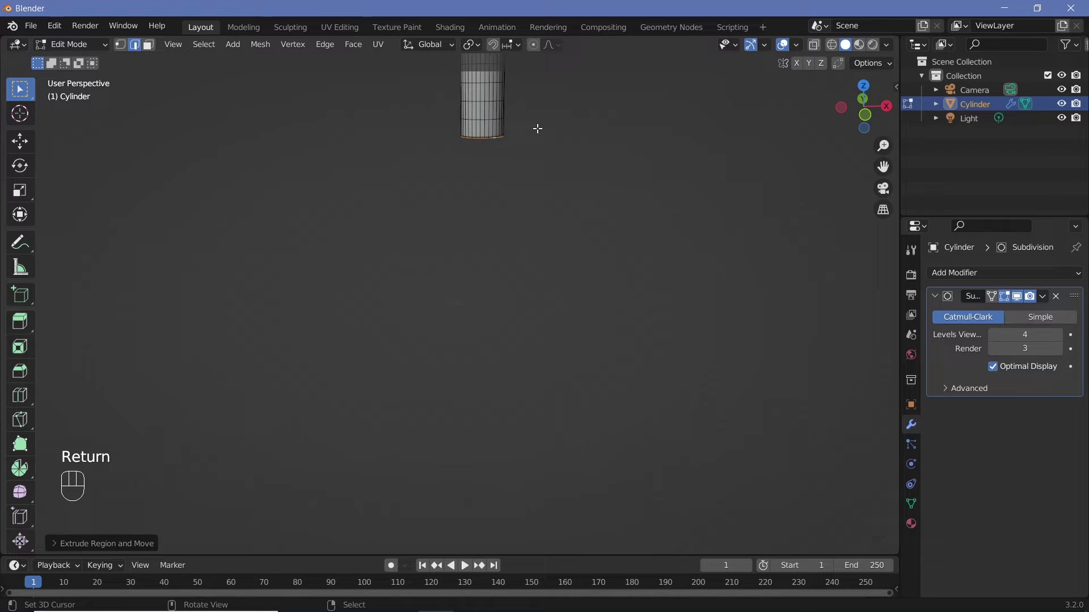
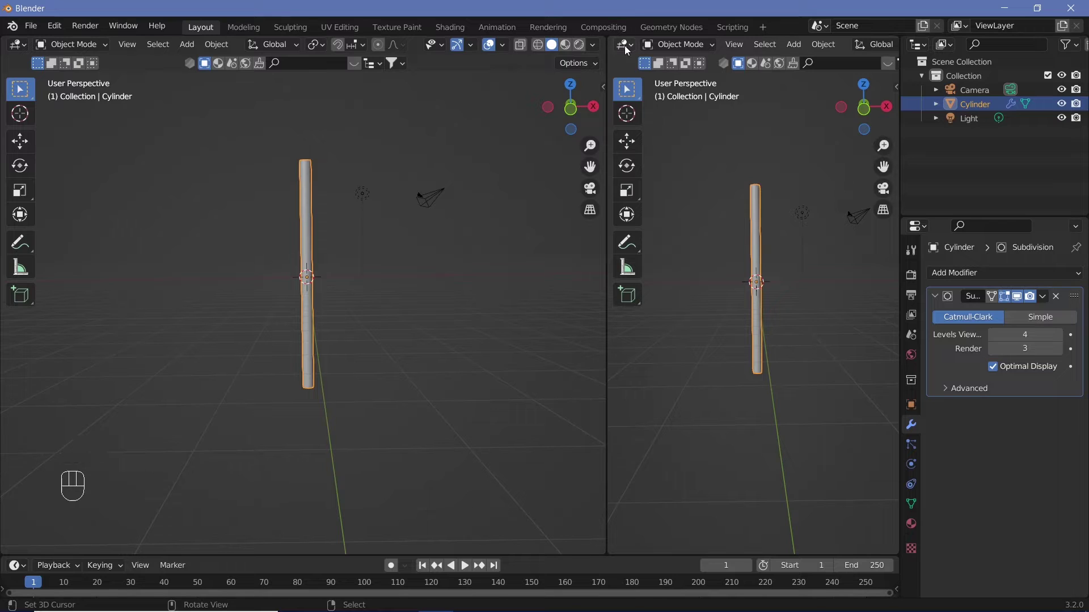
Turn the split area into a Shader Editor and assign a new material, Material.001, to the cylinder
{"action": "left_click_drag", "start_coordinate": [628, 47], "coordinate": [176, 176]}
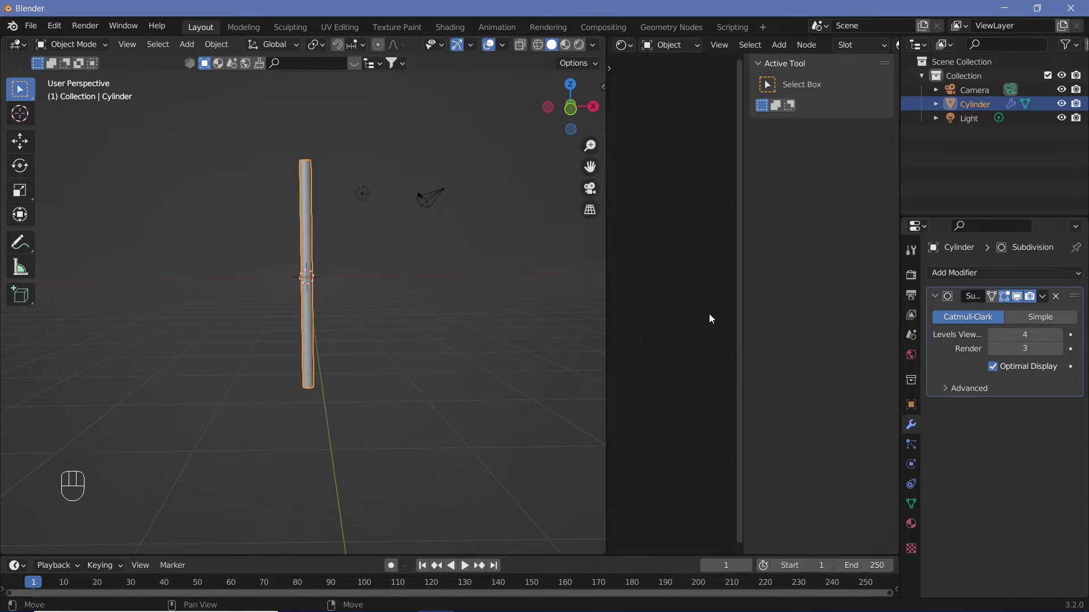
{"action": "key", "text": "n"}
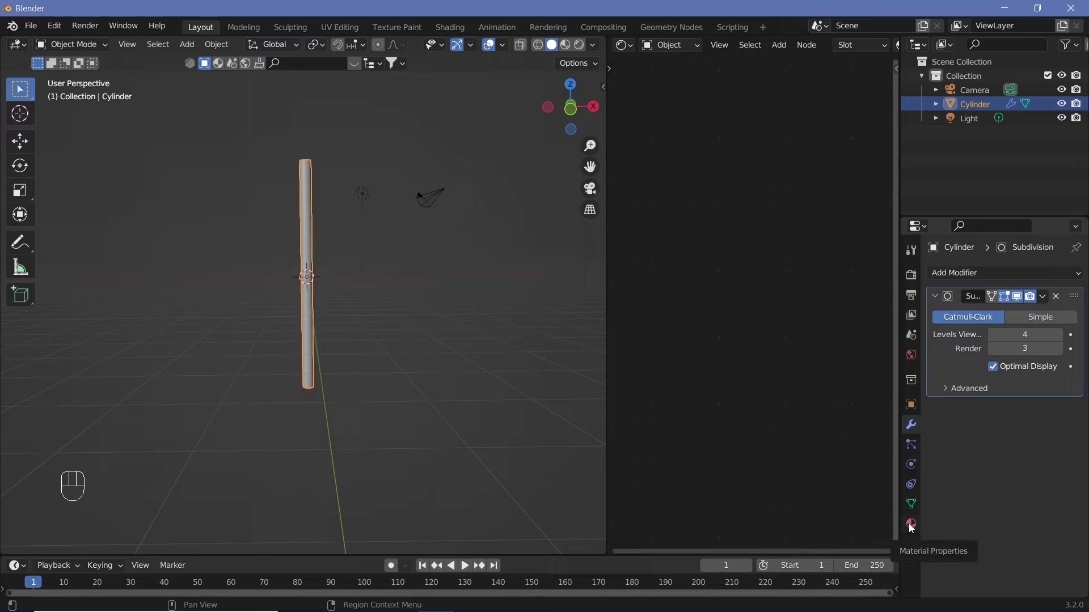
{"action": "left_click", "coordinate": [913, 525]}
{"action": "left_click_drag", "start_coordinate": [998, 334], "coordinate": [582, 46]}
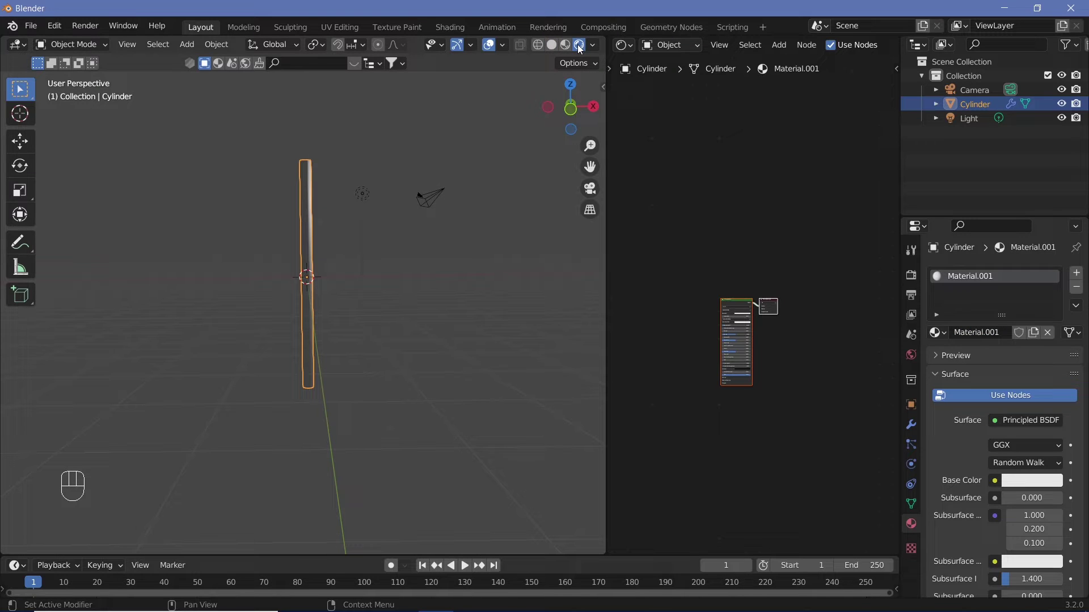
Add a Wave Texture node and feed its Color into the Principled BSDF base colour
{"action": "middle_click", "coordinate": [684, 306]}
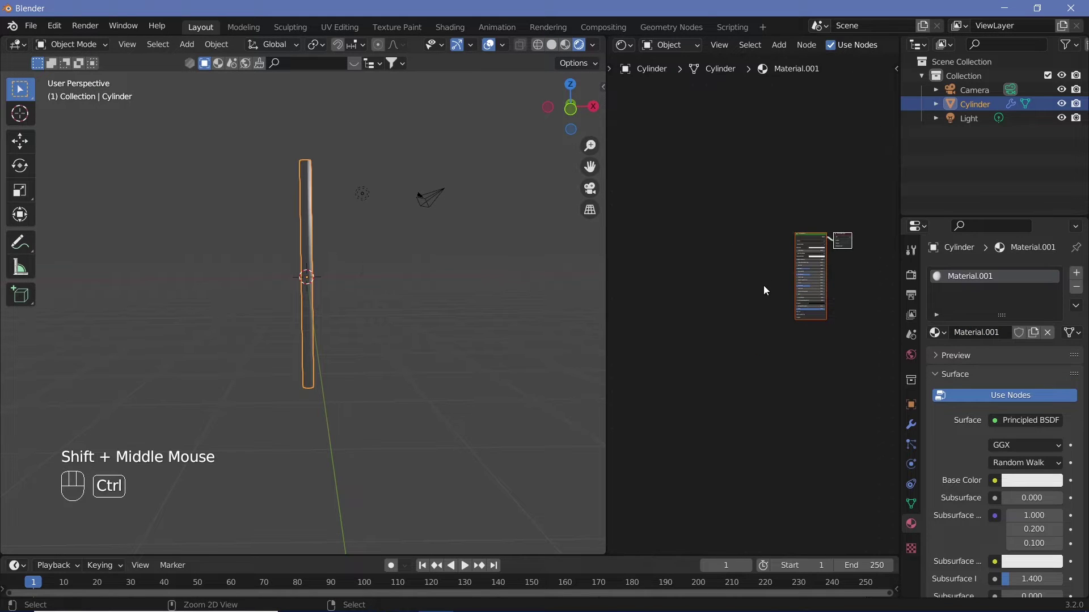
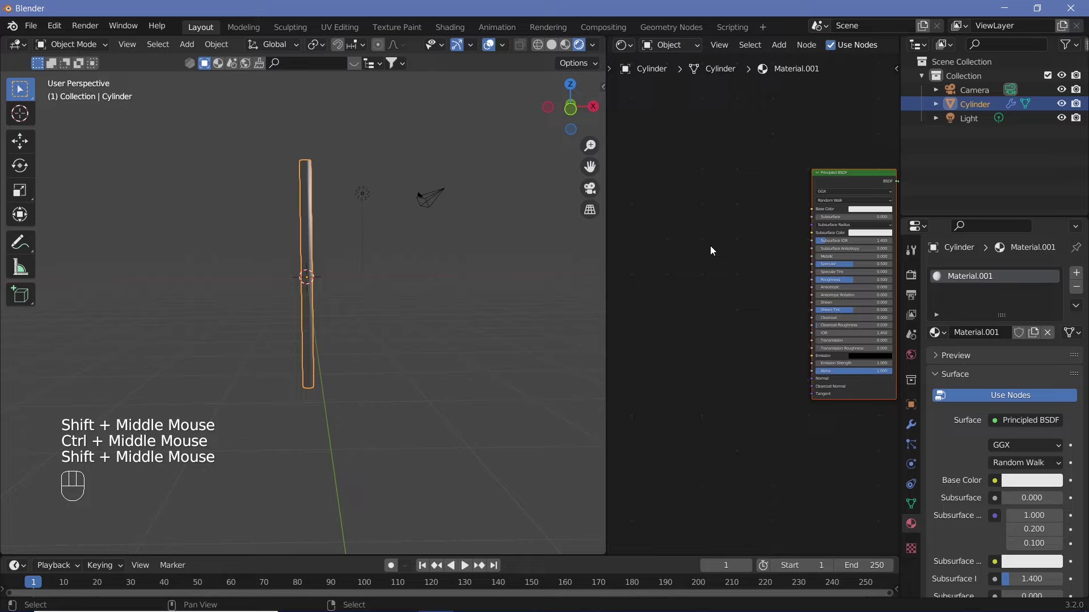
{"action": "key", "text": "shift+a"}
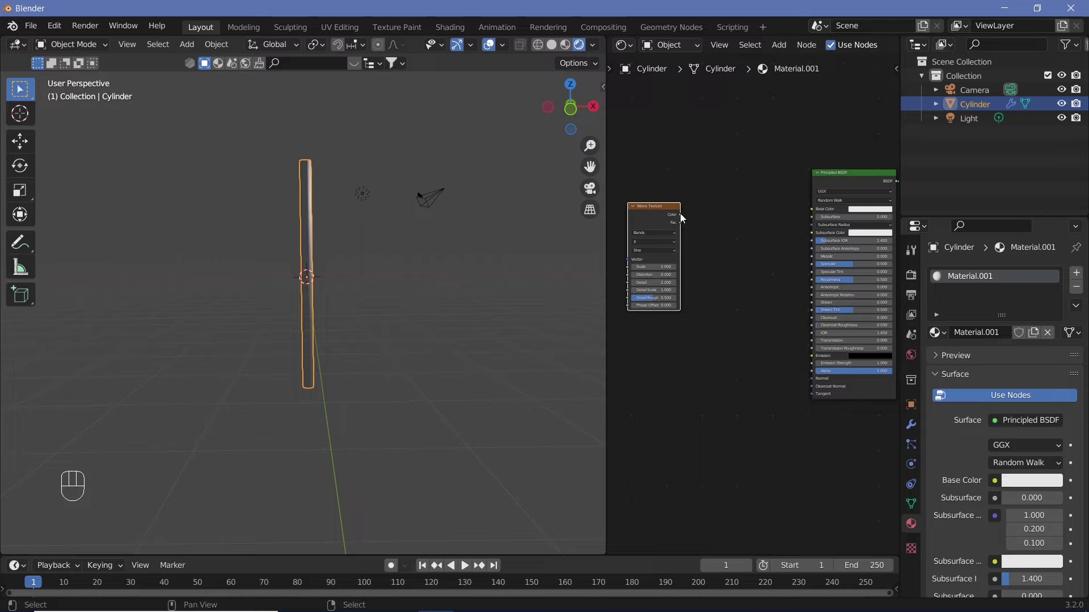
{"action": "left_click_drag", "start_coordinate": [685, 216], "coordinate": [350, 272]}
{"action": "middle_click", "coordinate": [350, 272]}
{"action": "left_click_drag", "start_coordinate": [376, 284], "coordinate": [371, 386]}
{"action": "left_click_drag", "start_coordinate": [369, 357], "coordinate": [349, 252]}
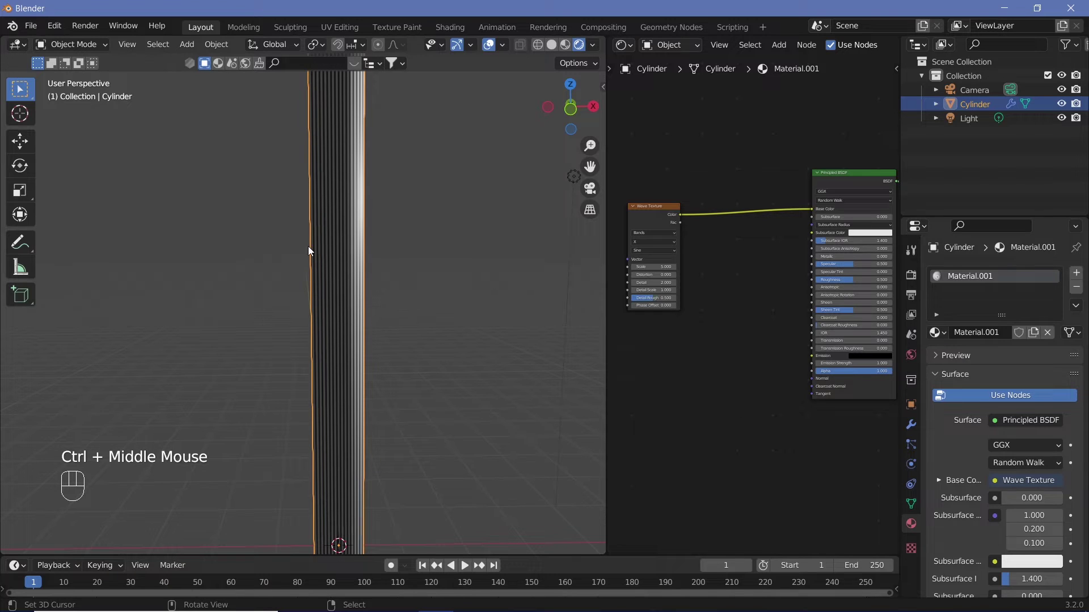
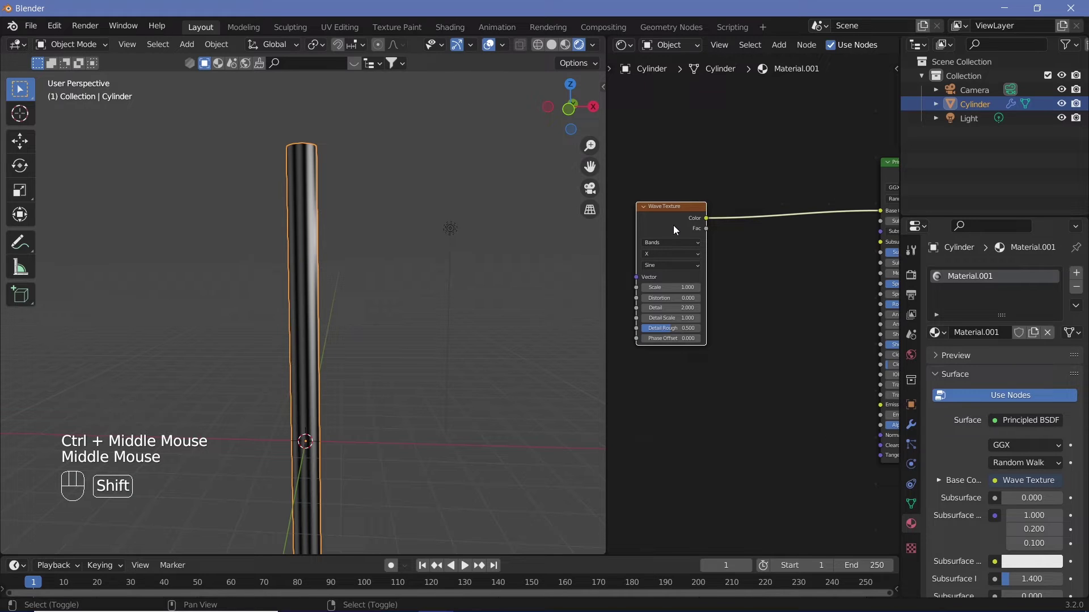
Duplicate the wave texture and plug the first wave's Color into the second's Vector
{"action": "key", "text": "shift+d"}
{"action": "left_click", "coordinate": [766, 226]}
{"action": "left_click_drag", "start_coordinate": [322, 321], "coordinate": [302, 255]}
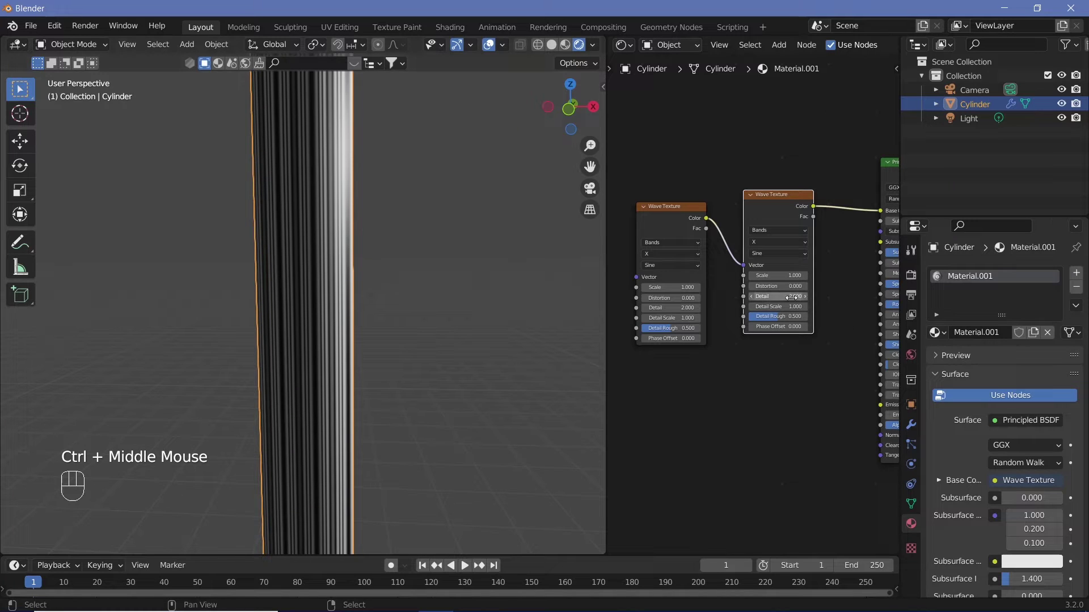
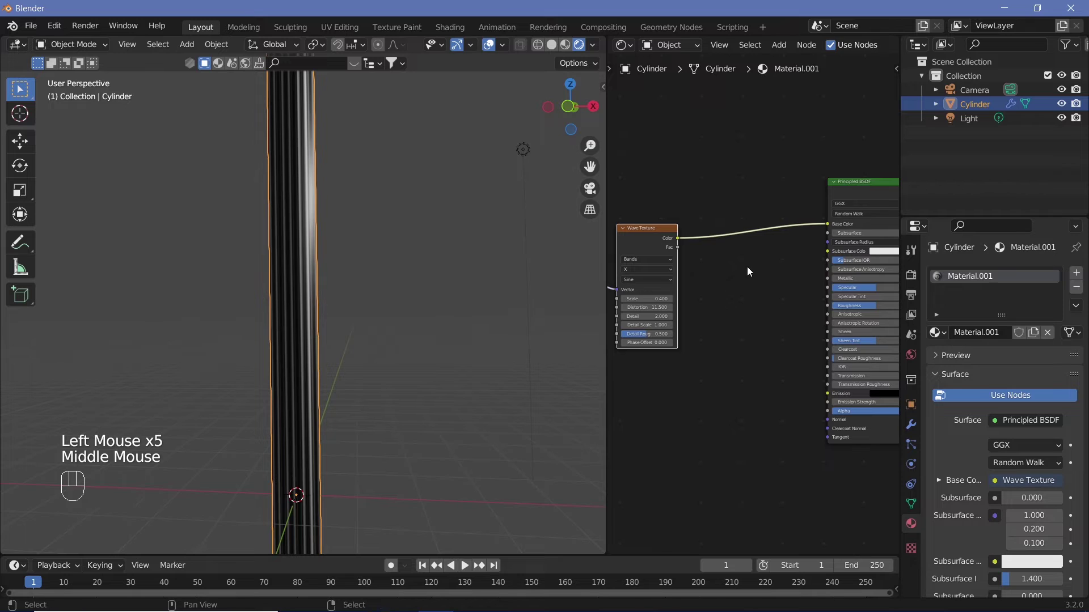
Insert a ColorRamp before Base Color and set its left stop towards red
{"action": "key", "text": "shift+a"}
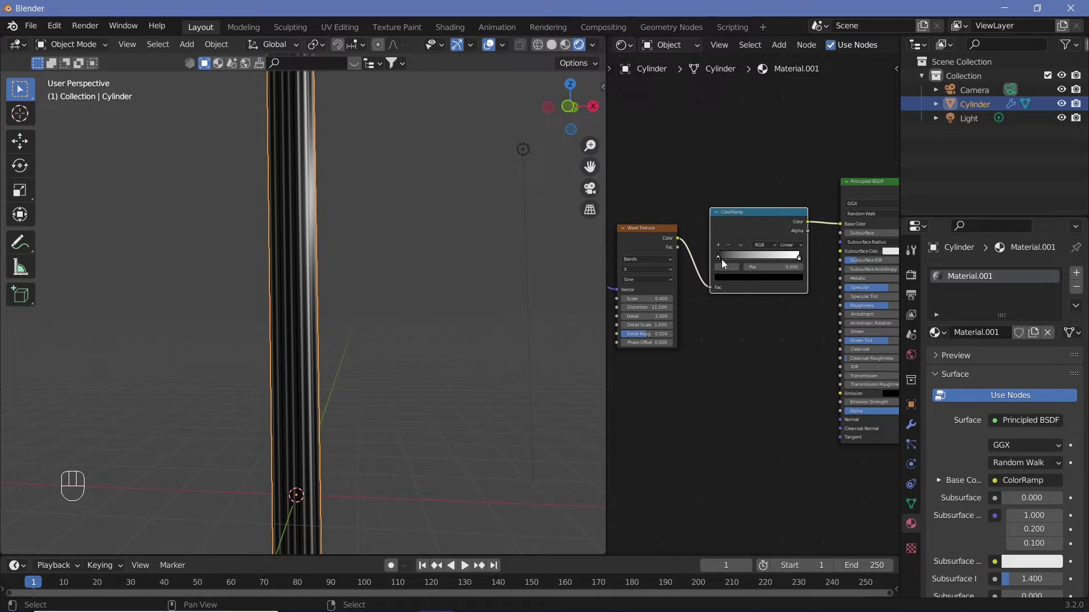
{"action": "left_click", "coordinate": [729, 278]}
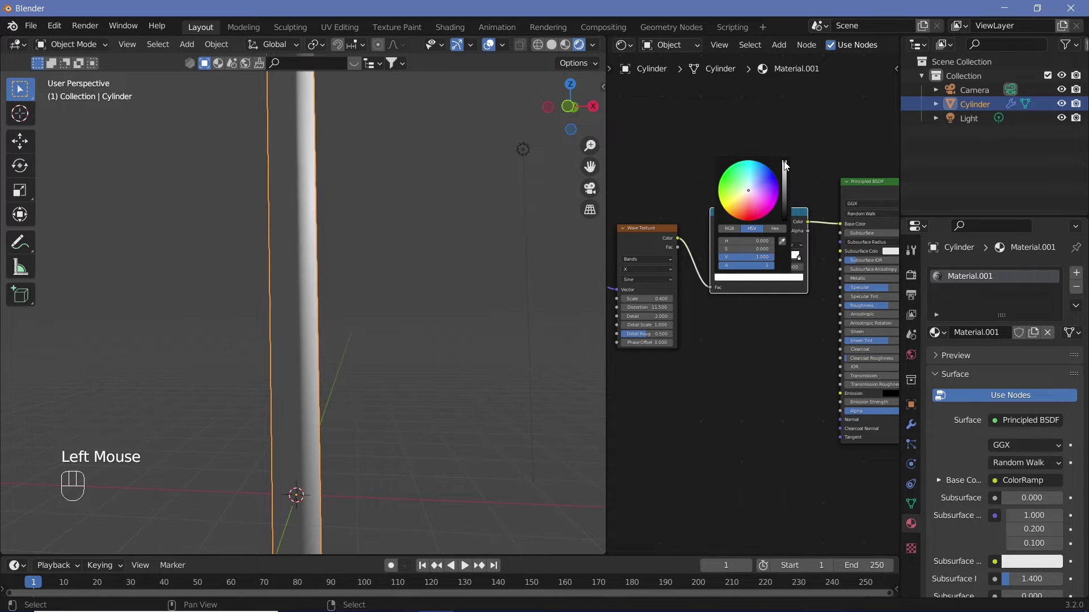
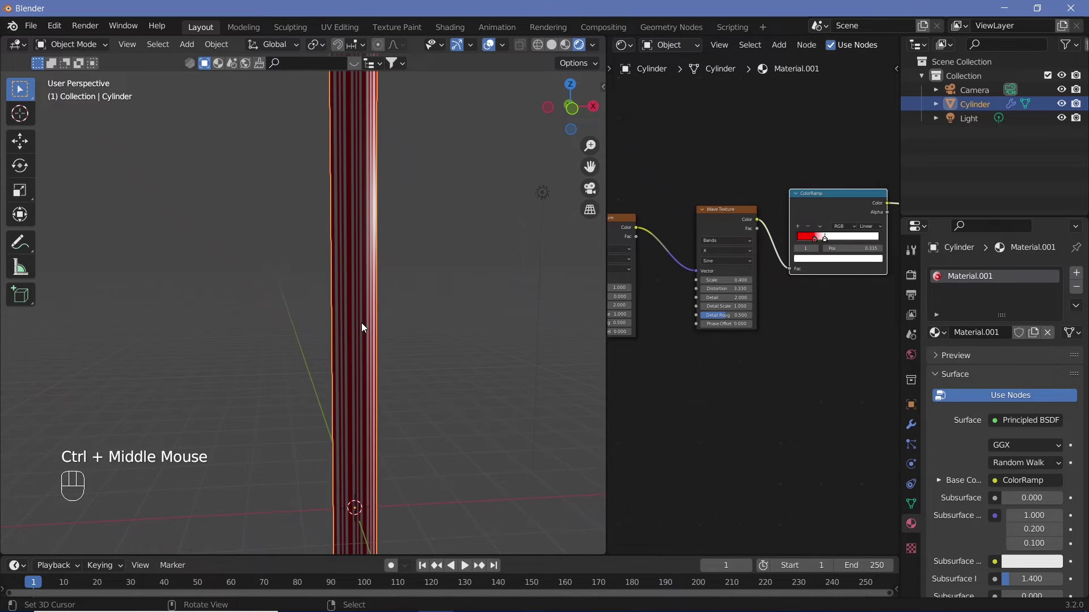
Add a Simple Deform Twist modifier on the Z axis with a 360° angle
{"action": "left_click_drag", "start_coordinate": [429, 362], "coordinate": [376, 319]}
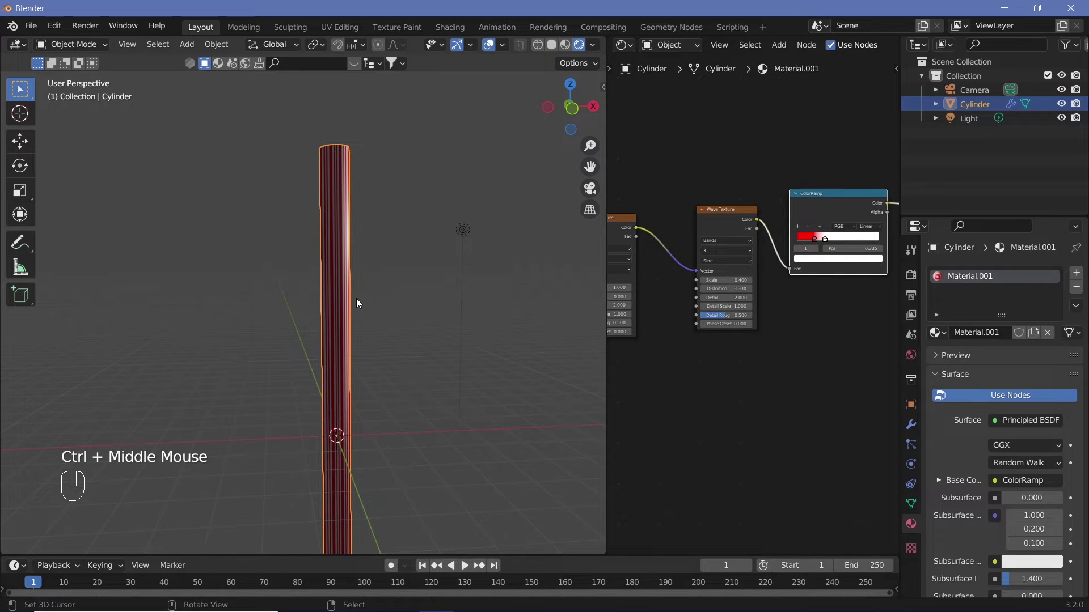
{"action": "middle_click", "coordinate": [381, 367]}
{"action": "middle_click", "coordinate": [379, 347]}
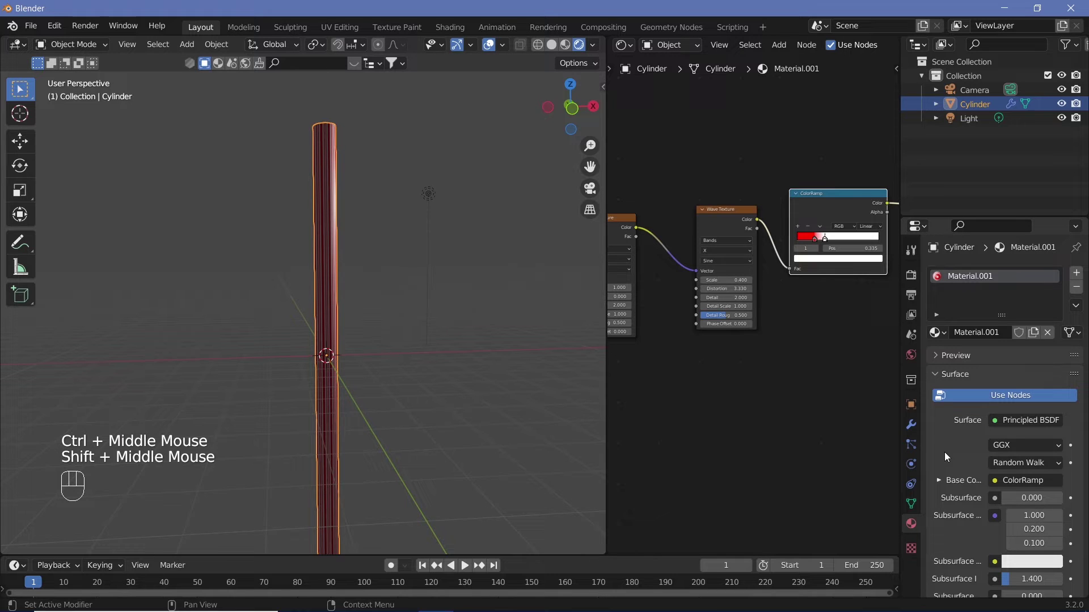
{"action": "left_click_drag", "start_coordinate": [909, 429], "coordinate": [944, 457]}
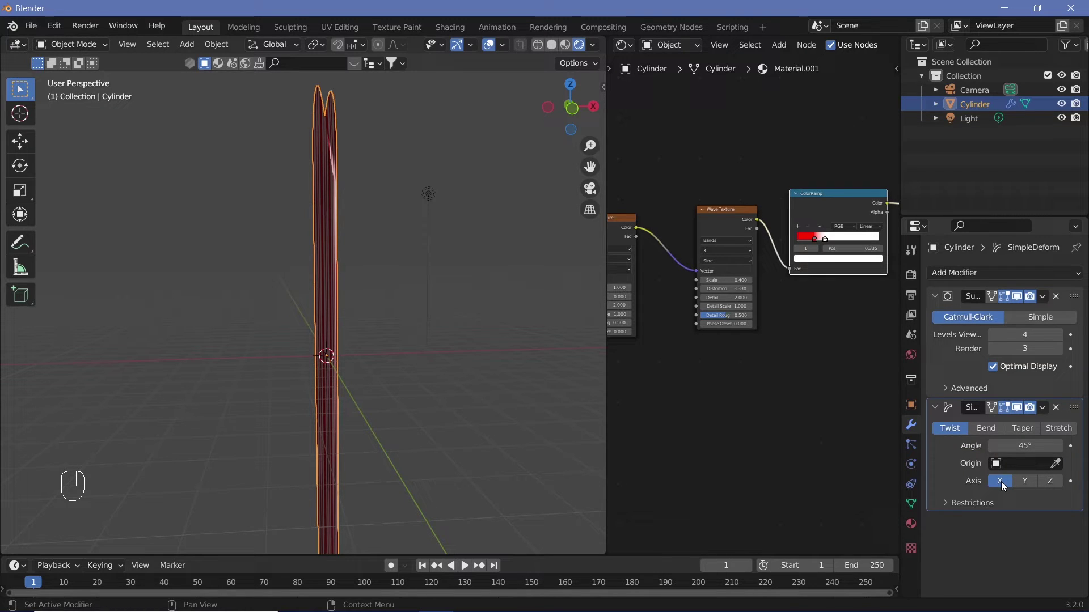
{"action": "left_click", "coordinate": [1053, 482]}
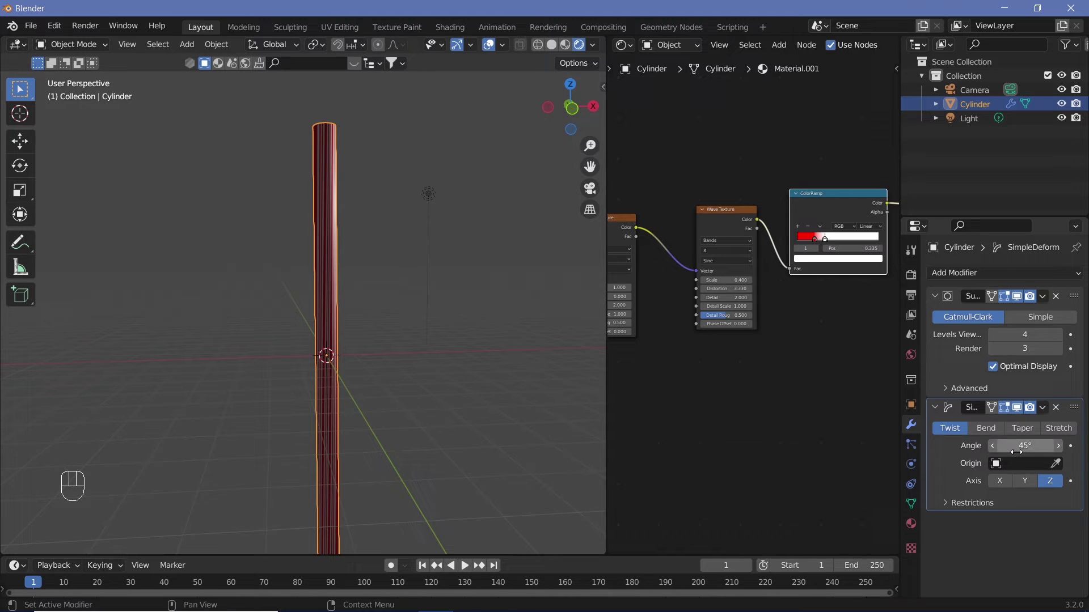
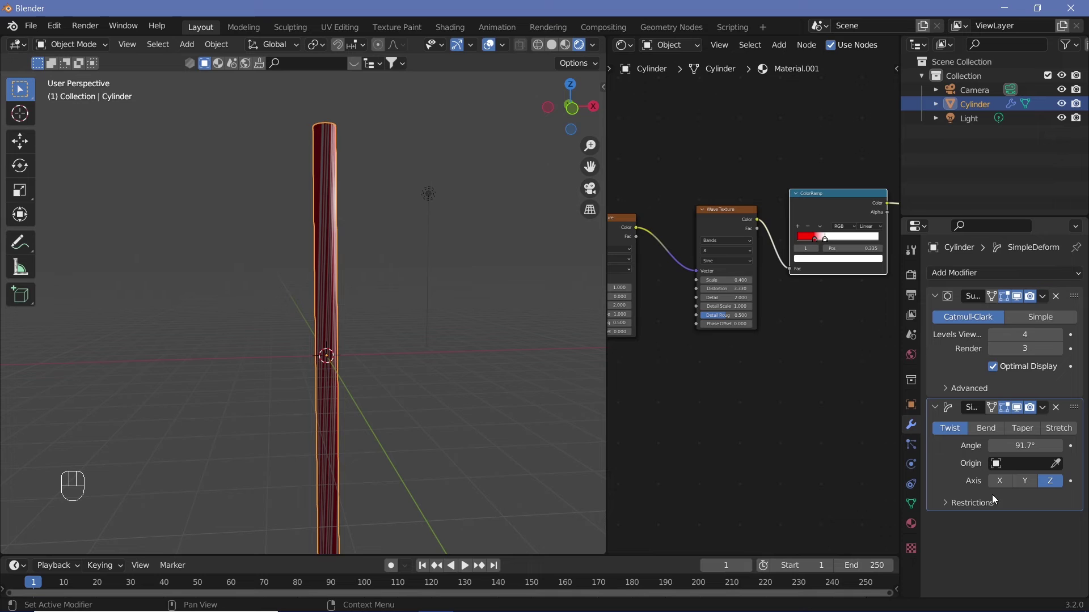
{"action": "left_click_drag", "start_coordinate": [347, 440], "coordinate": [332, 508]}
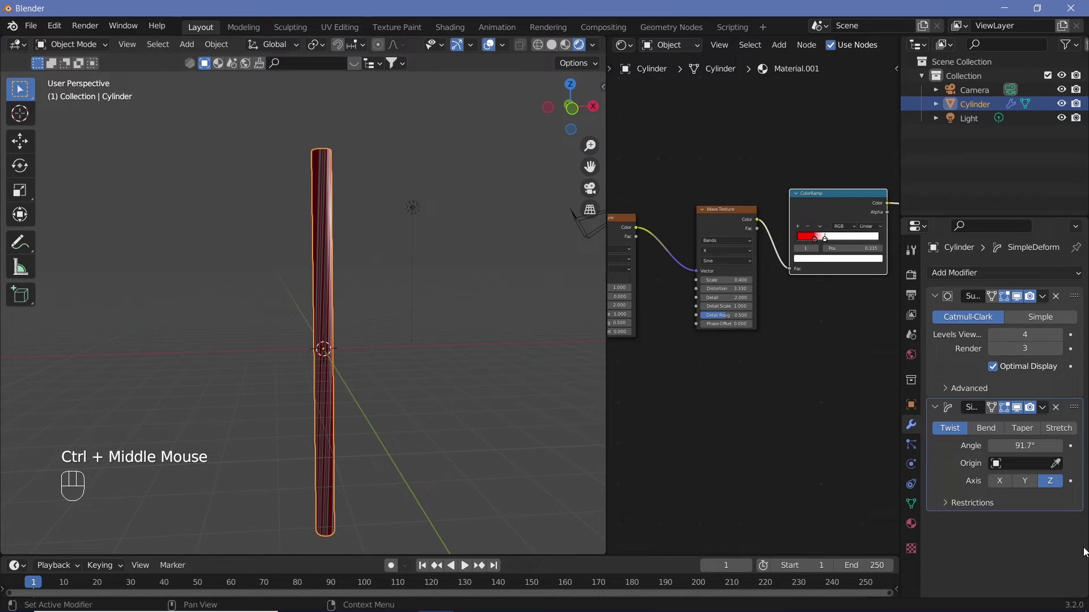
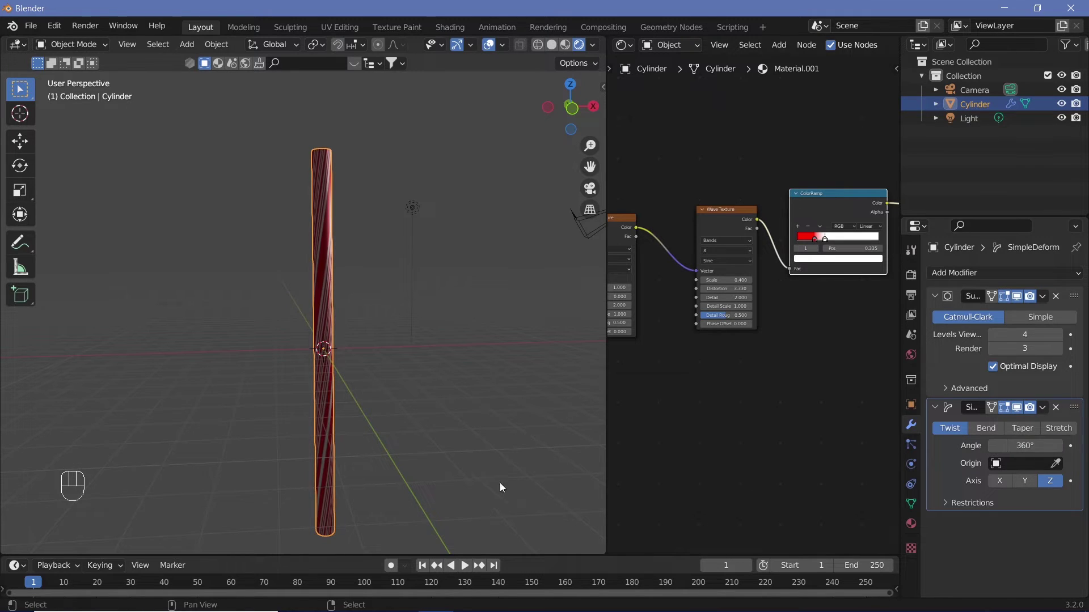
{"action": "middle_click", "coordinate": [374, 427]}
Set the colour ramp's red stop near 0.19 and the first wave texture's scale to 0.4
{"action": "left_click_drag", "start_coordinate": [364, 422], "coordinate": [375, 373]}
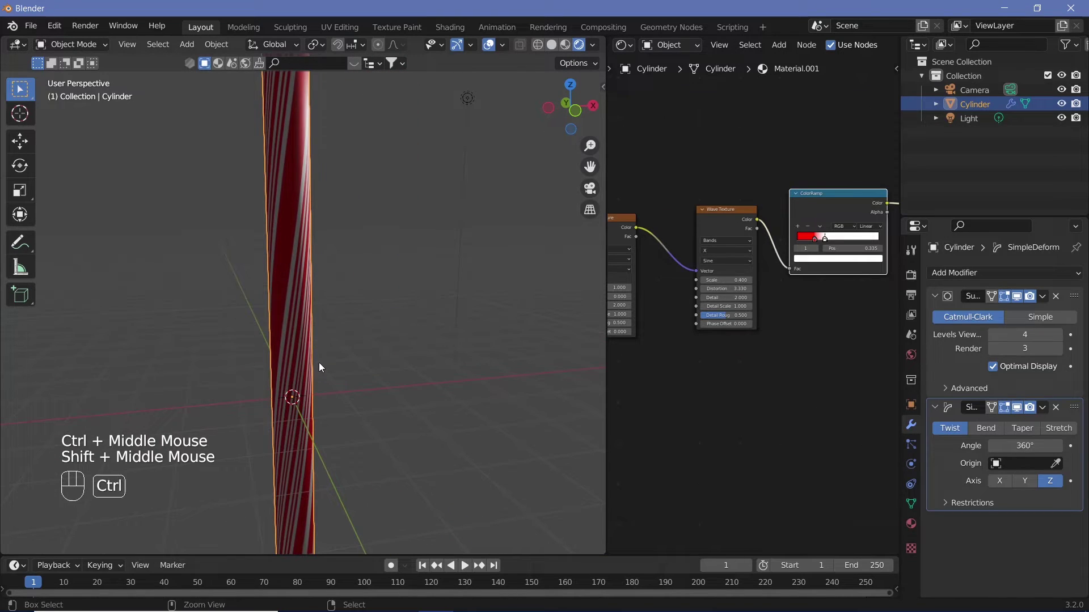
{"action": "middle_click", "coordinate": [320, 336]}
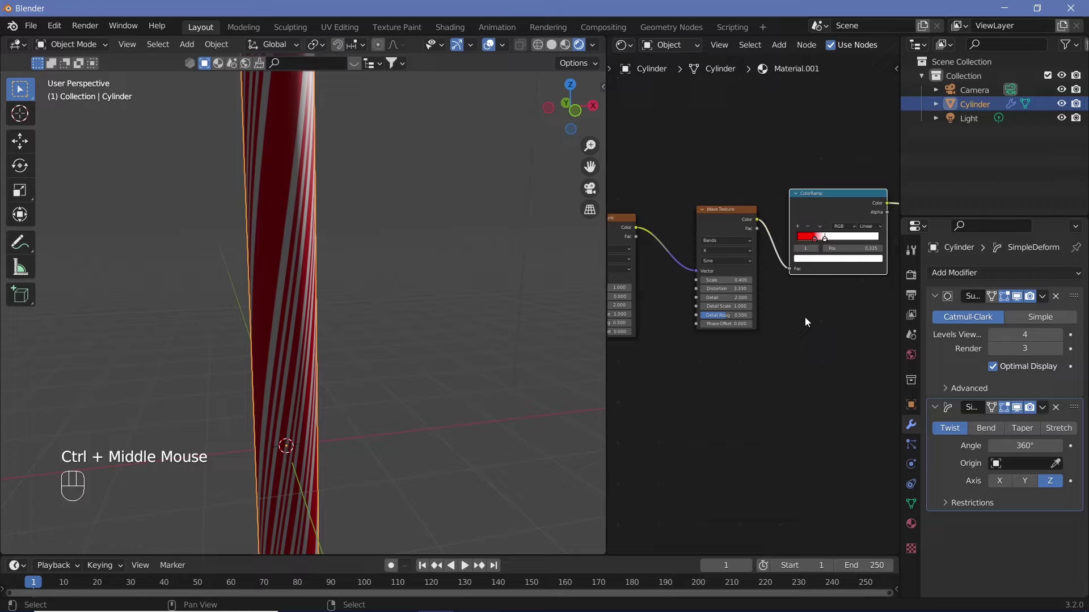
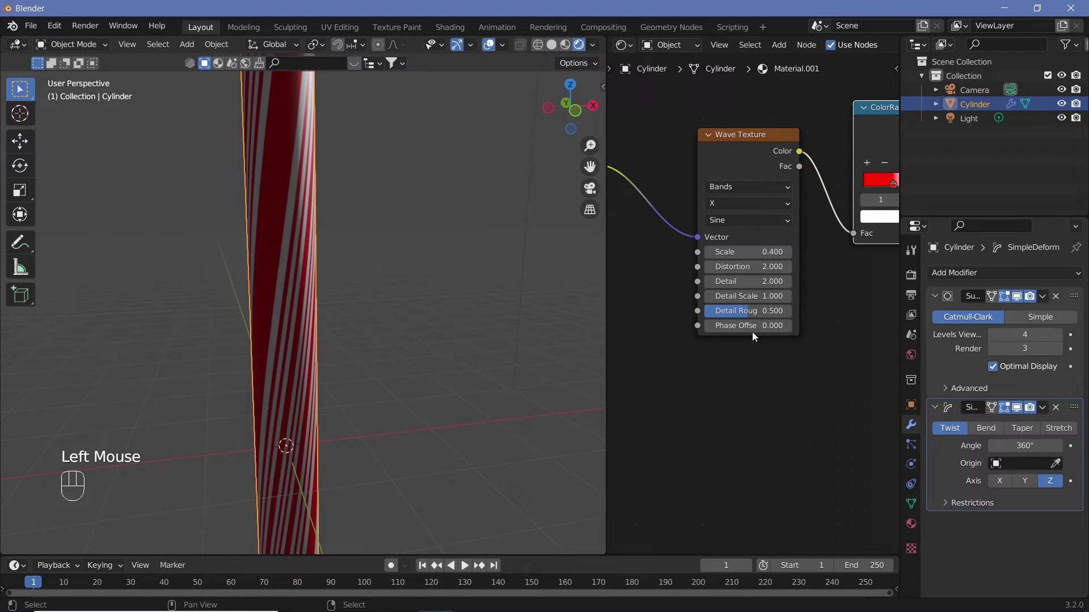
{"action": "middle_click", "coordinate": [752, 371]}
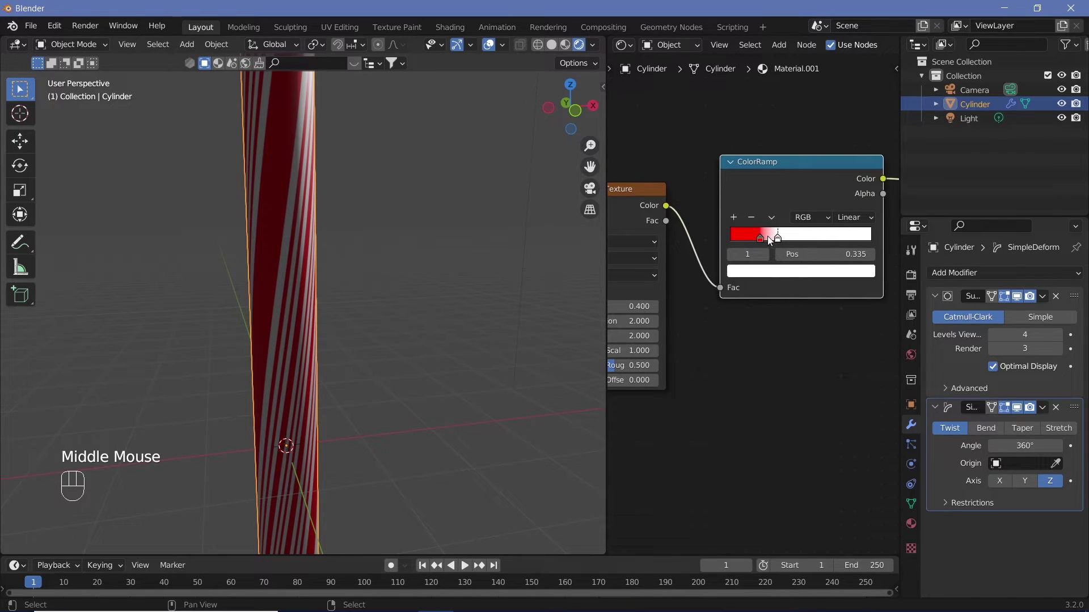
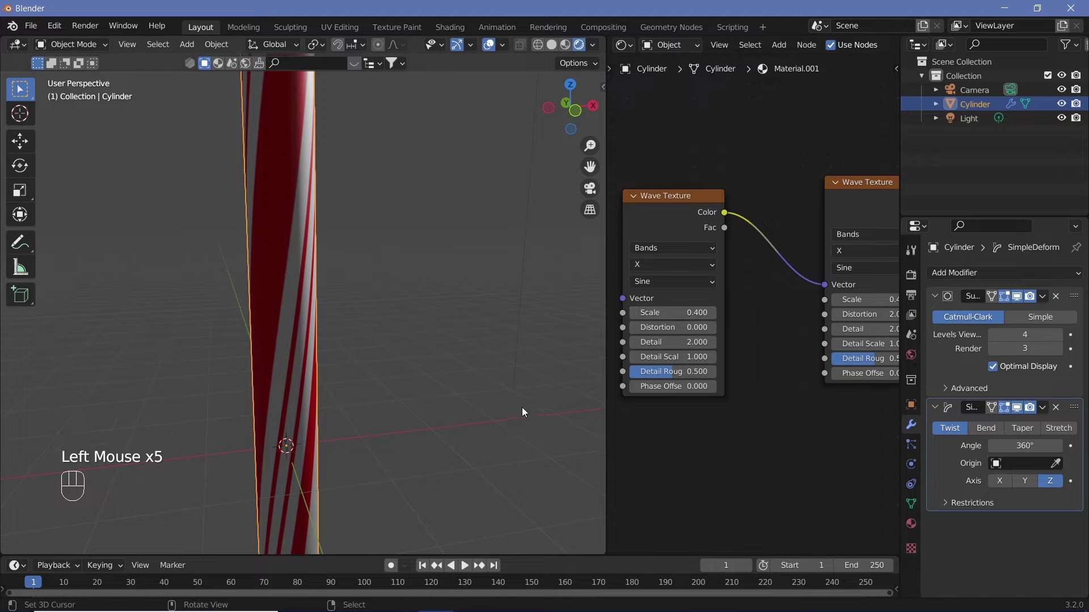
{"action": "left_click_drag", "start_coordinate": [488, 466], "coordinate": [526, 509]}
{"action": "left_click_drag", "start_coordinate": [443, 442], "coordinate": [444, 426]}
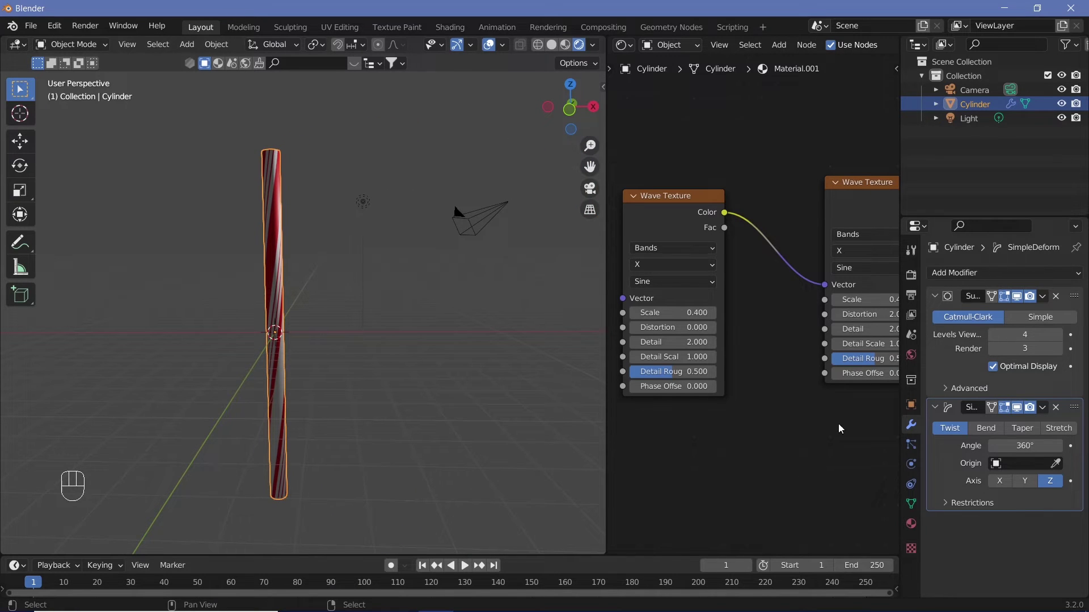
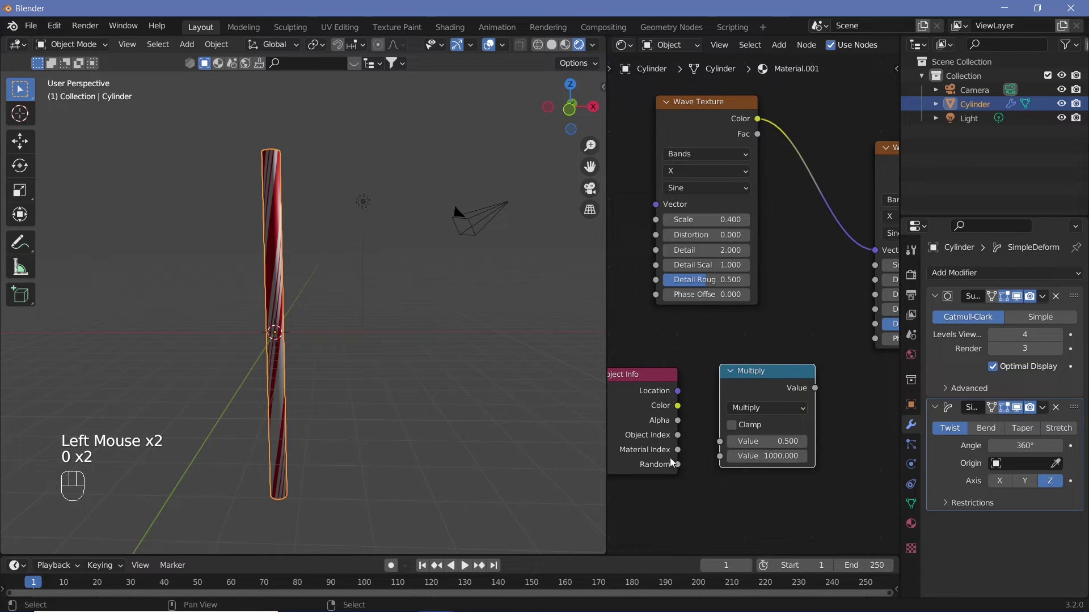
Feed Object Info Random through a Multiply-by-1000 node into the second wave's phase offset
{"action": "left_click", "coordinate": [684, 466]}
{"action": "left_click_drag", "start_coordinate": [711, 456], "coordinate": [726, 443]}
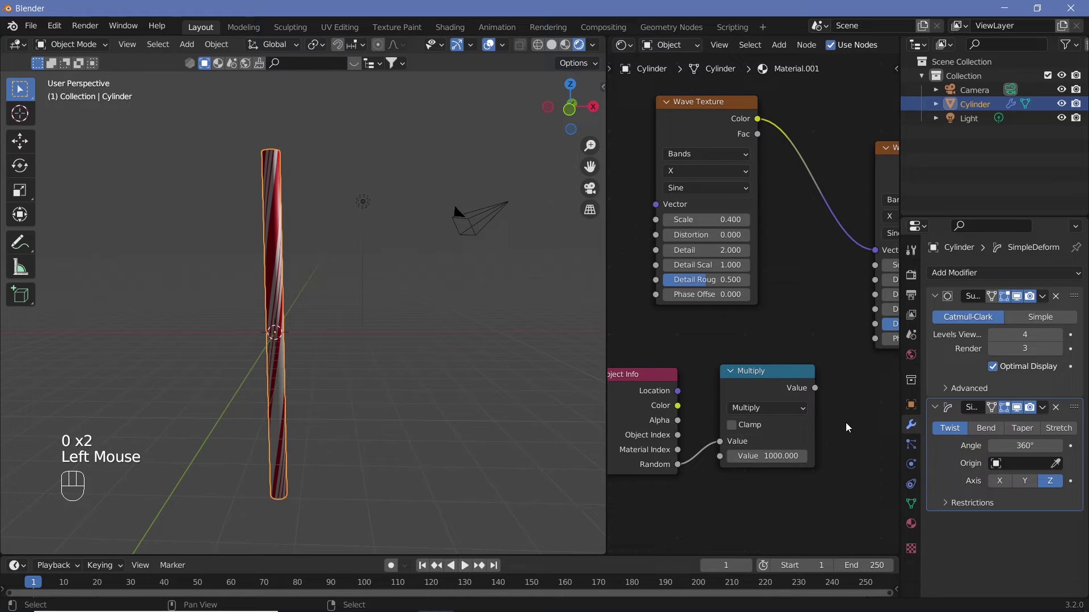
{"action": "middle_click", "coordinate": [851, 421]}
{"action": "left_click_drag", "start_coordinate": [745, 422], "coordinate": [791, 487]}
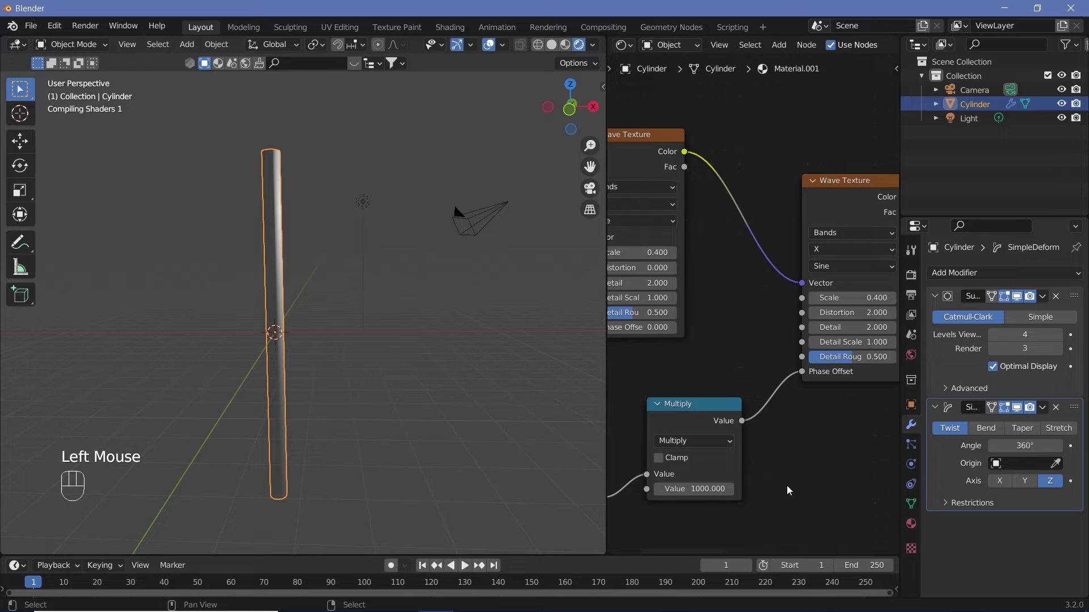
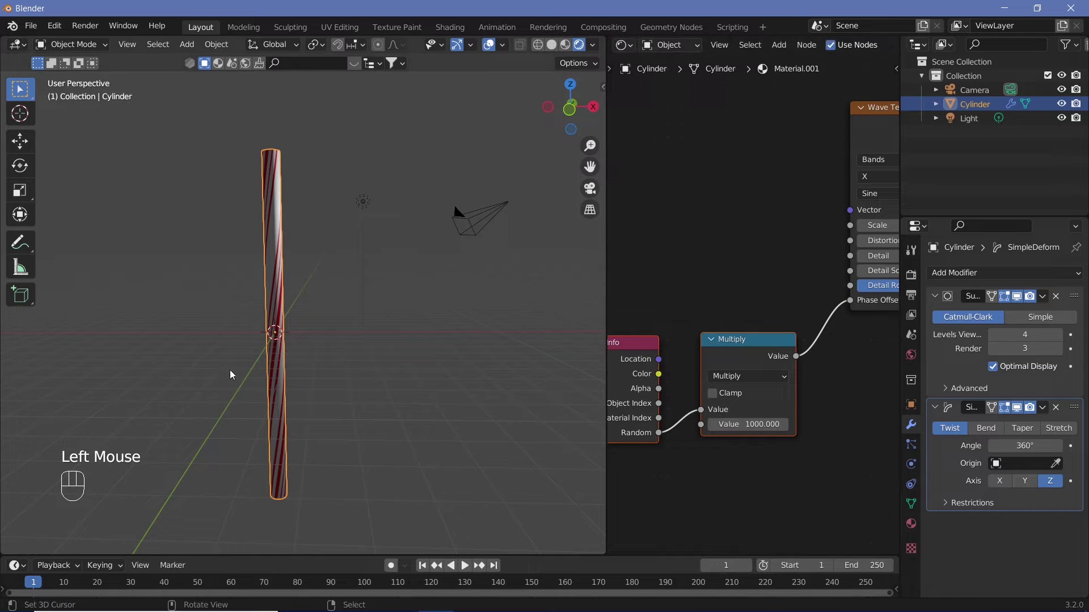
{"action": "middle_click", "coordinate": [325, 360]}
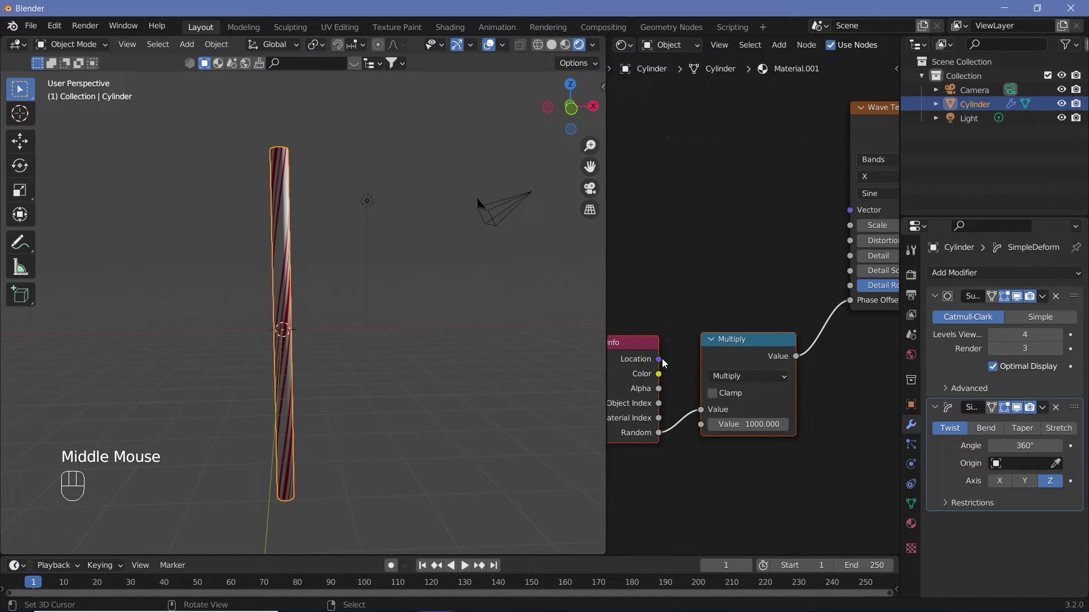
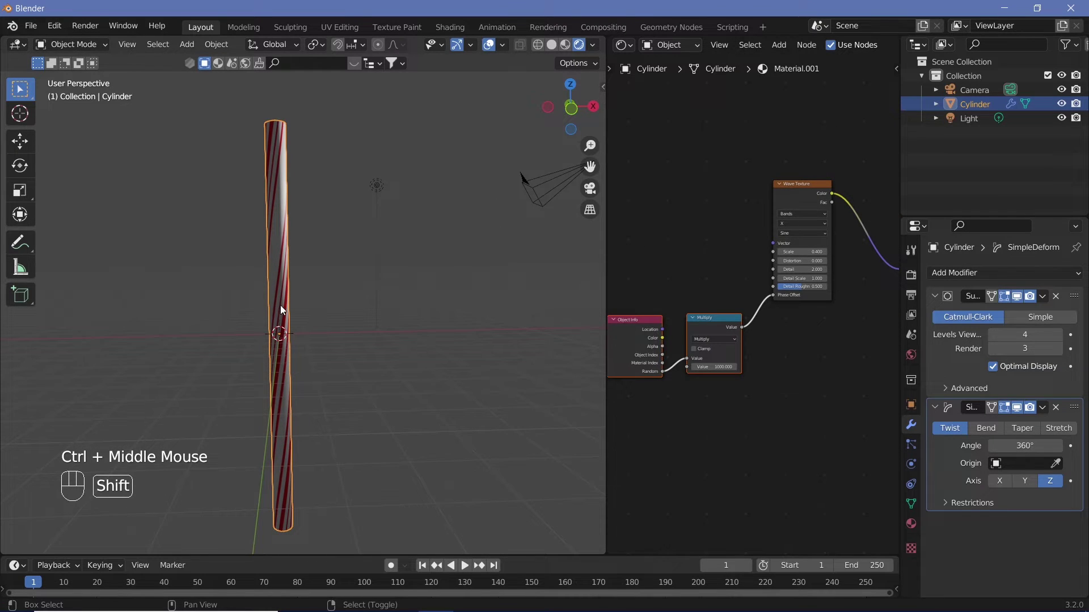
Duplicate the twisted cylinder twice more, placing the copies to the right
{"action": "key", "text": "shift+d"}
{"action": "left_click_drag", "start_coordinate": [327, 307], "coordinate": [326, 328]}
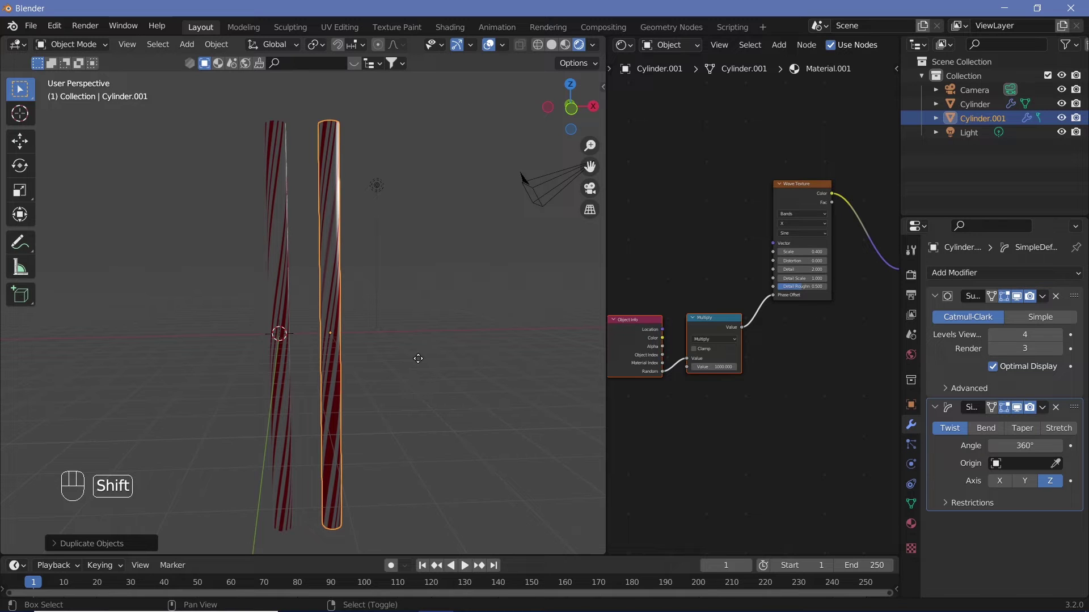
{"action": "key", "text": "shift+d"}
{"action": "left_click", "coordinate": [409, 407]}
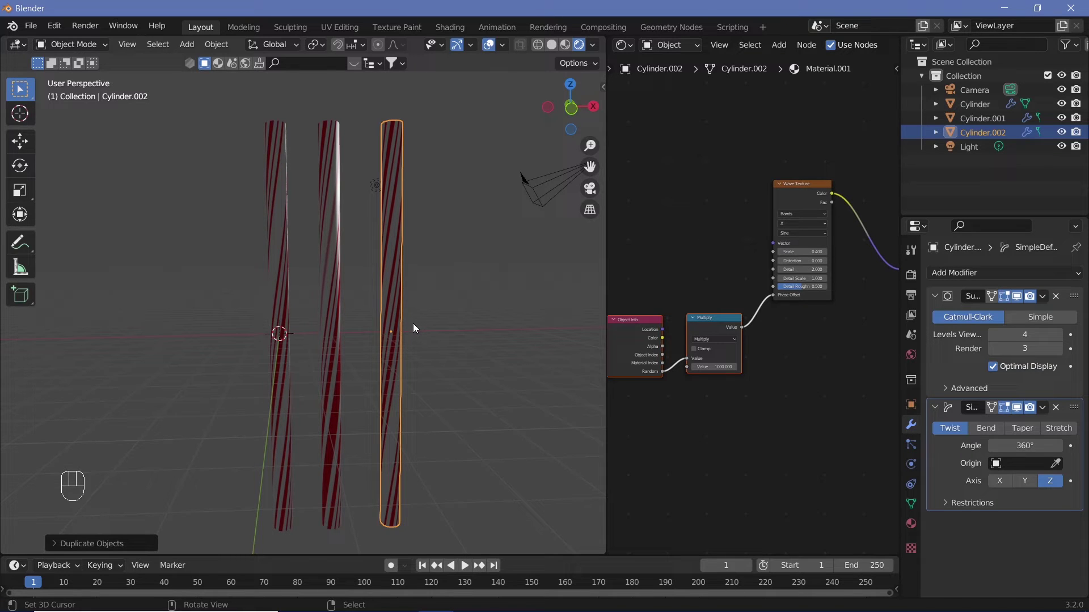
Delete Cylinder.002 and Cylinder.001 so only the original striped cylinder remains
{"action": "key", "text": "x"}
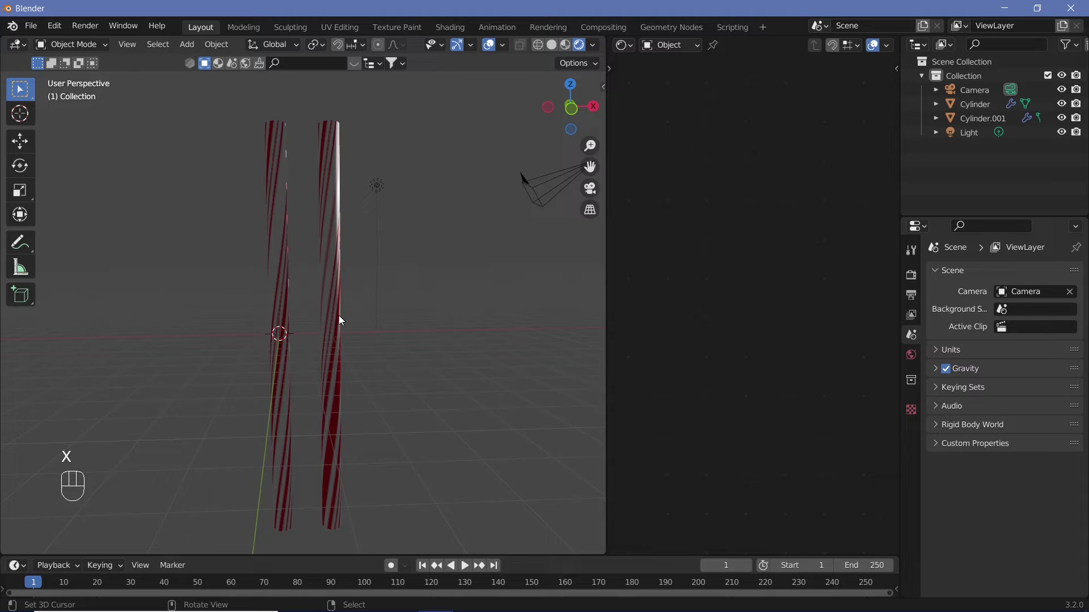
{"action": "right_click", "coordinate": [339, 322]}
{"action": "key", "text": "x"}
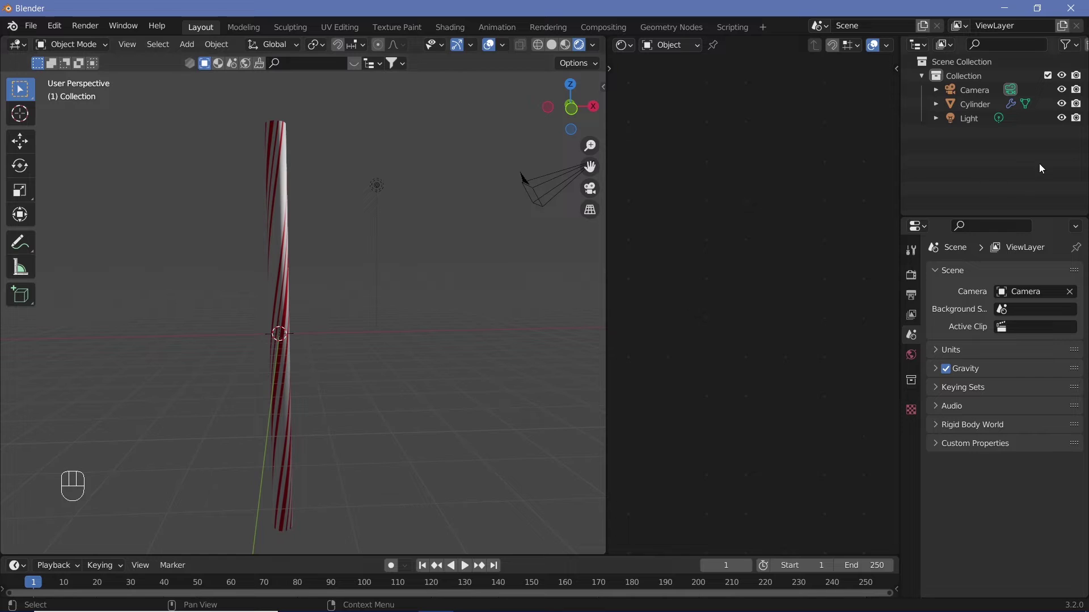
Rename the original cylinder to CandyCane in the Outliner
{"action": "left_click", "coordinate": [972, 100]}
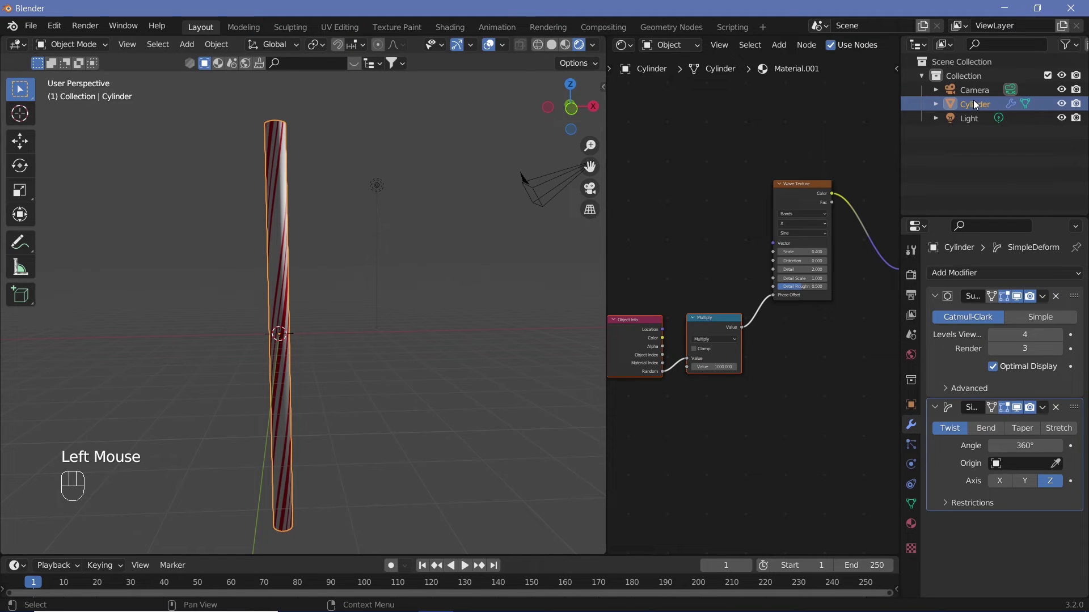
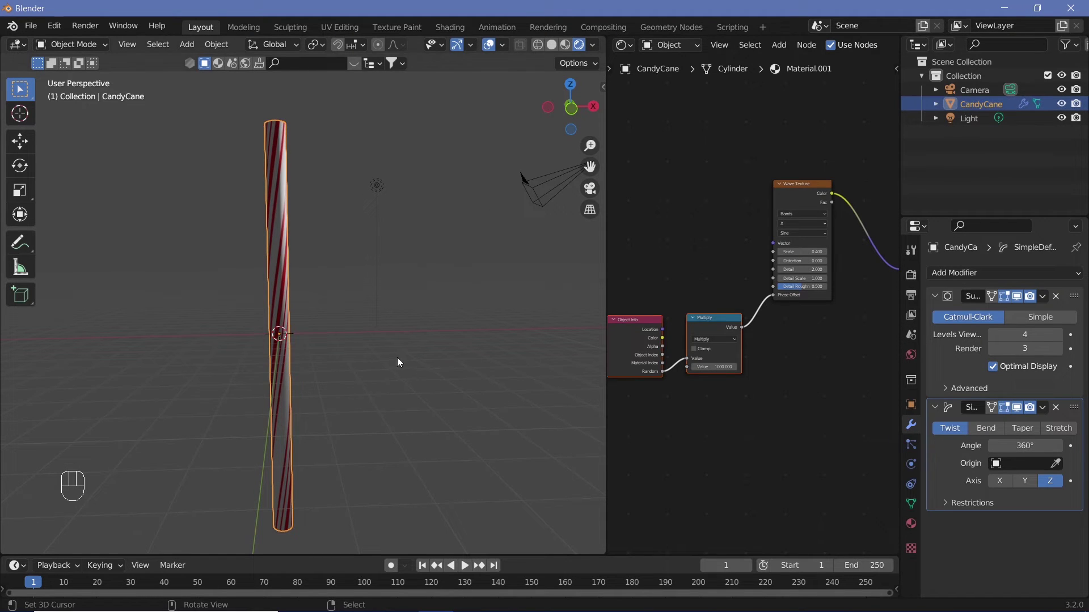
{"action": "left_click", "coordinate": [1065, 103]}
{"action": "left_click_drag", "start_coordinate": [354, 330], "coordinate": [356, 352]}
Add a Bezier curve, enter Edit Mode and view it straight from above
{"action": "key", "text": "shift+a"}
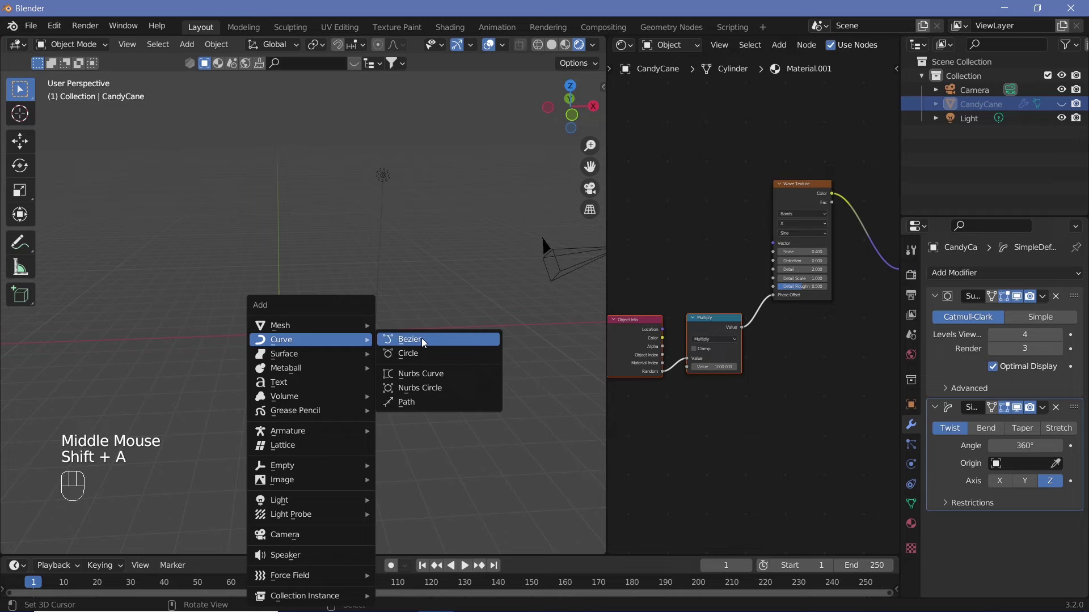
{"action": "left_click", "coordinate": [424, 343]}
{"action": "key", "text": "Tab"}
{"action": "middle_click", "coordinate": [302, 370]}
{"action": "key", "text": "KP_7"}
Rotate the left endpoint's handle about Z so it stands upright
{"action": "left_click_drag", "start_coordinate": [286, 360], "coordinate": [288, 255]}
{"action": "left_click_drag", "start_coordinate": [297, 284], "coordinate": [396, 235]}
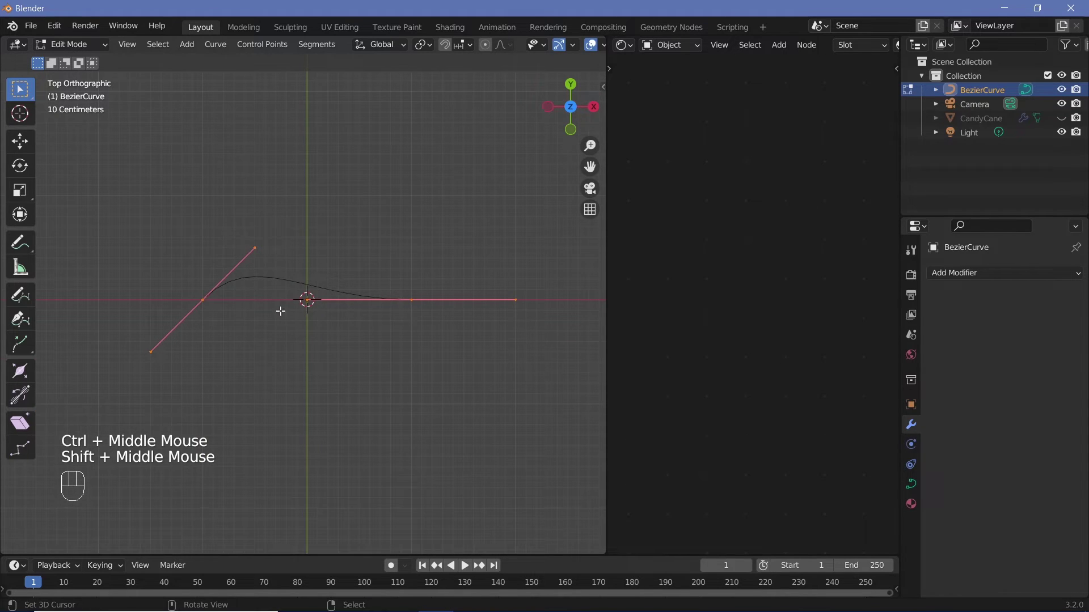
{"action": "left_click", "coordinate": [199, 298]}
{"action": "right_click", "coordinate": [200, 298]}
{"action": "left_click", "coordinate": [416, 301]}
{"action": "right_click", "coordinate": [416, 301]}
{"action": "left_click", "coordinate": [206, 295]}
{"action": "right_click", "coordinate": [207, 296]}
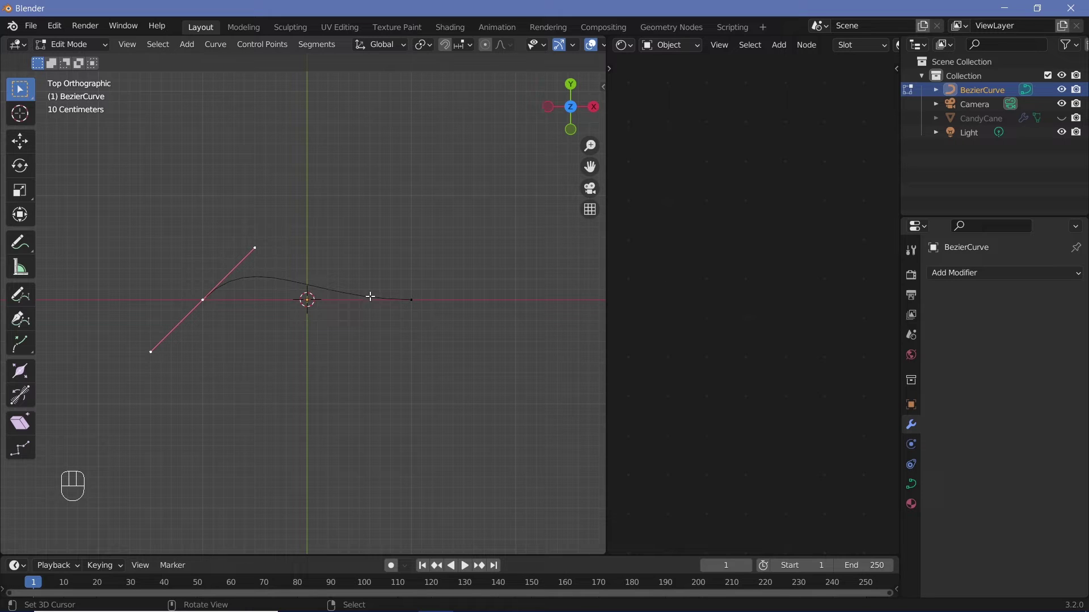
{"action": "key", "text": "r"}
{"action": "key", "text": "z"}
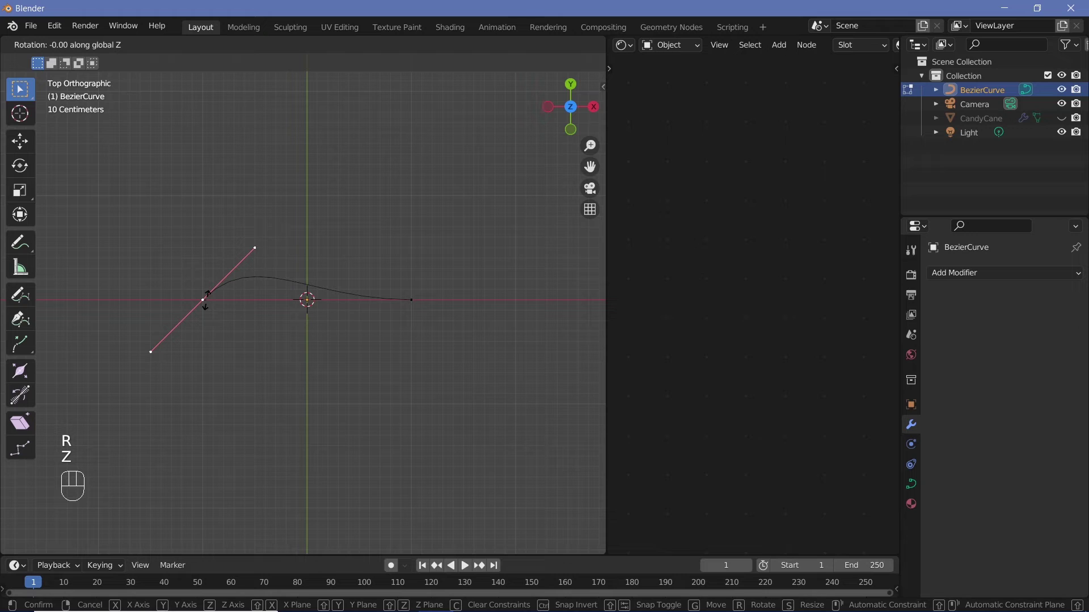
{"action": "key", "text": "4"}
{"action": "key", "text": "5"}
{"action": "key", "text": "Return"}
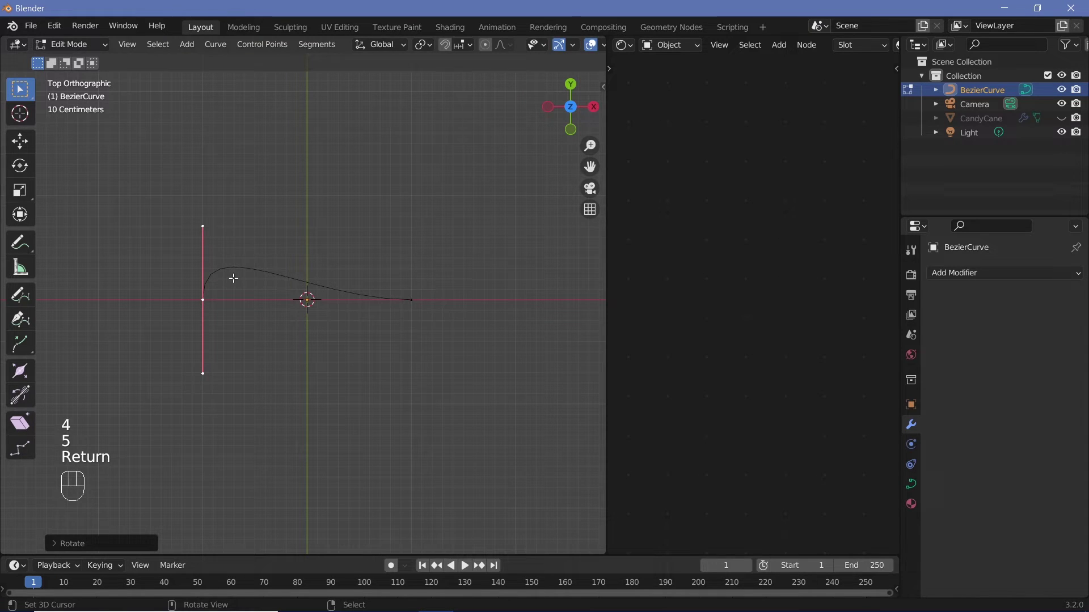
Rotate the right endpoint's handle -90 degrees about Z so the curve forms an arch
{"action": "right_click", "coordinate": [413, 298]}
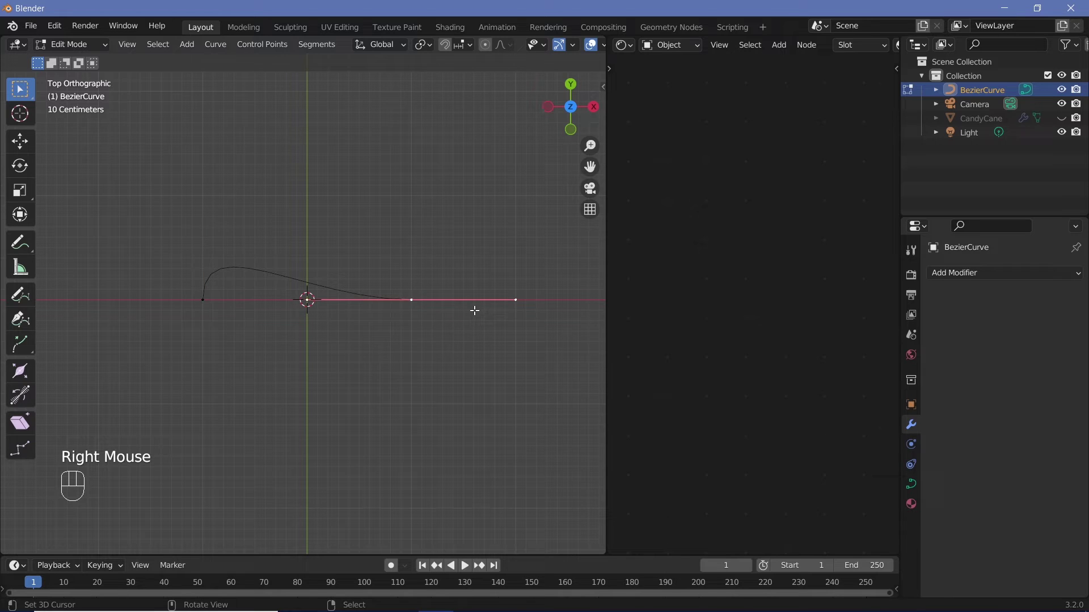
{"action": "key", "text": "r"}
{"action": "key", "text": "z"}
{"action": "key", "text": "BackSpace"}
{"action": "key", "text": "9"}
{"action": "key", "text": "0"}
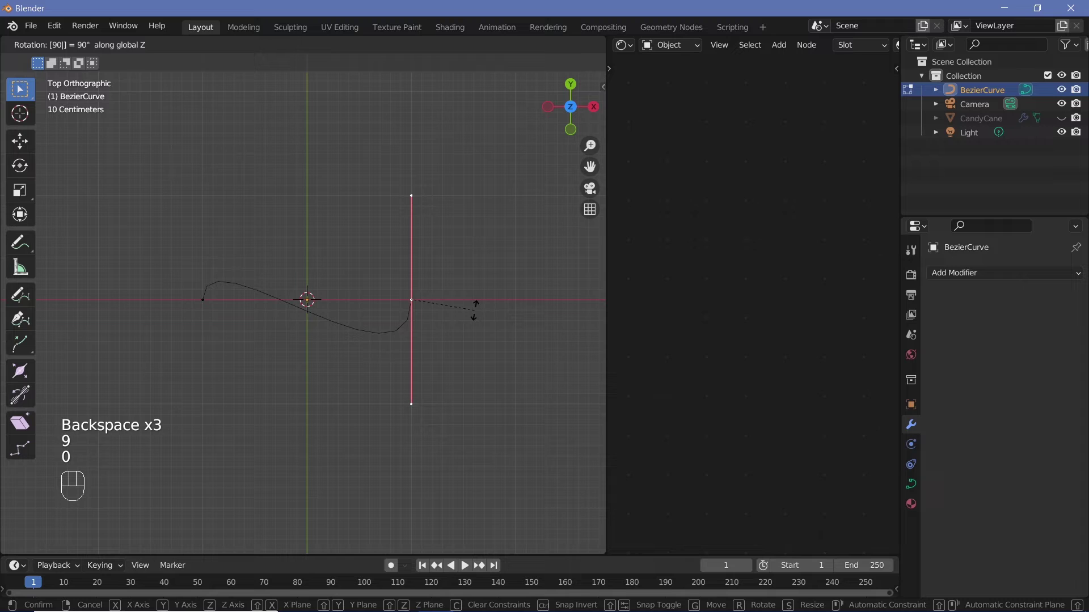
{"action": "key", "text": "-"}
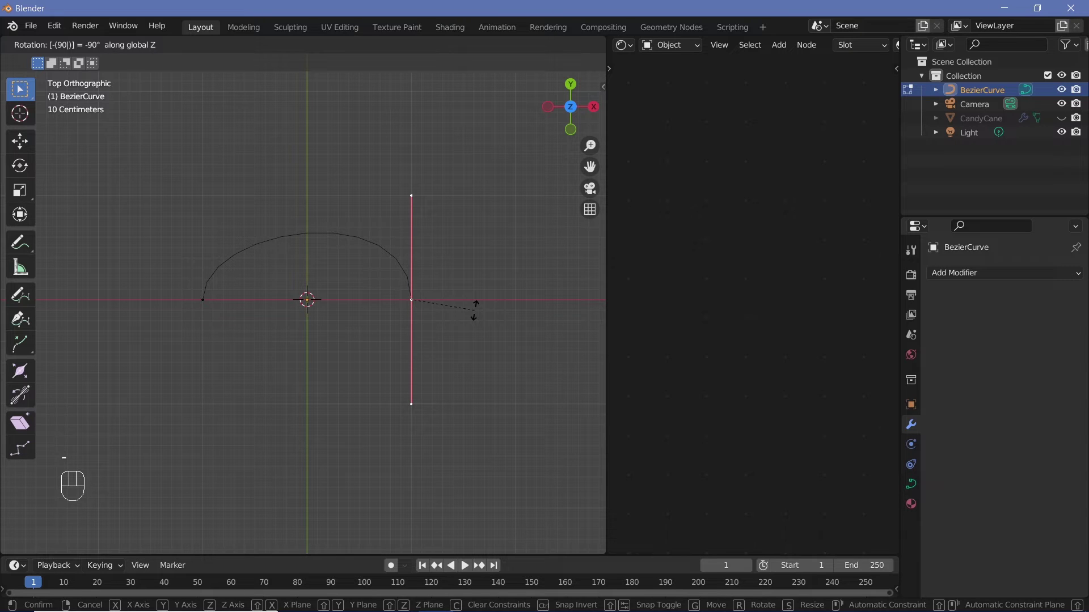
{"action": "key", "text": "Return"}
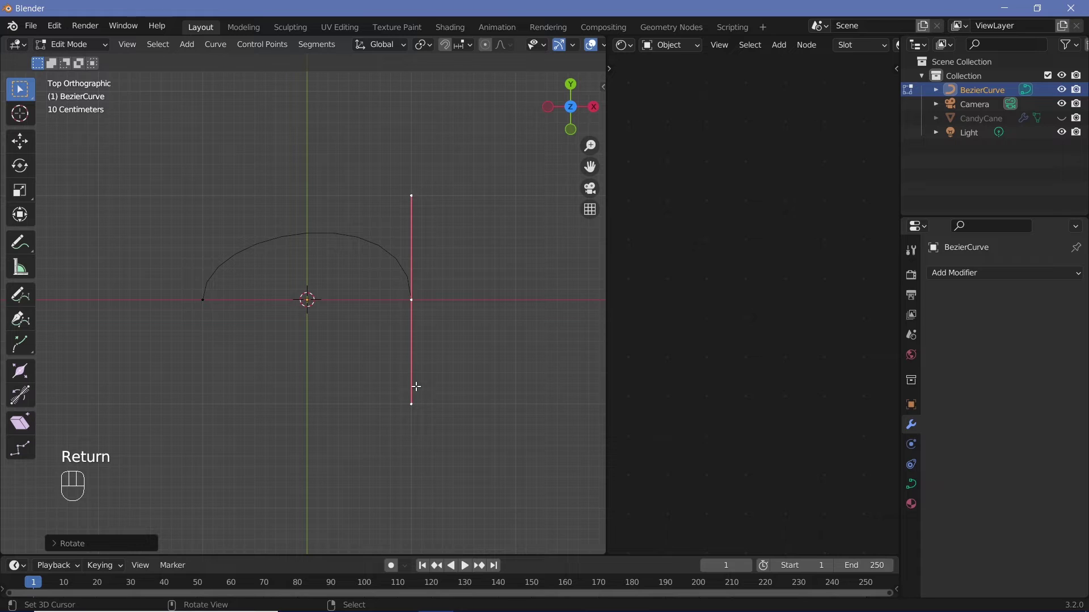
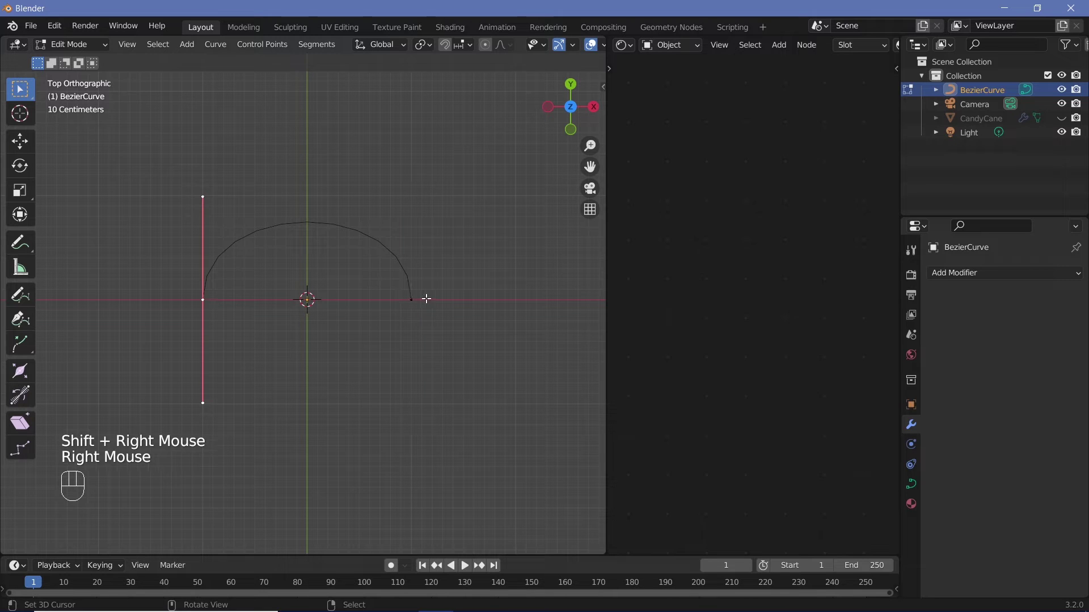
Scale both endpoints apart along X, cancelling the oversized attempt and redoing it to widen the arch
{"action": "left_click", "coordinate": [415, 300]}
{"action": "right_click", "coordinate": [415, 300]}
{"action": "key", "text": "s"}
{"action": "key", "text": "x"}
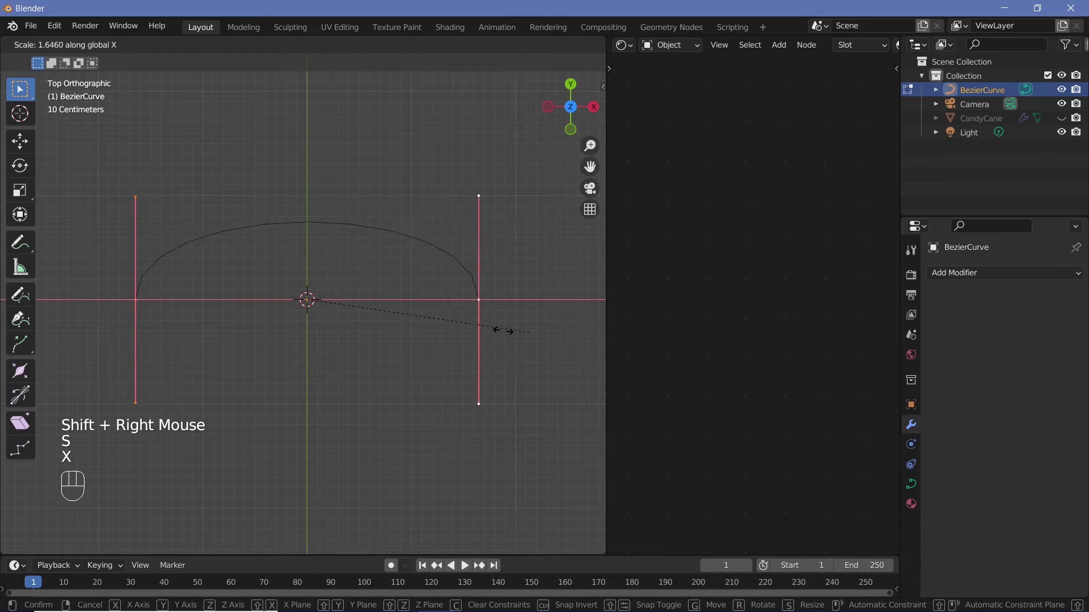
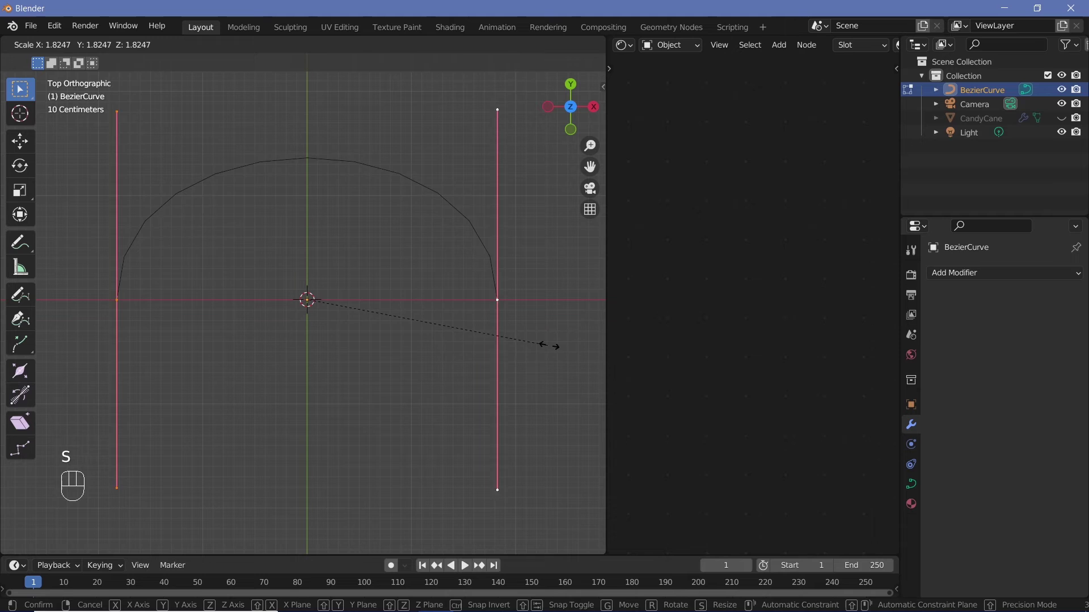
{"action": "right_click", "coordinate": [556, 344]}
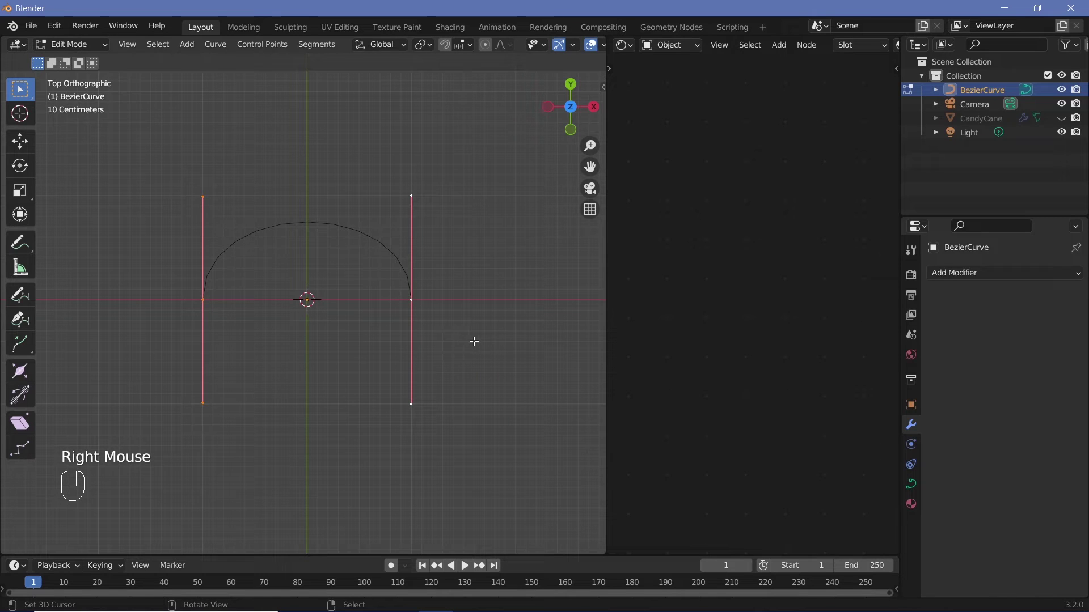
{"action": "key", "text": "s"}
{"action": "key", "text": "x"}
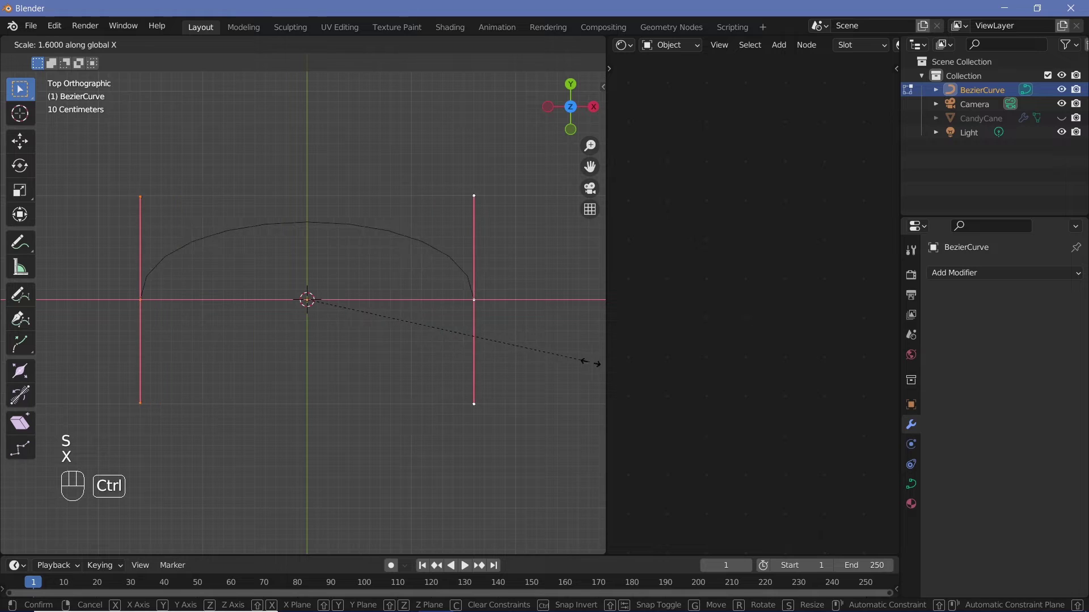
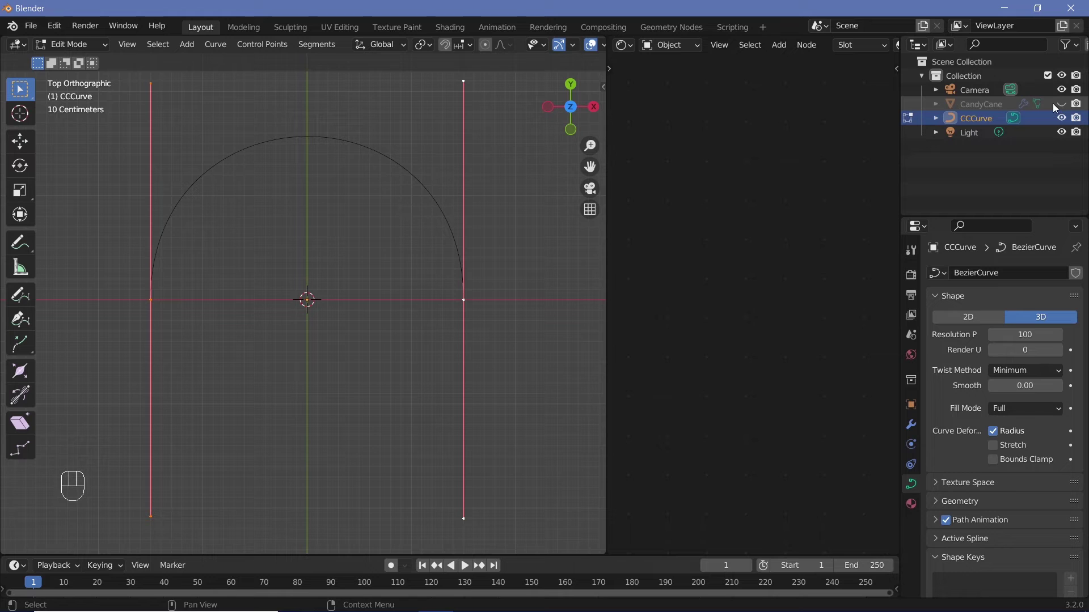
Rename the curve CCCurve and leave Edit Mode
{"action": "left_click_drag", "start_coordinate": [1063, 105], "coordinate": [398, 354]}
{"action": "left_click_drag", "start_coordinate": [397, 355], "coordinate": [408, 290]}
{"action": "left_click_drag", "start_coordinate": [409, 341], "coordinate": [409, 405]}
{"action": "key", "text": "Tab"}
Select CandyCane and add a Curve modifier to it
{"action": "right_click", "coordinate": [310, 251]}
{"action": "middle_click", "coordinate": [391, 283]}
{"action": "left_click", "coordinate": [905, 428]}
{"action": "left_click_drag", "start_coordinate": [1001, 276], "coordinate": [916, 347]}
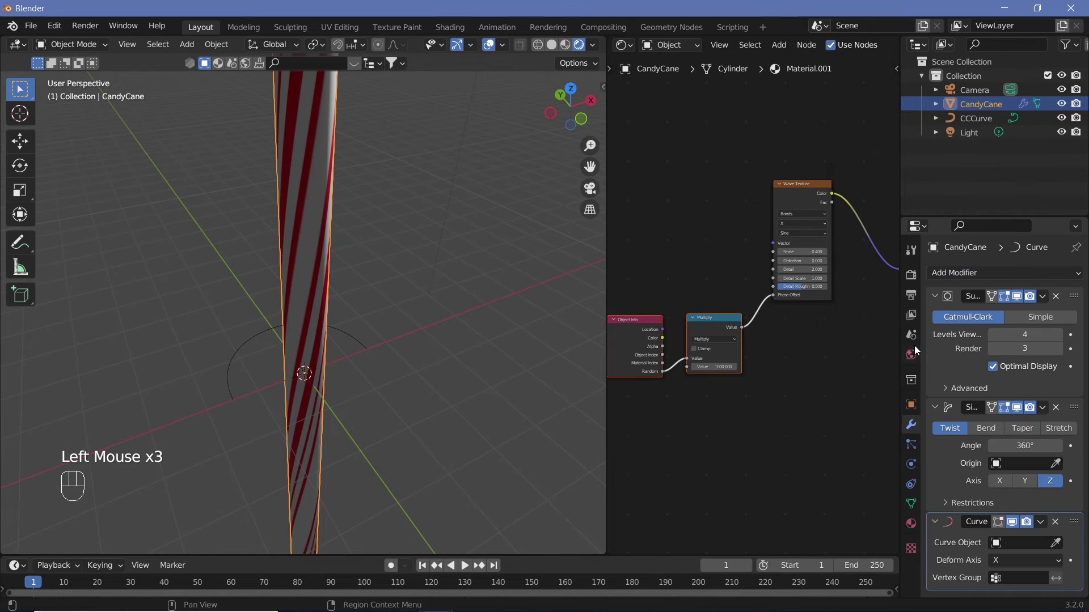
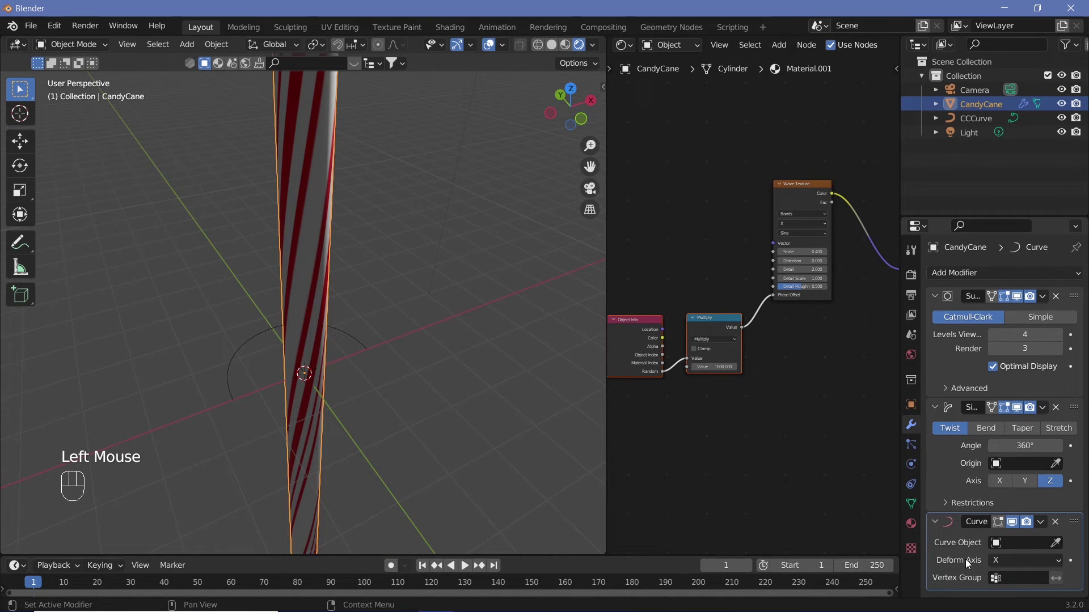
Set the Curve modifier's deform axis to Z and pick CCCurve as its curve object
{"action": "left_click_drag", "start_coordinate": [1007, 559], "coordinate": [954, 537]}
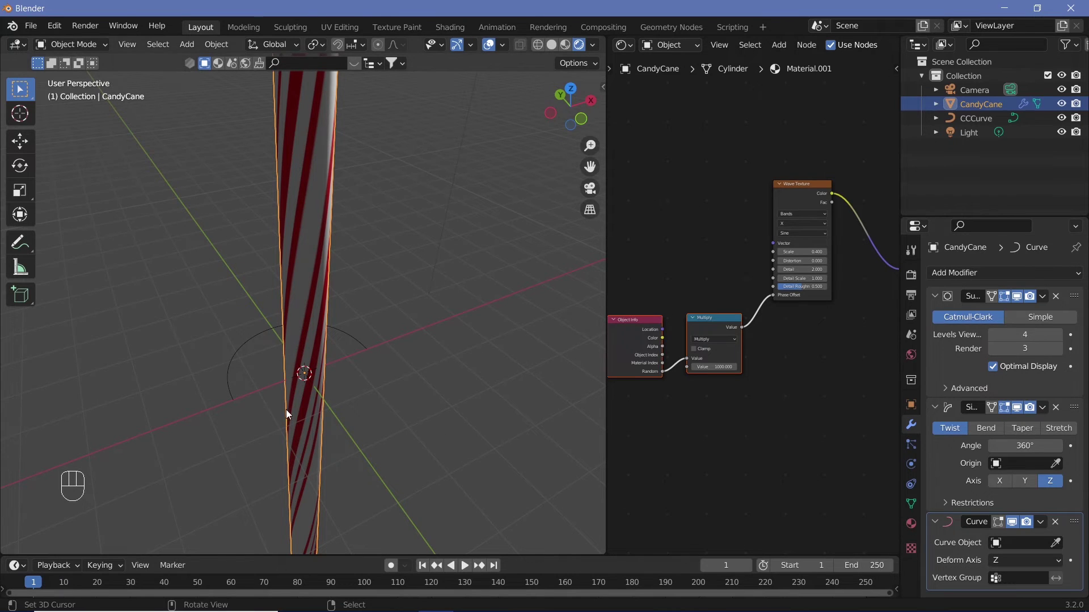
{"action": "left_click_drag", "start_coordinate": [394, 402], "coordinate": [358, 363]}
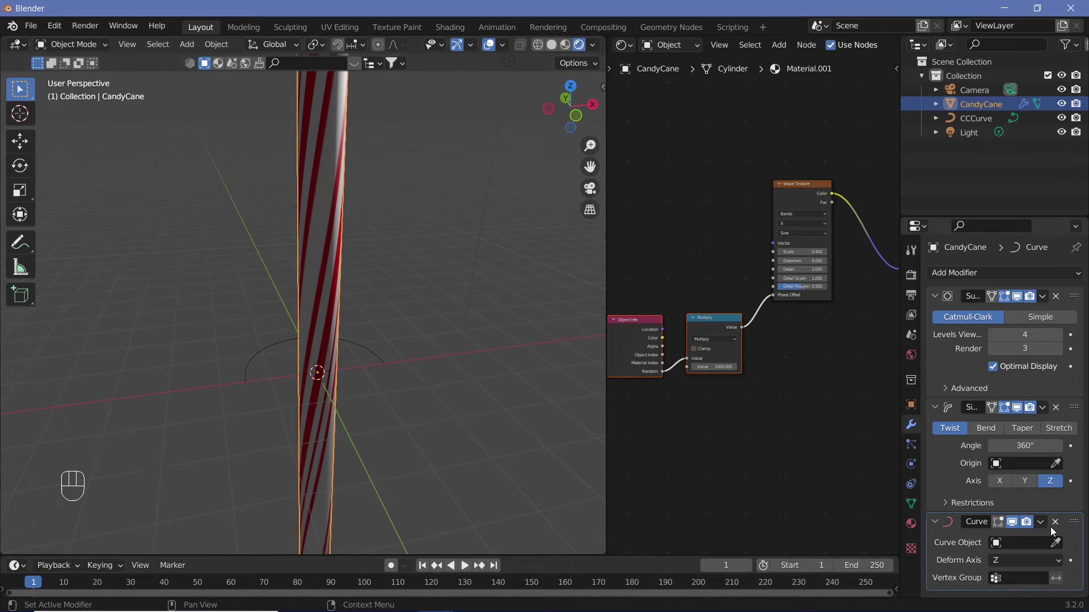
{"action": "left_click", "coordinate": [1060, 543]}
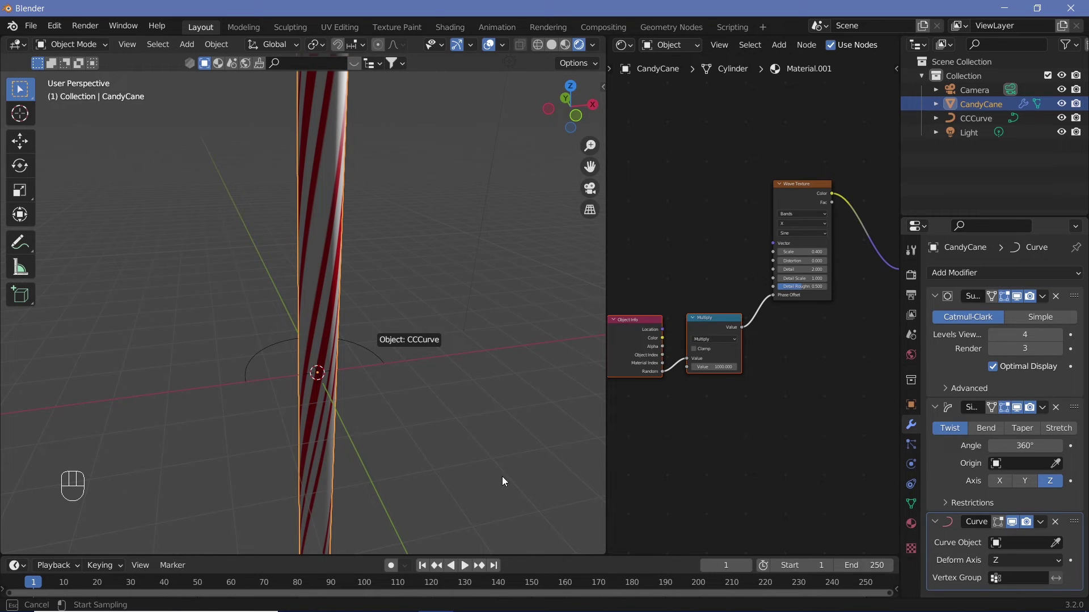
{"action": "middle_click", "coordinate": [485, 429]}
Move the cylinder along Z so the curve starts bending it
{"action": "middle_click", "coordinate": [358, 352]}
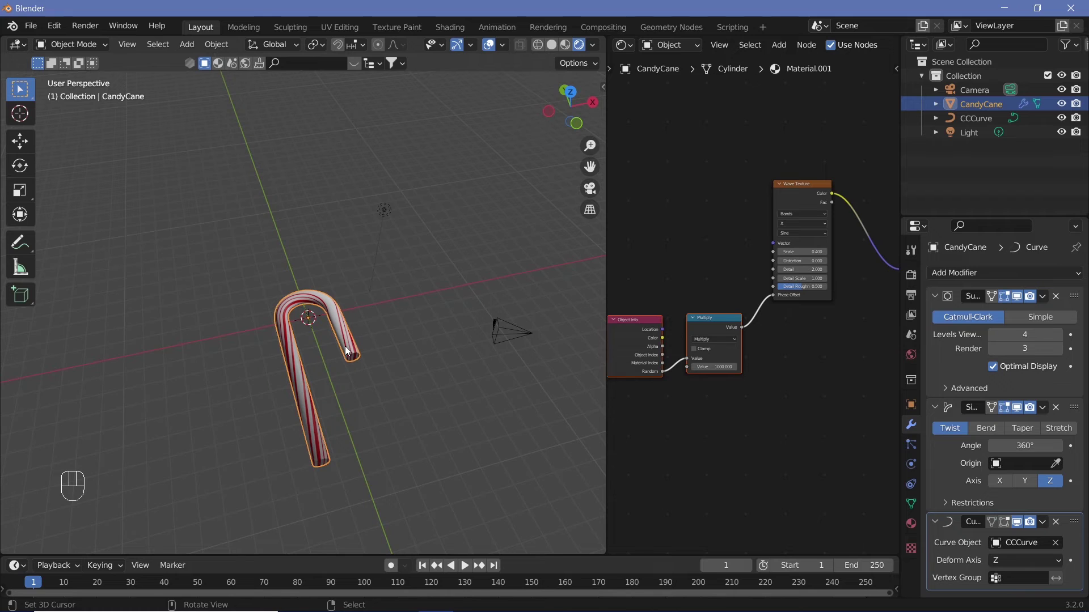
{"action": "key", "text": "g"}
{"action": "key", "text": "z"}
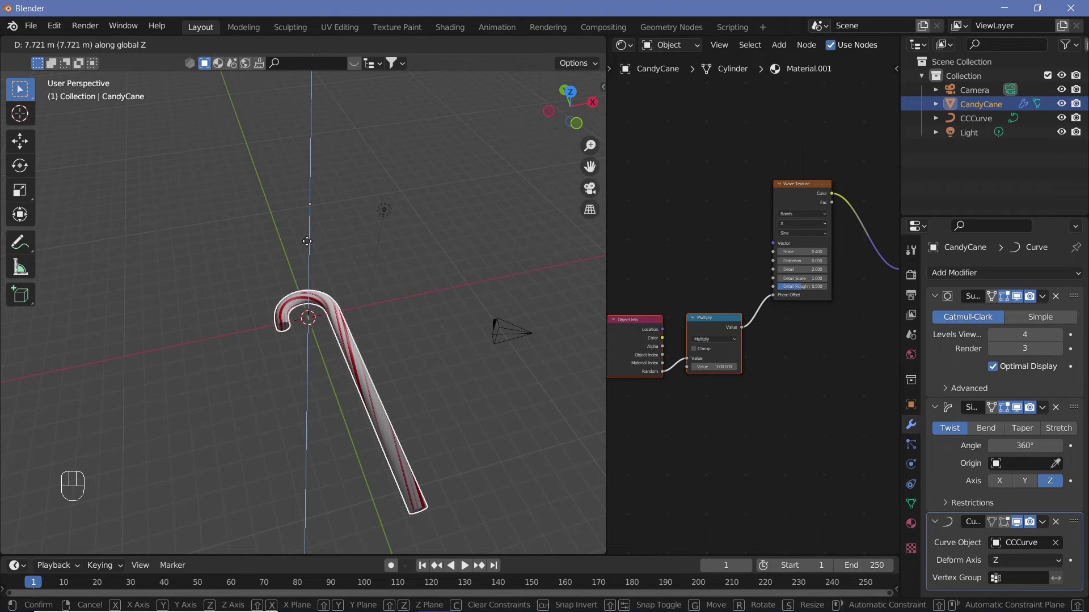
{"action": "left_click", "coordinate": [358, 383]}
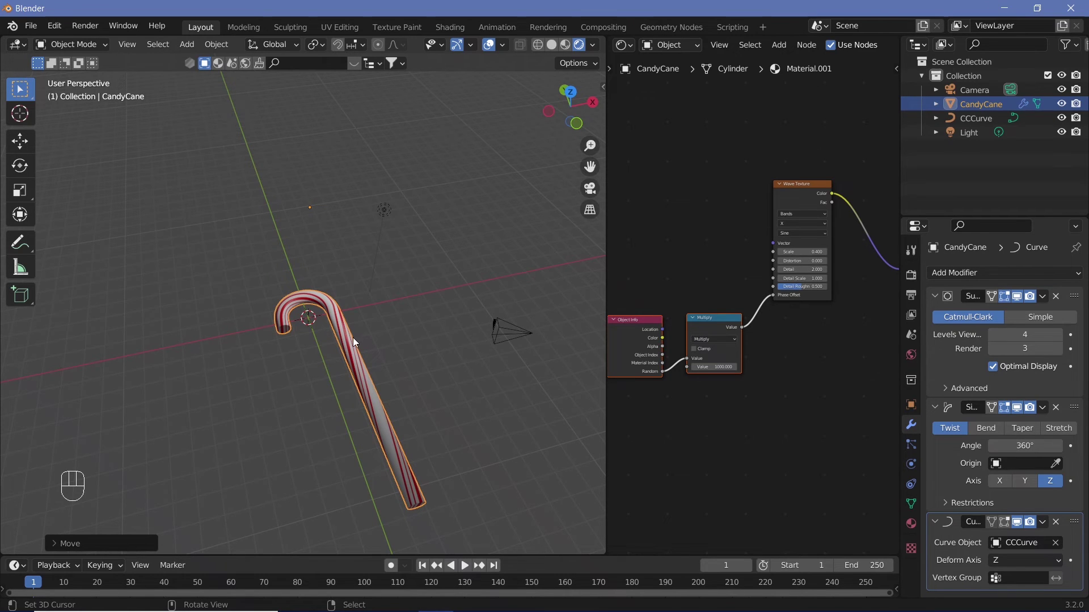
Shorten the cylinder along Z and shift it again until it forms a complete hook
{"action": "key", "text": "s"}
{"action": "key", "text": "z"}
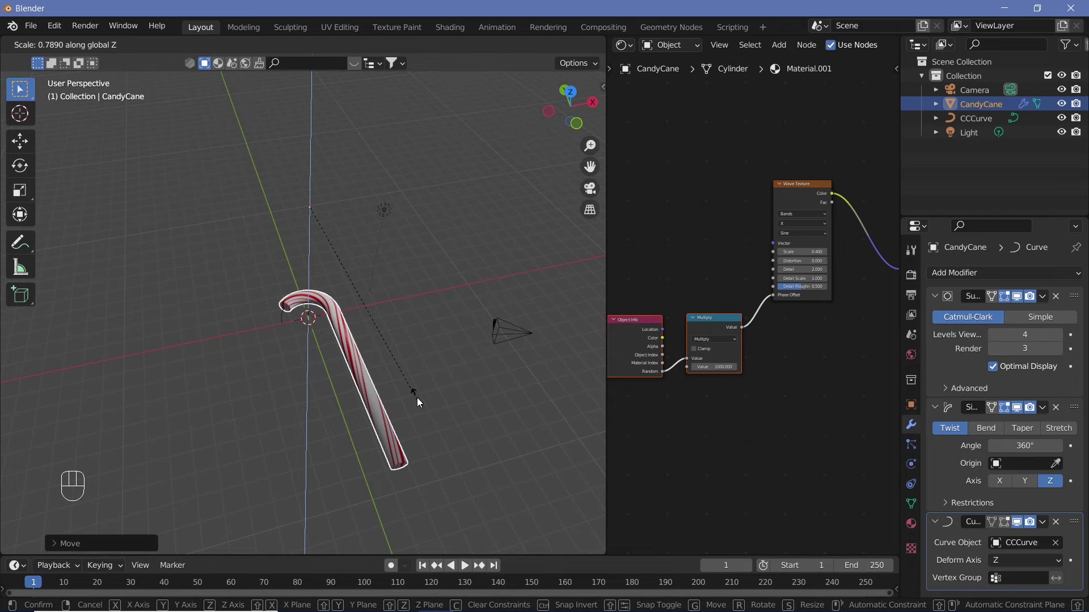
{"action": "left_click", "coordinate": [418, 400]}
{"action": "key", "text": "g"}
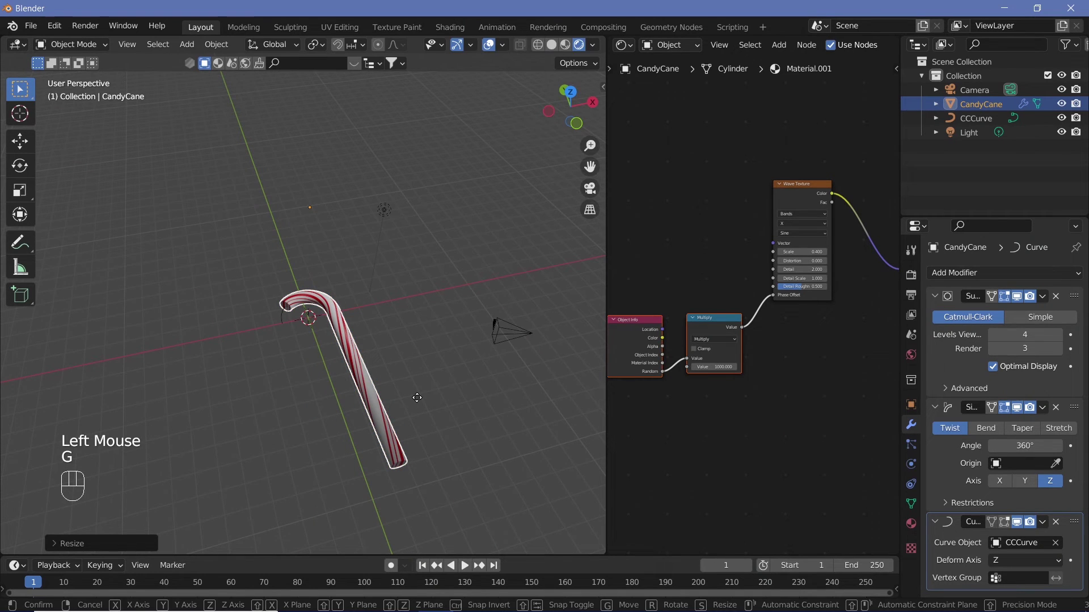
{"action": "key", "text": "z"}
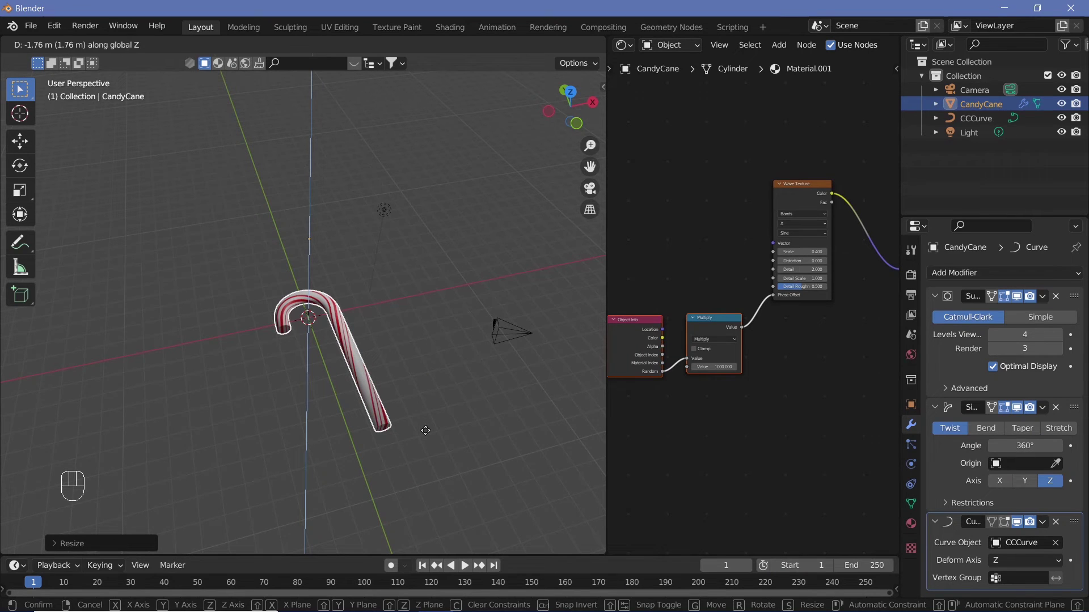
{"action": "left_click", "coordinate": [426, 437]}
{"action": "left_click_drag", "start_coordinate": [370, 410], "coordinate": [326, 450]}
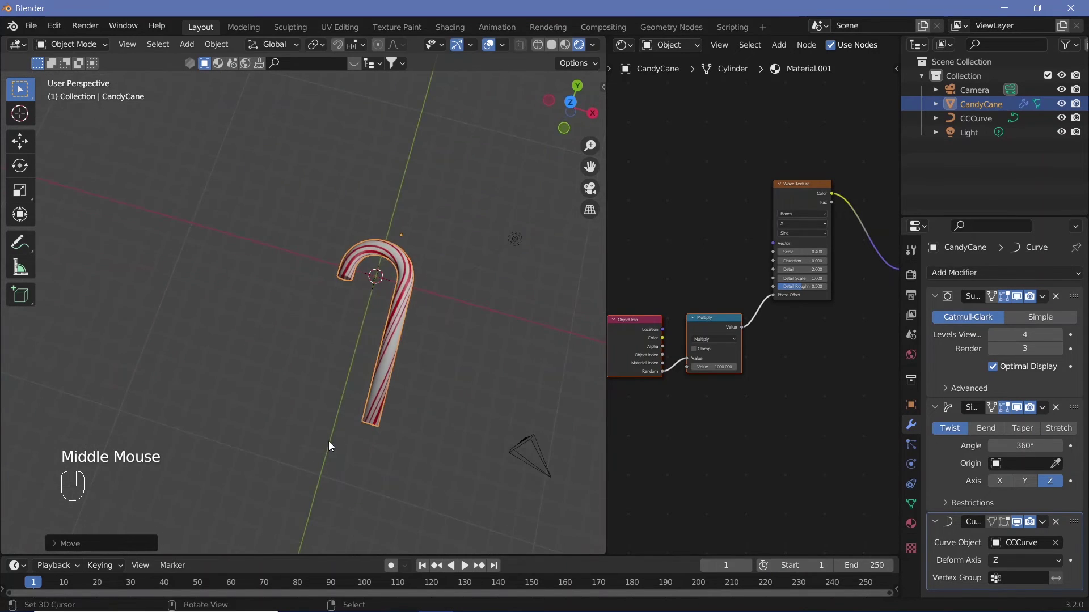
Set the first Wave Texture node's Distortion to 4.6 for wavy stripes
{"action": "left_click_drag", "start_coordinate": [364, 415], "coordinate": [375, 360]}
{"action": "left_click_drag", "start_coordinate": [373, 352], "coordinate": [318, 352]}
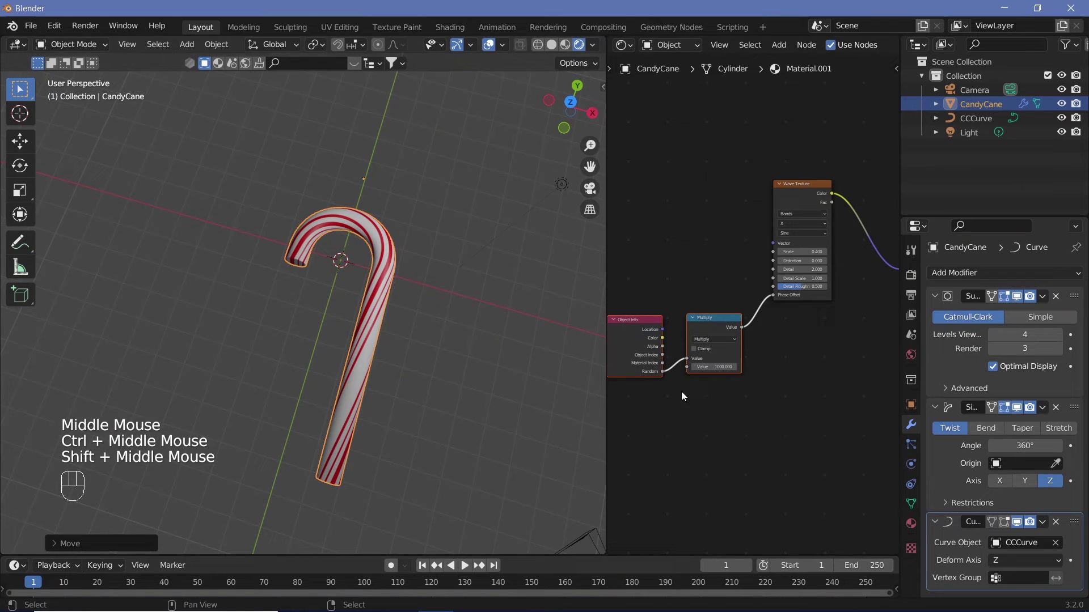
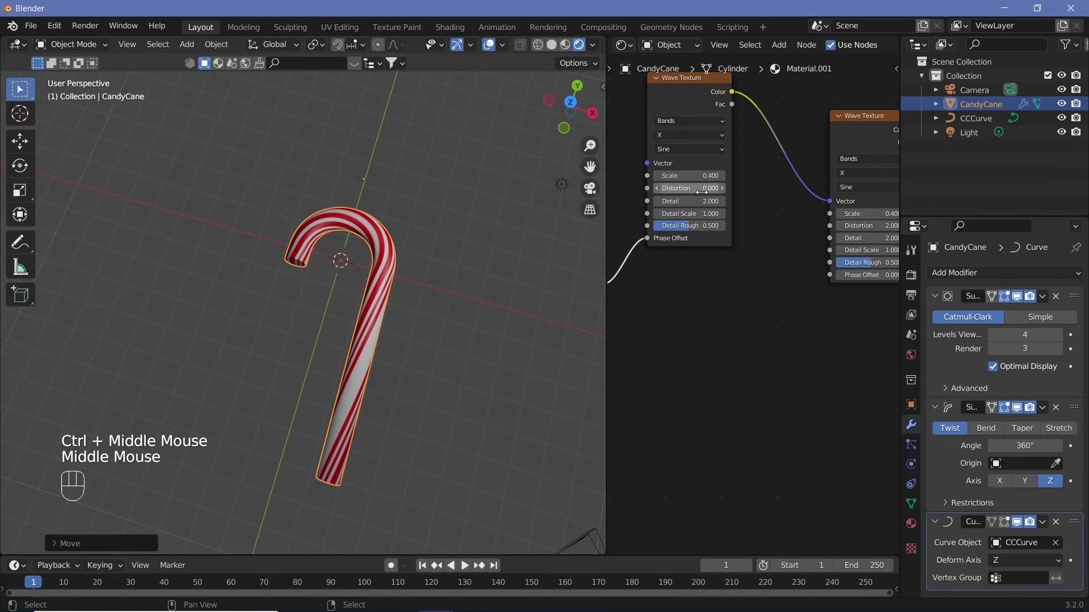
{"action": "left_click", "coordinate": [725, 191]}
{"action": "left_click", "coordinate": [725, 191]}
{"action": "double_click", "coordinate": [725, 191]}
{"action": "left_click_drag", "start_coordinate": [421, 318], "coordinate": [456, 347]}
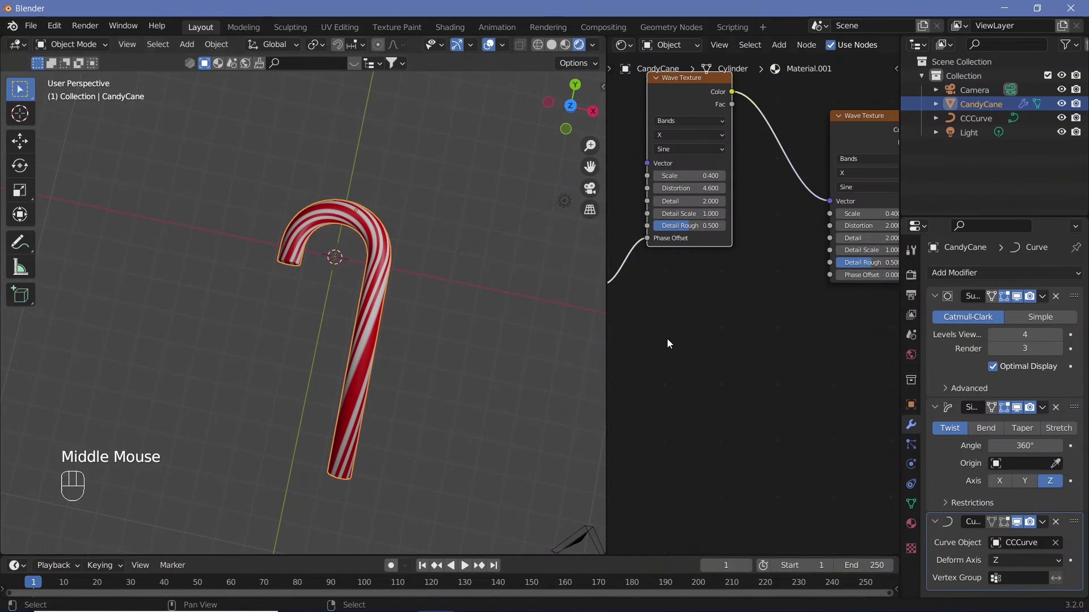
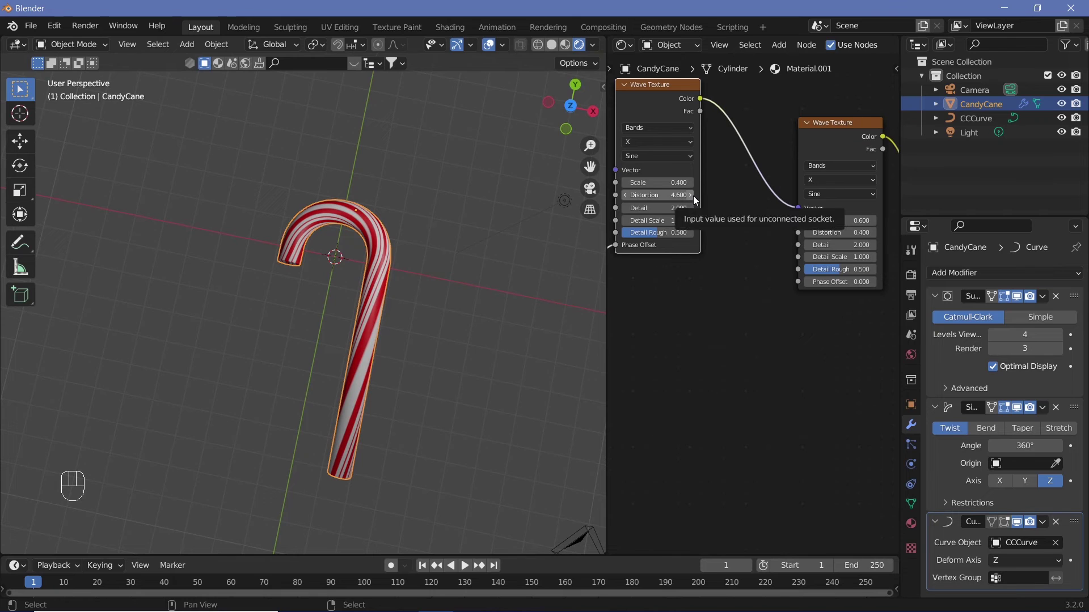
Pan the Shader Editor to the second Wave Texture and Principled BSDF
{"action": "middle_click", "coordinate": [771, 286]}
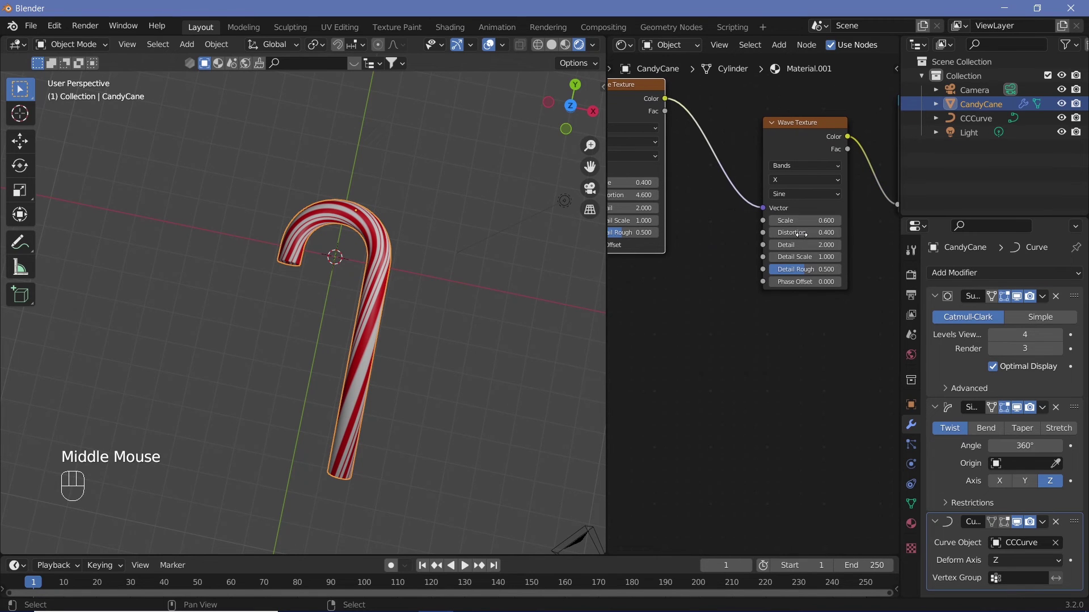
{"action": "left_click_drag", "start_coordinate": [436, 370], "coordinate": [427, 364]}
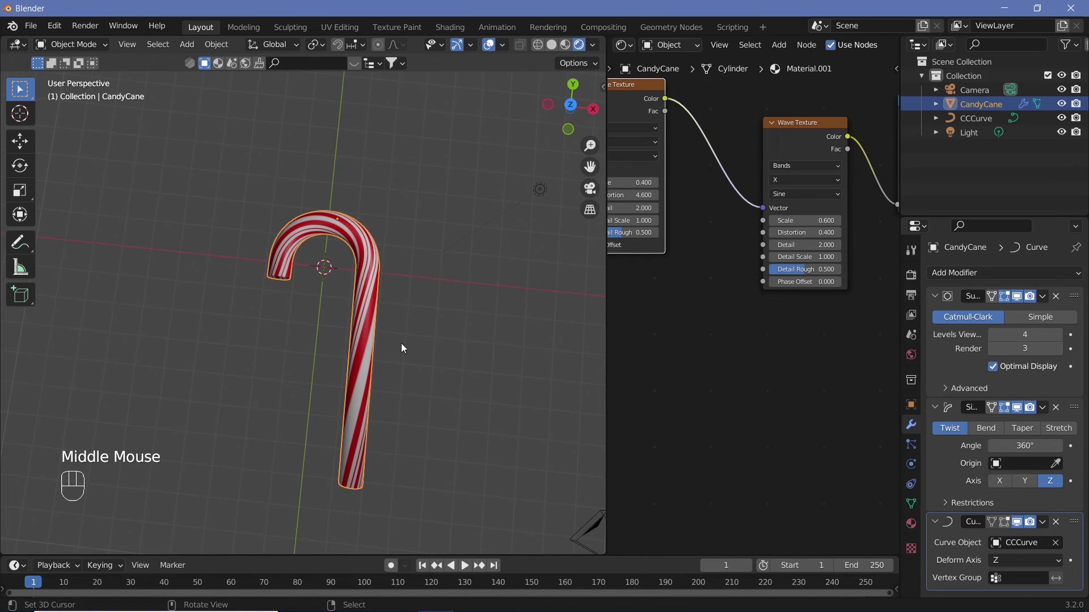
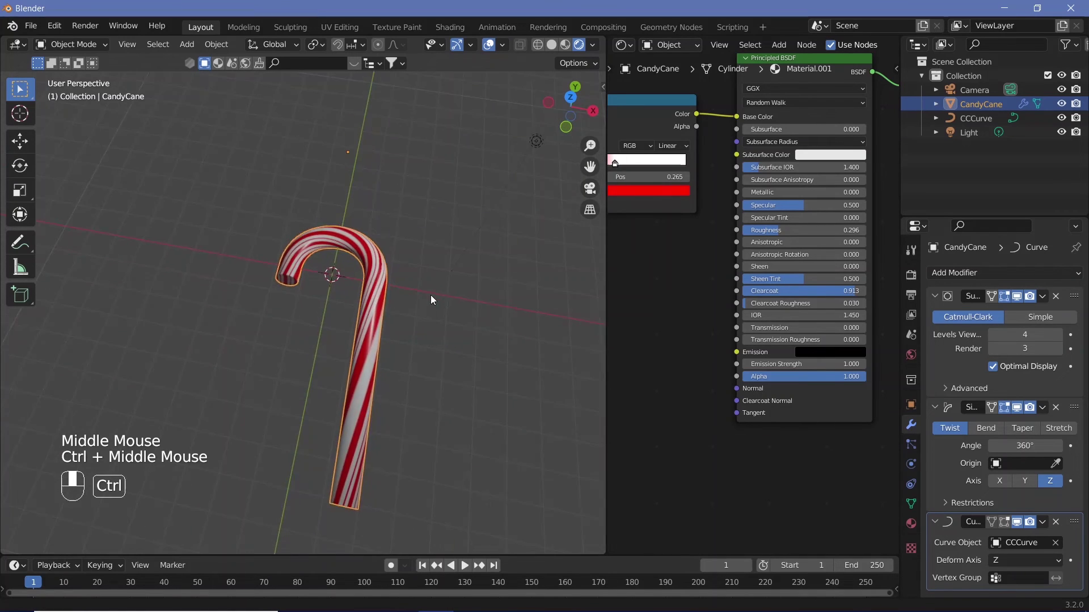
Duplicate the candy cane and place the copy beside the original
{"action": "left_click_drag", "start_coordinate": [436, 256], "coordinate": [445, 293]}
{"action": "left_click_drag", "start_coordinate": [425, 260], "coordinate": [437, 315]}
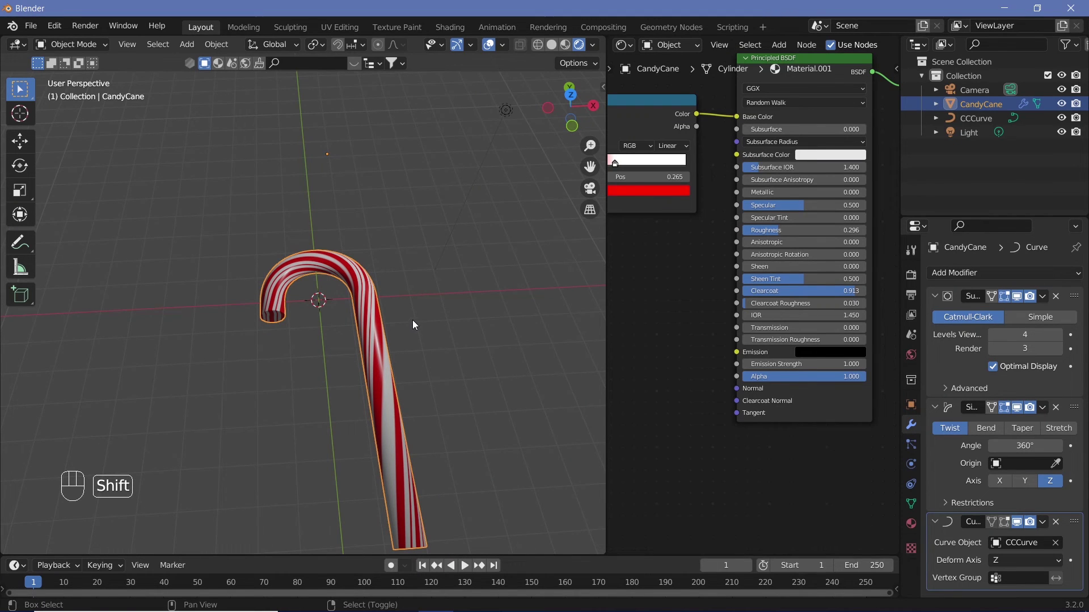
{"action": "key", "text": "shift+d"}
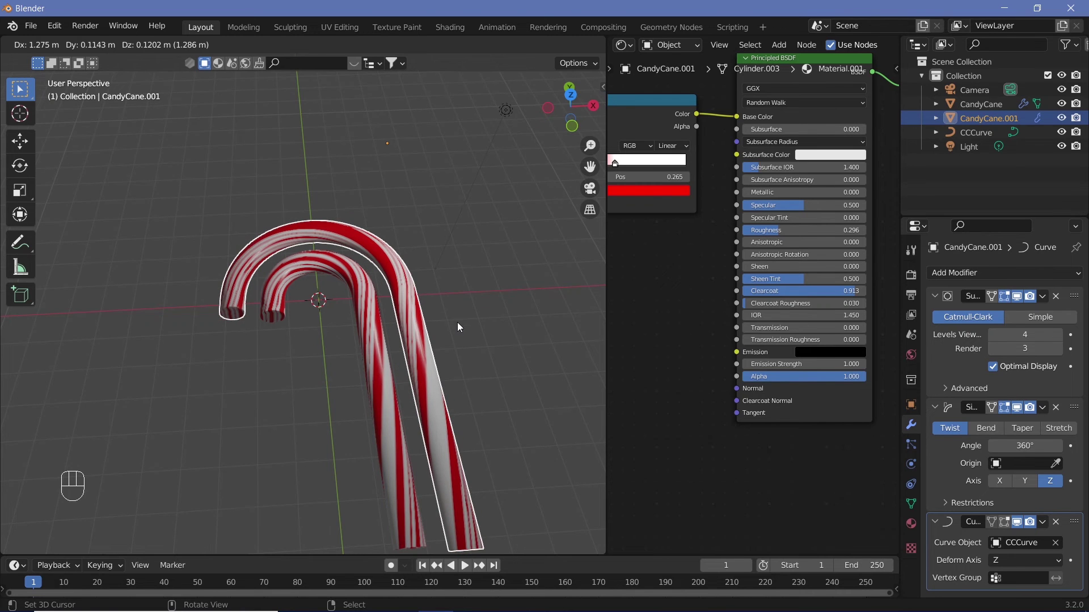
{"action": "left_click", "coordinate": [459, 327]}
Delete the stray duplicate cane, leaving CandyCane and CCCurve
{"action": "left_click_drag", "start_coordinate": [462, 316], "coordinate": [478, 430]}
{"action": "left_click_drag", "start_coordinate": [485, 419], "coordinate": [461, 415]}
{"action": "key", "text": "x"}
{"action": "right_click", "coordinate": [359, 355]}
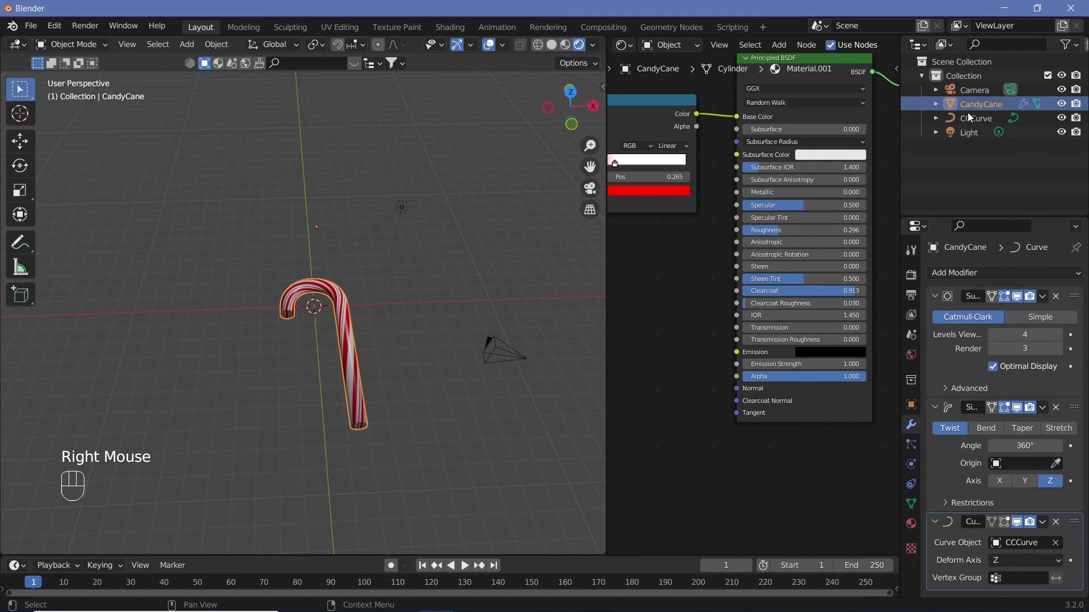
Place the second cane to the right and rotate it about -32 degrees around Z
{"action": "left_click", "coordinate": [970, 121]}
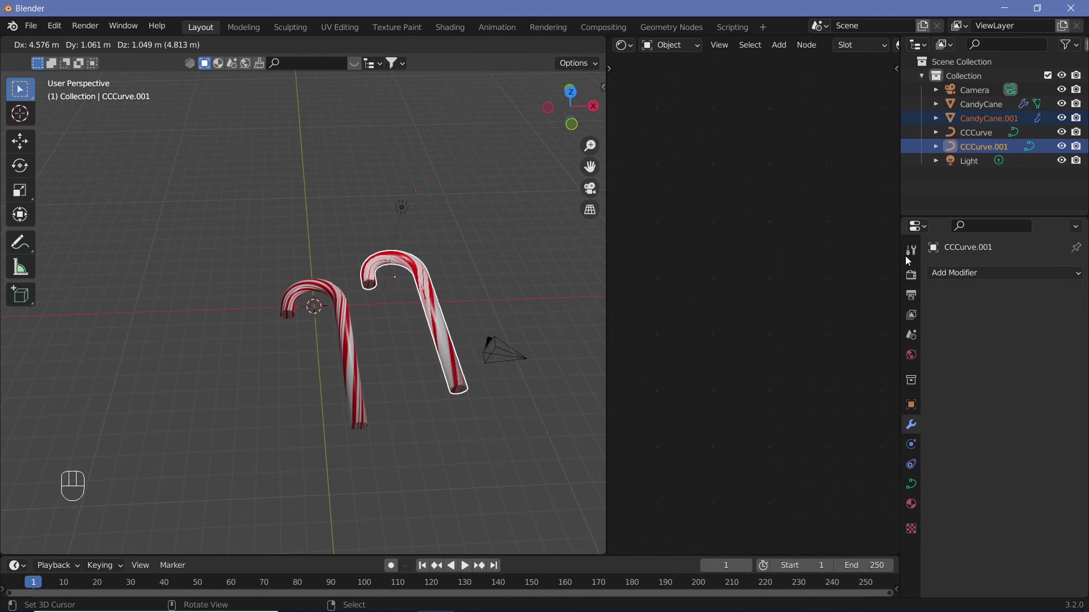
{"action": "left_click", "coordinate": [964, 144]}
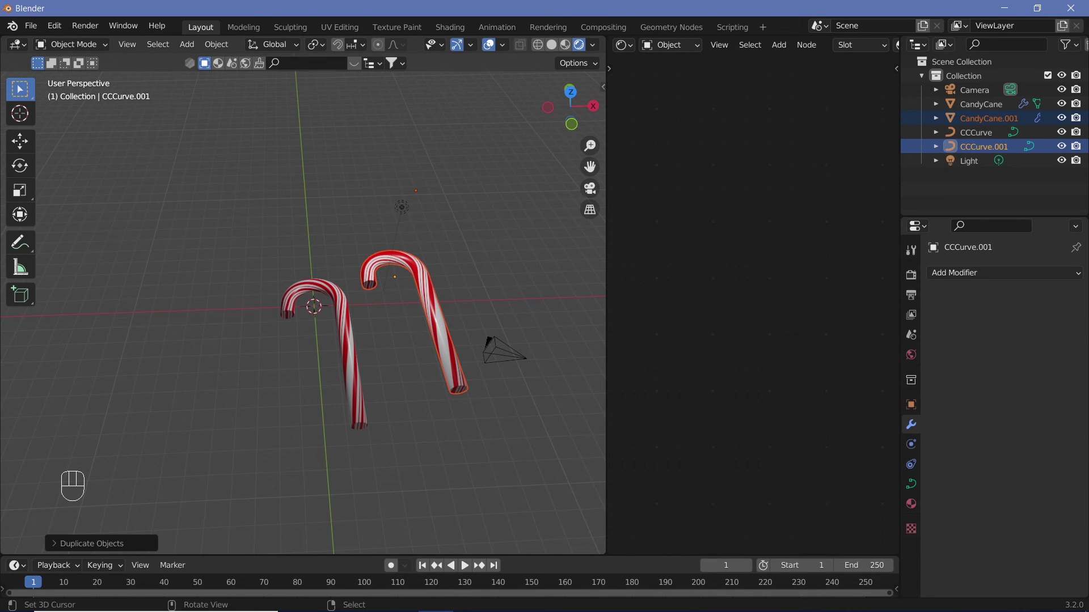
{"action": "key", "text": "r"}
{"action": "key", "text": "z"}
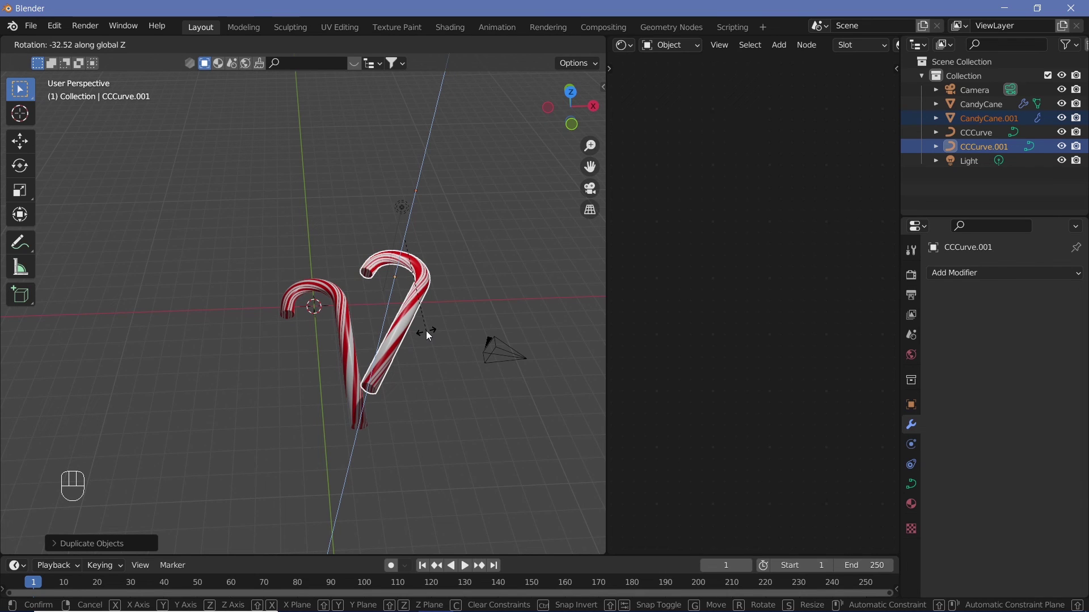
{"action": "left_click", "coordinate": [430, 335]}
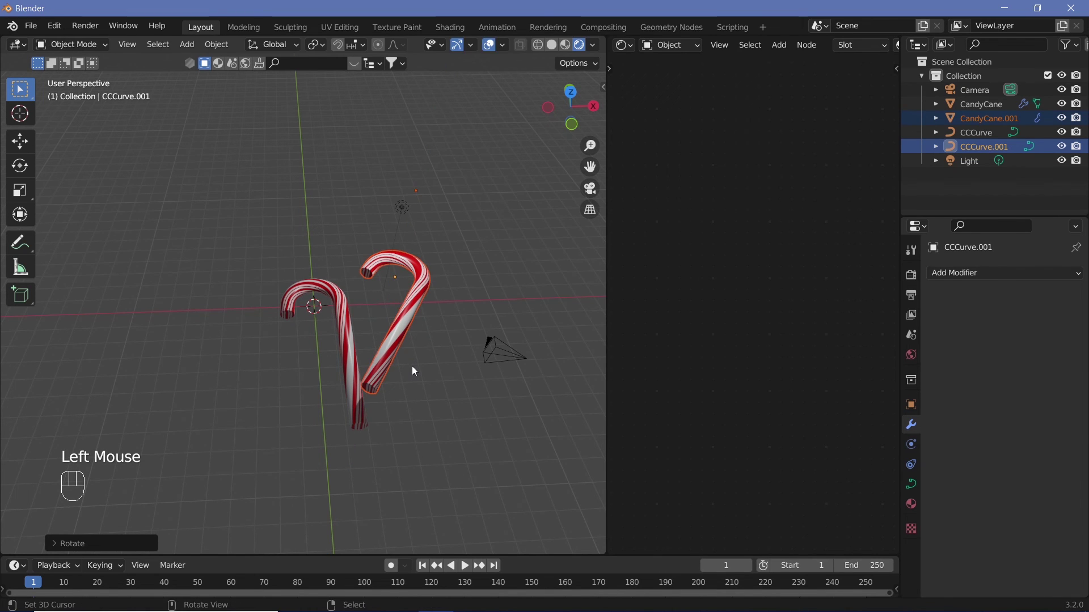
Zoom in and select the first candy cane
{"action": "left_click_drag", "start_coordinate": [415, 361], "coordinate": [400, 311]}
{"action": "left_click", "coordinate": [394, 322]}
Scale the first CandyCane about 1.17 in X/Y only to thicken it slightly
{"action": "right_click", "coordinate": [394, 322]}
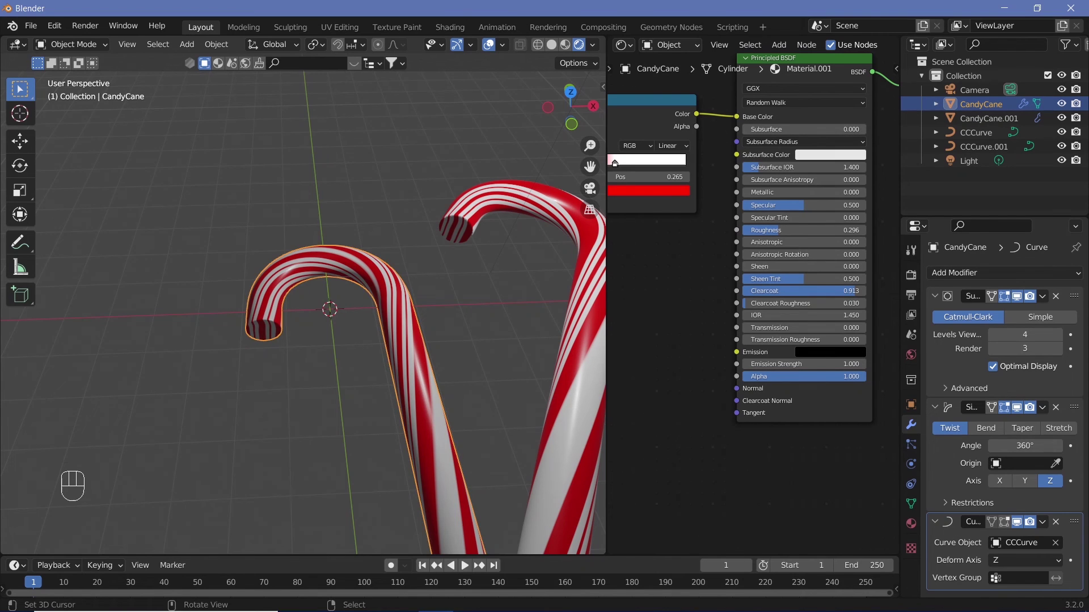
{"action": "key", "text": "s"}
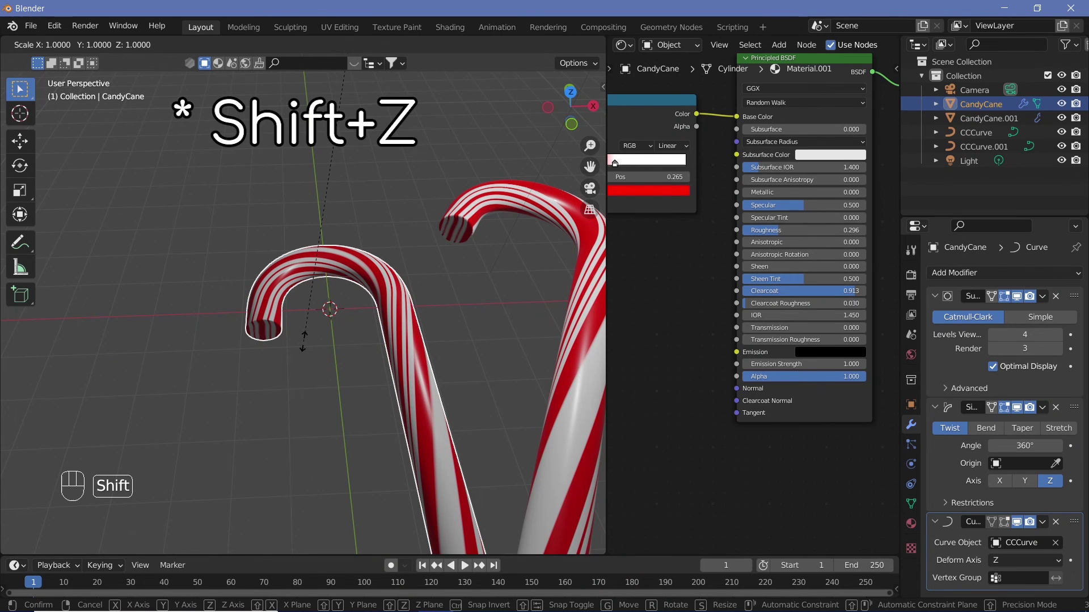
{"action": "key", "text": "shift+z"}
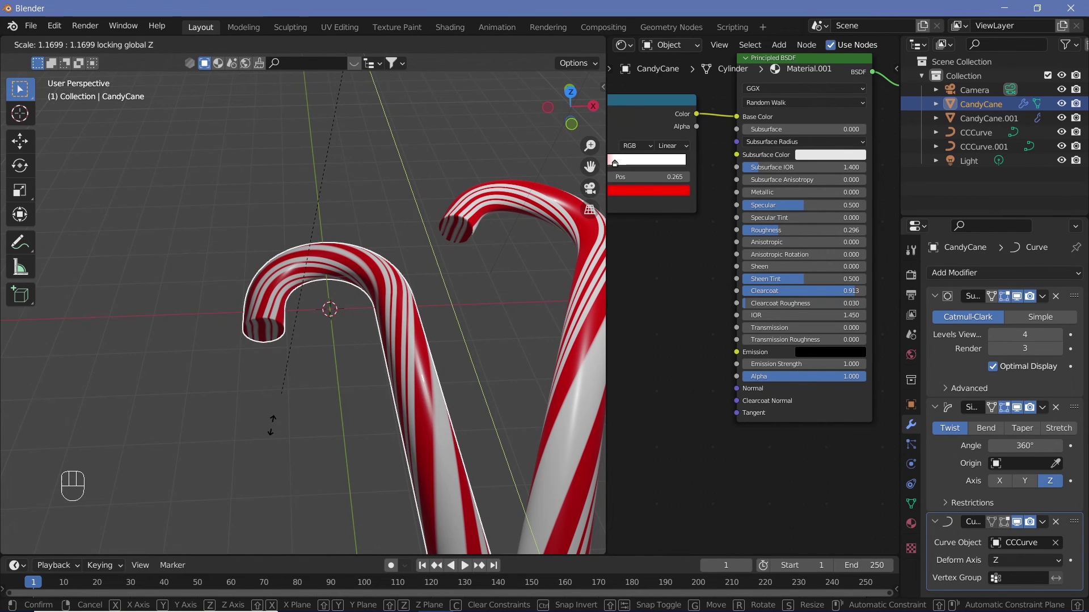
{"action": "left_click", "coordinate": [236, 506]}
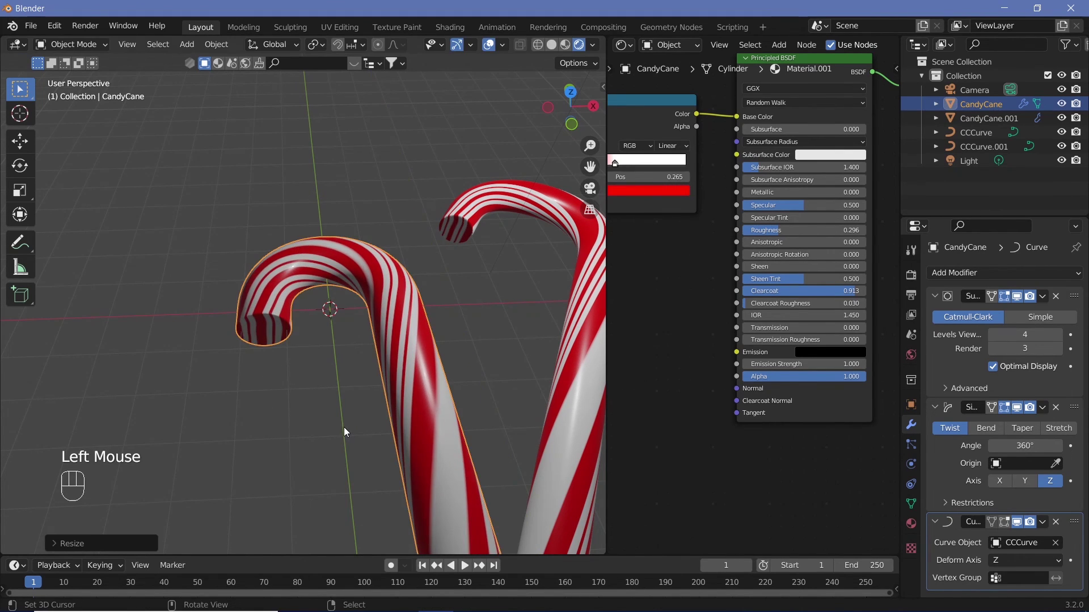
{"action": "left_click_drag", "start_coordinate": [333, 427], "coordinate": [413, 371]}
{"action": "left_click_drag", "start_coordinate": [429, 403], "coordinate": [520, 350]}
{"action": "left_click_drag", "start_coordinate": [462, 325], "coordinate": [348, 309]}
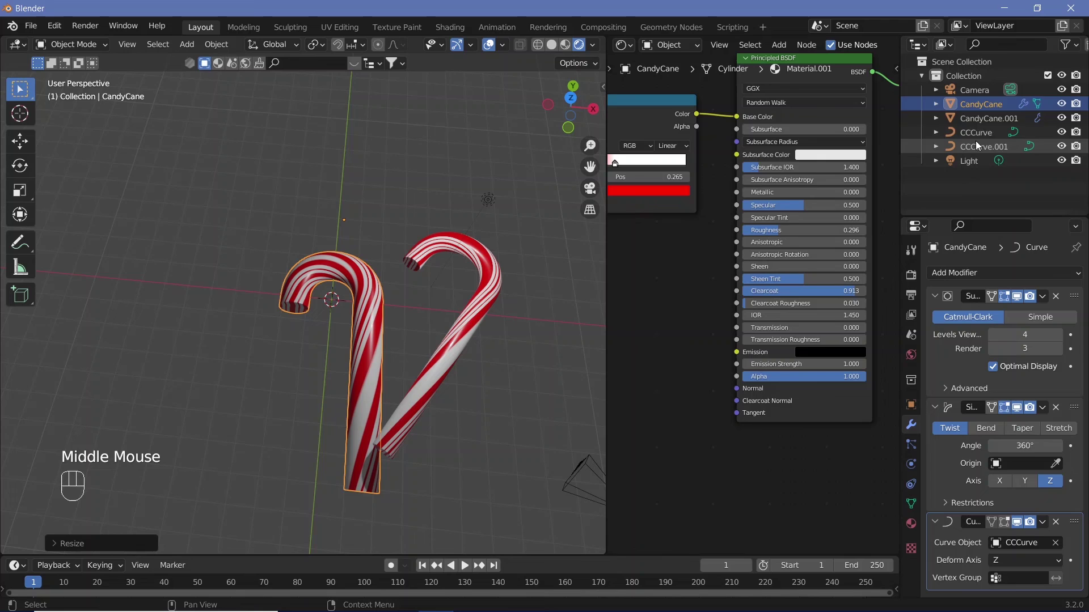
Duplicate the cane with its curve as CandyCane.002 and CCCurve.002, placed to the left
{"action": "left_click", "coordinate": [983, 136]}
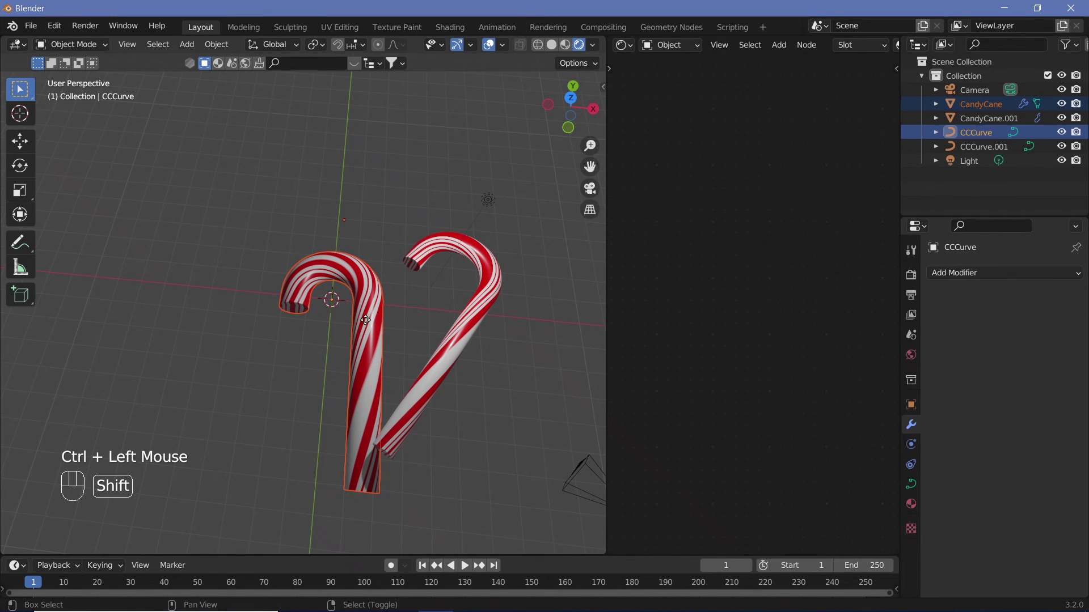
{"action": "key", "text": "shift+d"}
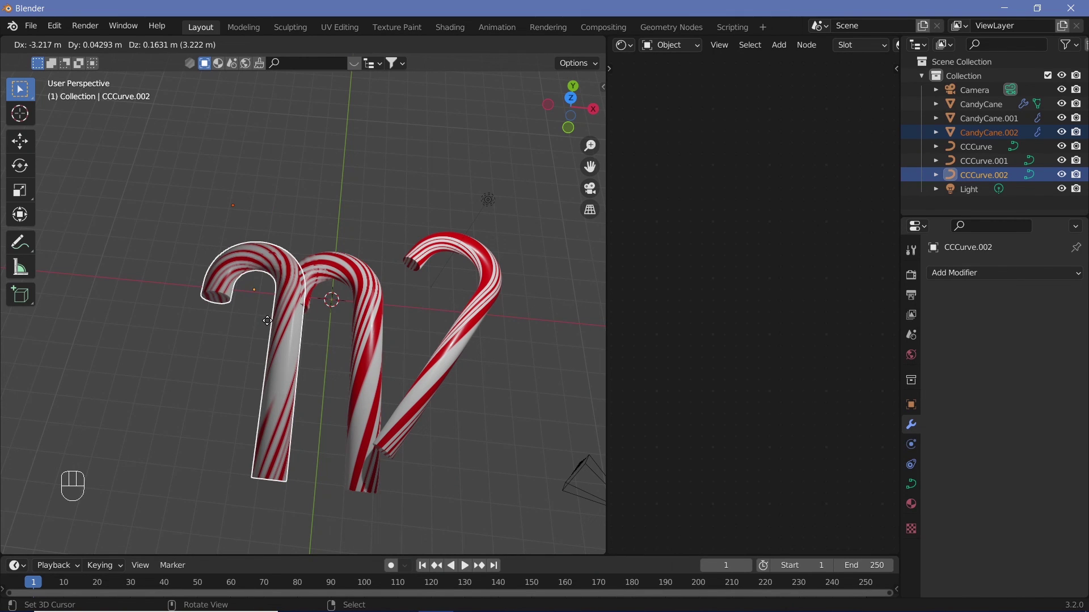
{"action": "left_click", "coordinate": [323, 400]}
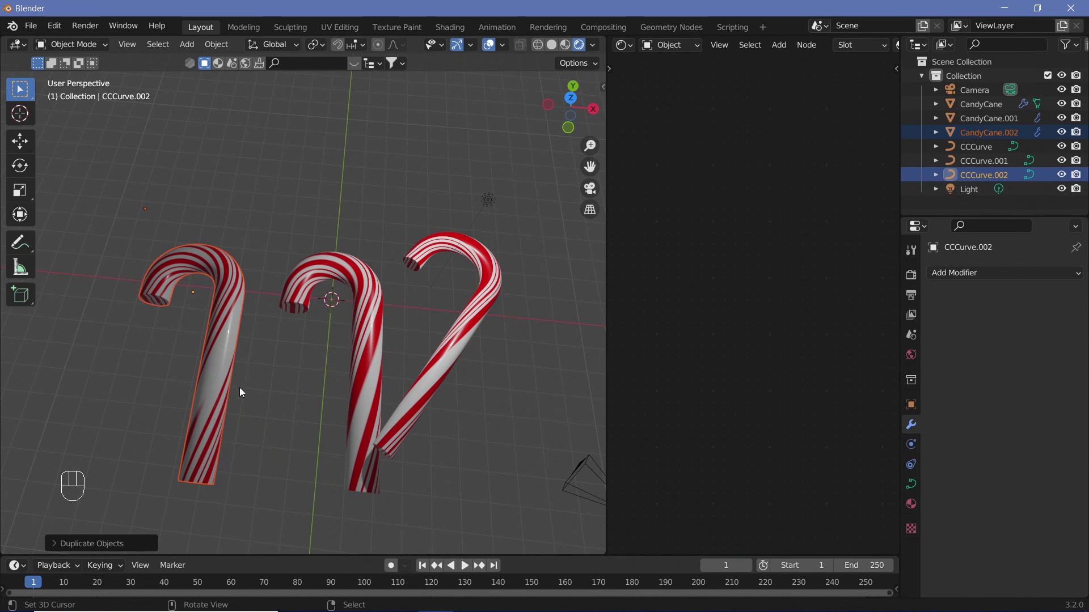